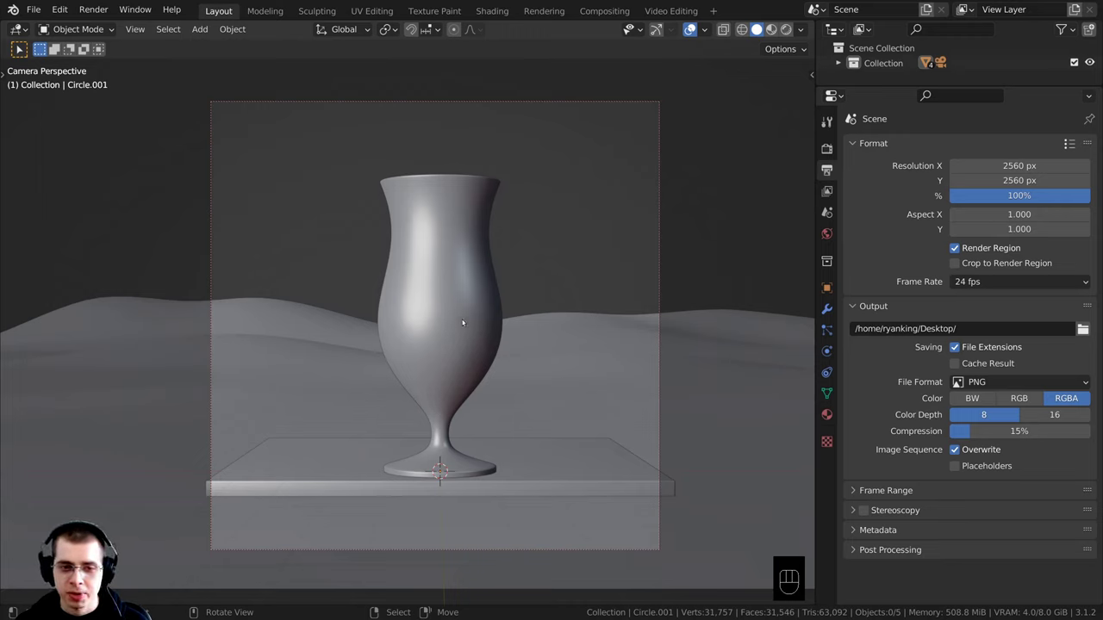
# - Bring up the Add menu in the 3D viewport to list objects for the scene
pyautogui.press('shift+s')
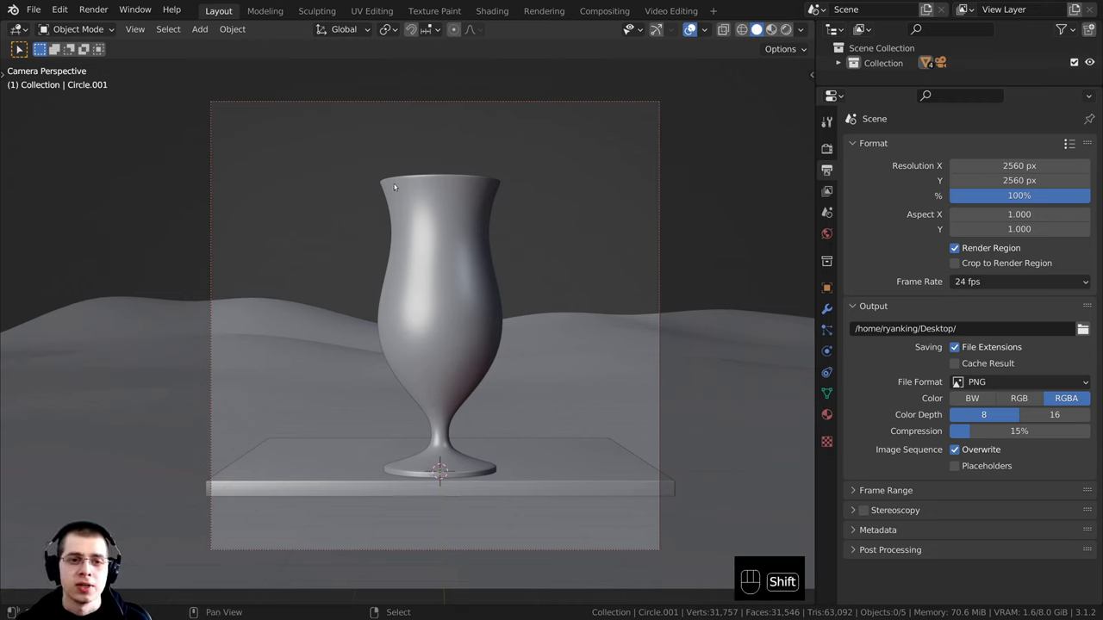
# - Add a cube beside the glass's base and frame the viewport on it
pyautogui.press('shift+a')
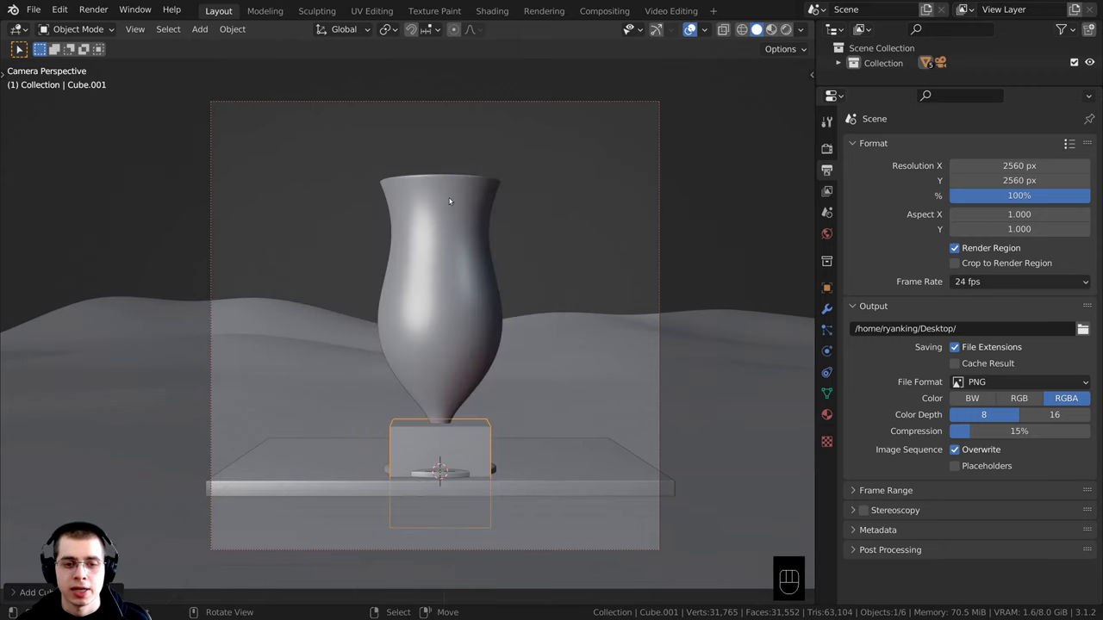
pyautogui.moveTo(504, 410); pyautogui.dragTo(516, 368)
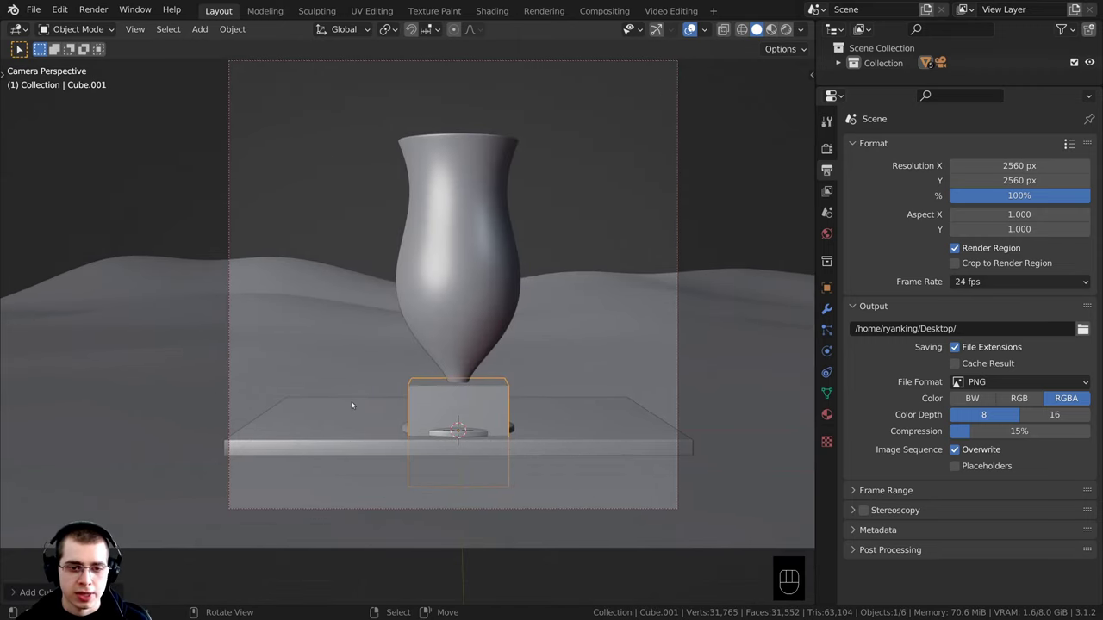
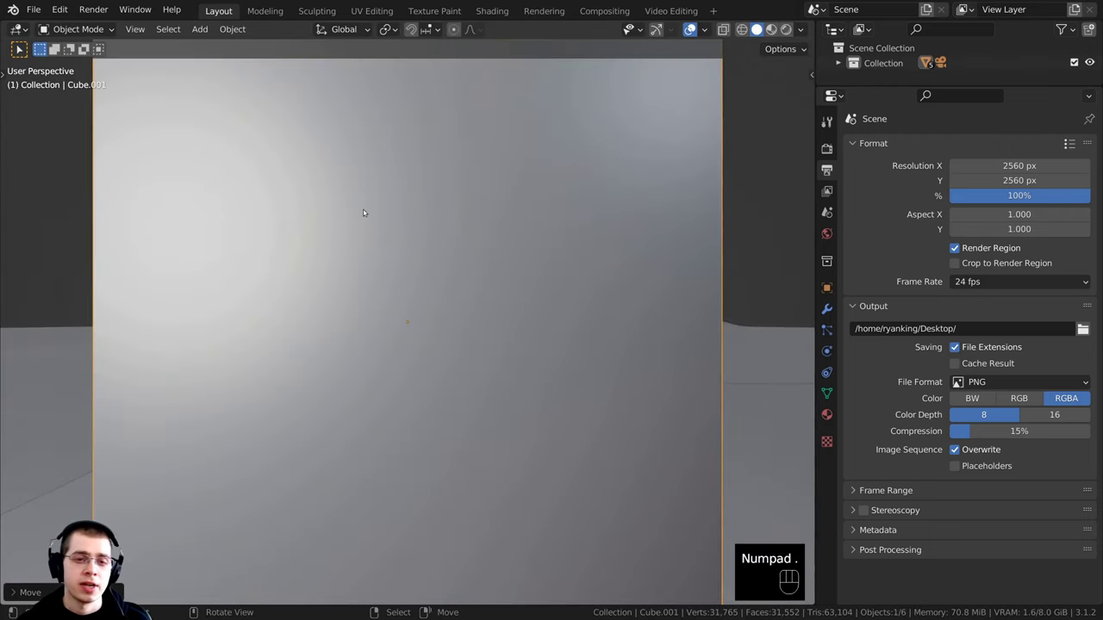
pyautogui.press('KP_Decimal')
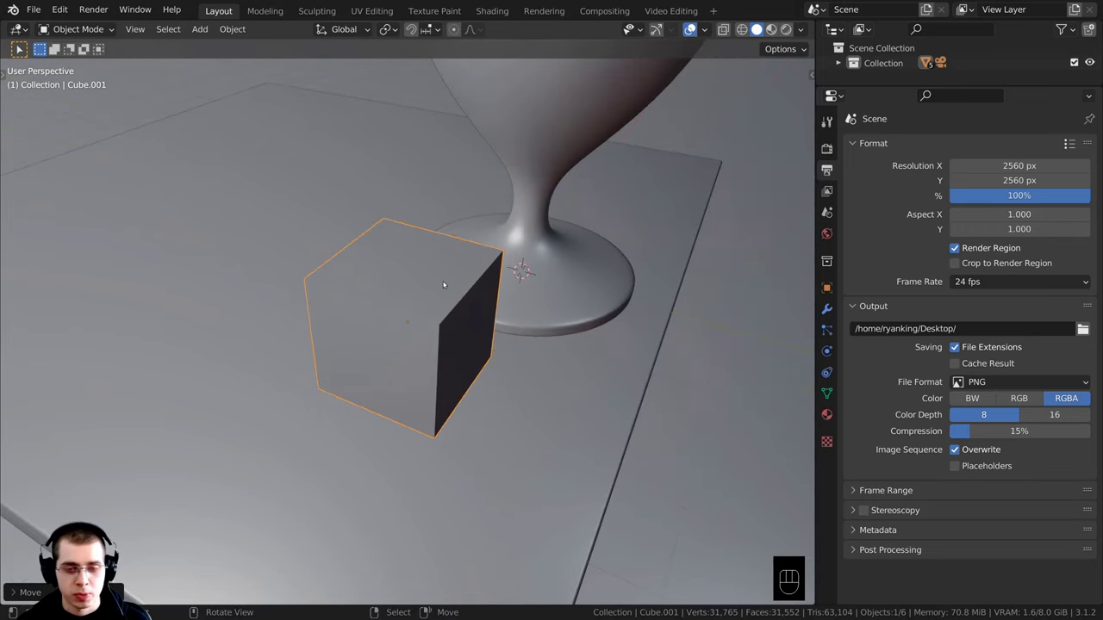
# - In Edit Mode, scale the cube along Y into a block and cut several edge loops through it
pyautogui.press('Tab')
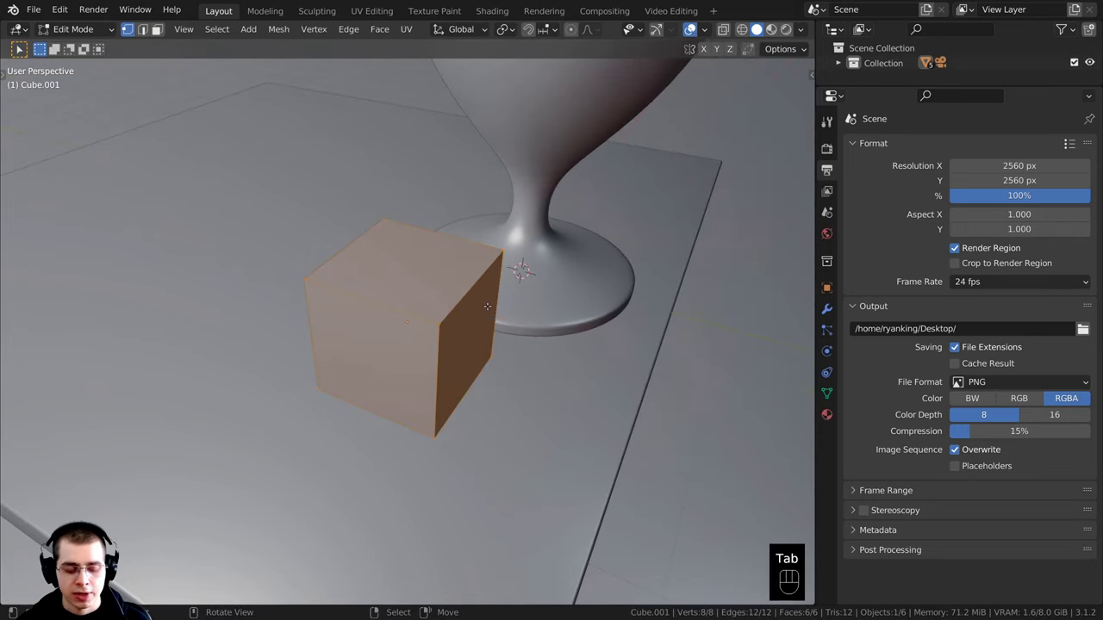
pyautogui.press('s')
pyautogui.press('y')
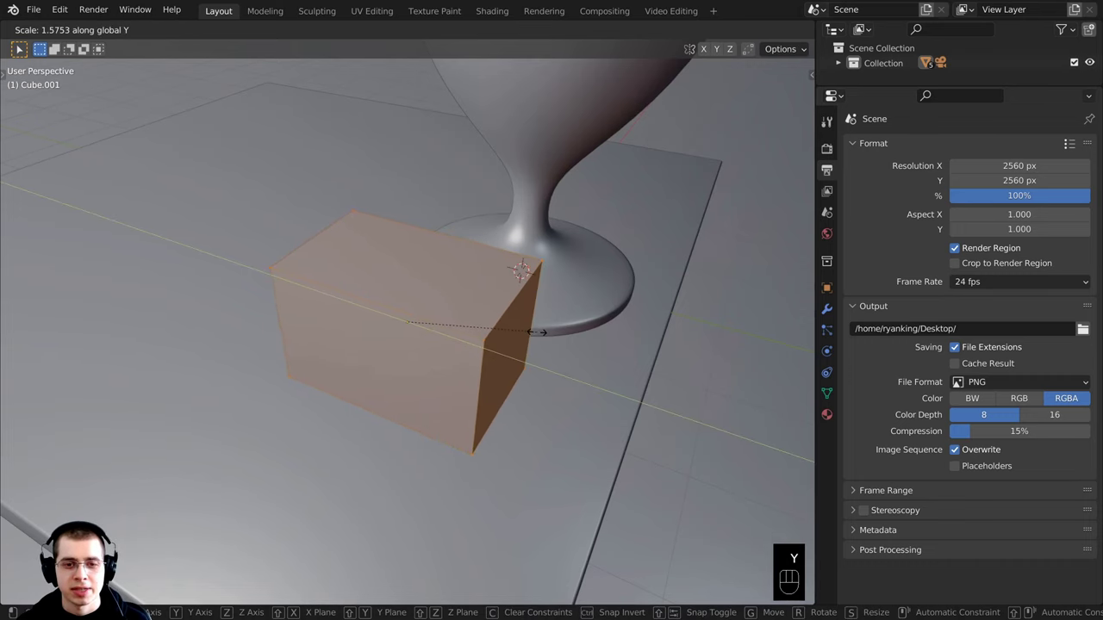
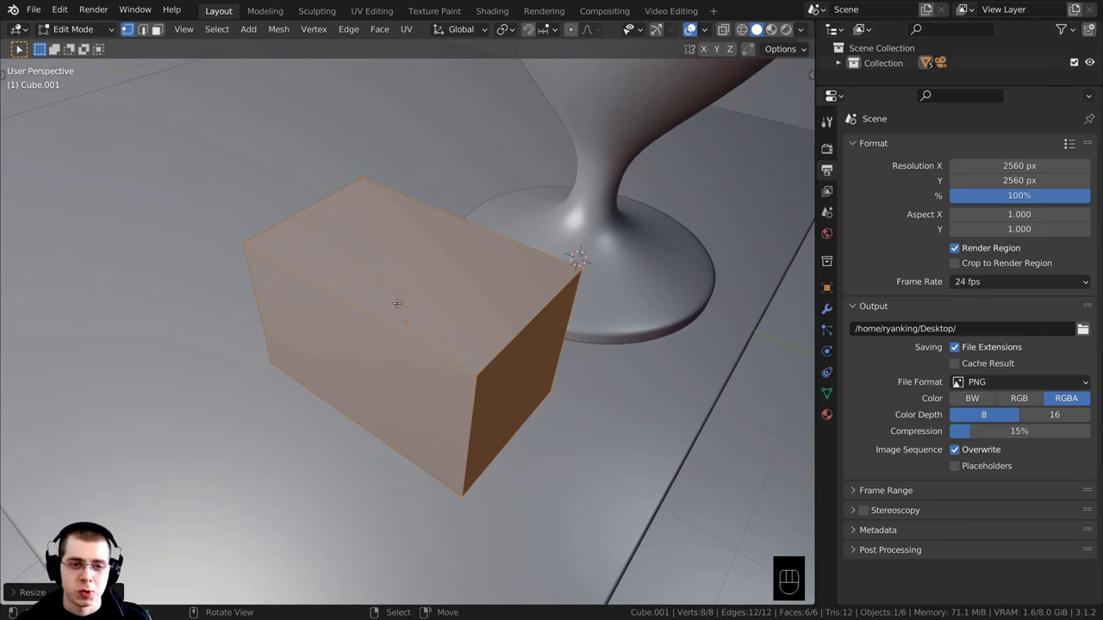
pyautogui.press('ctrl+r')
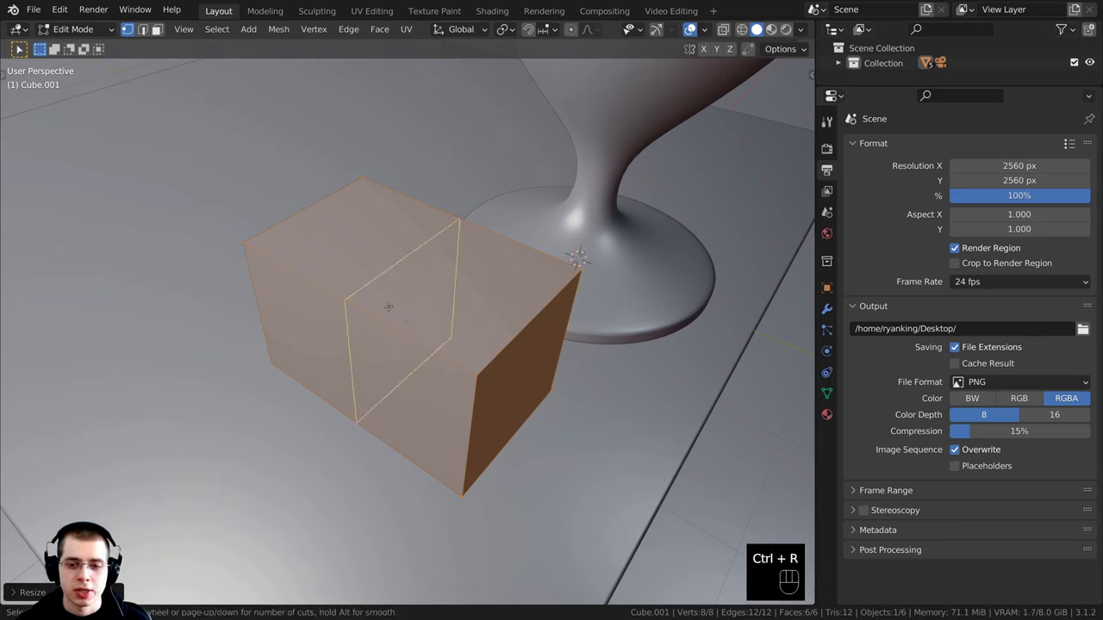
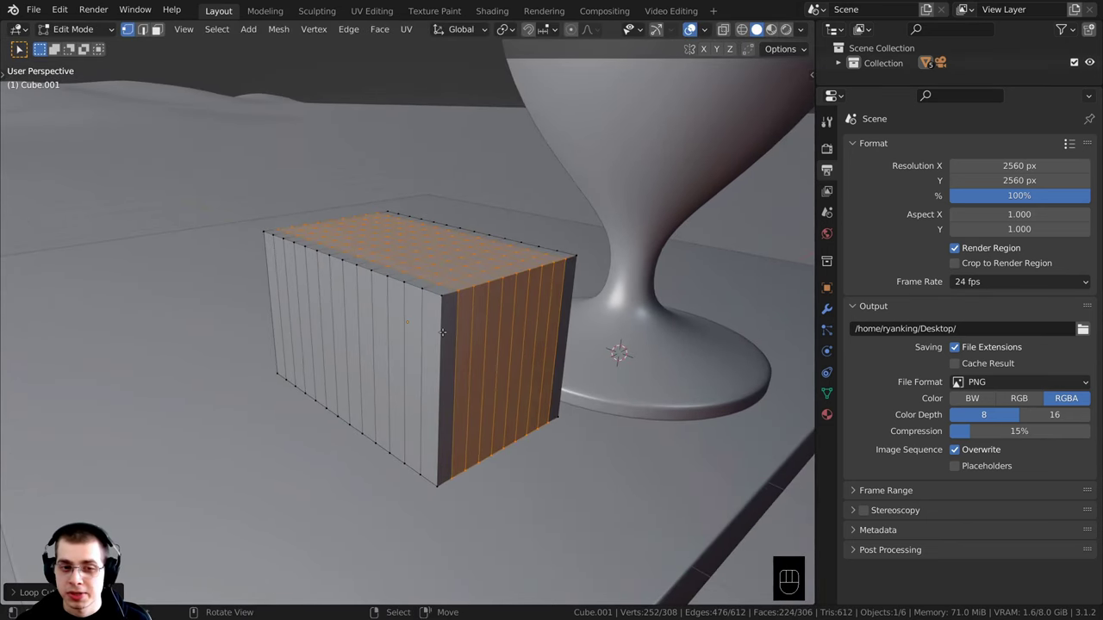
pyautogui.press('ctrl+r')
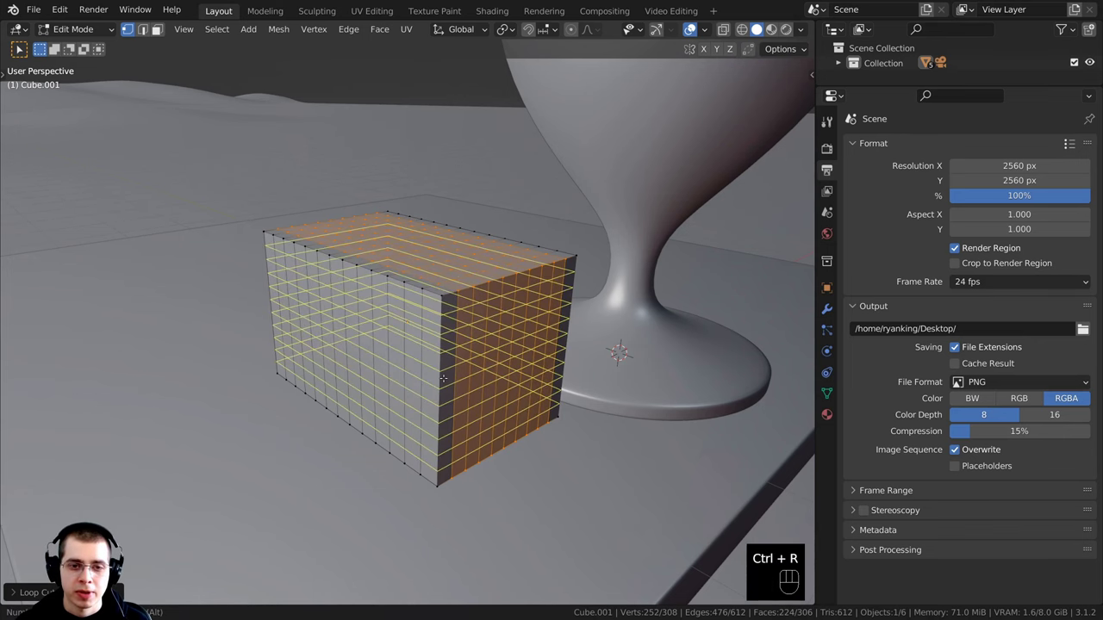
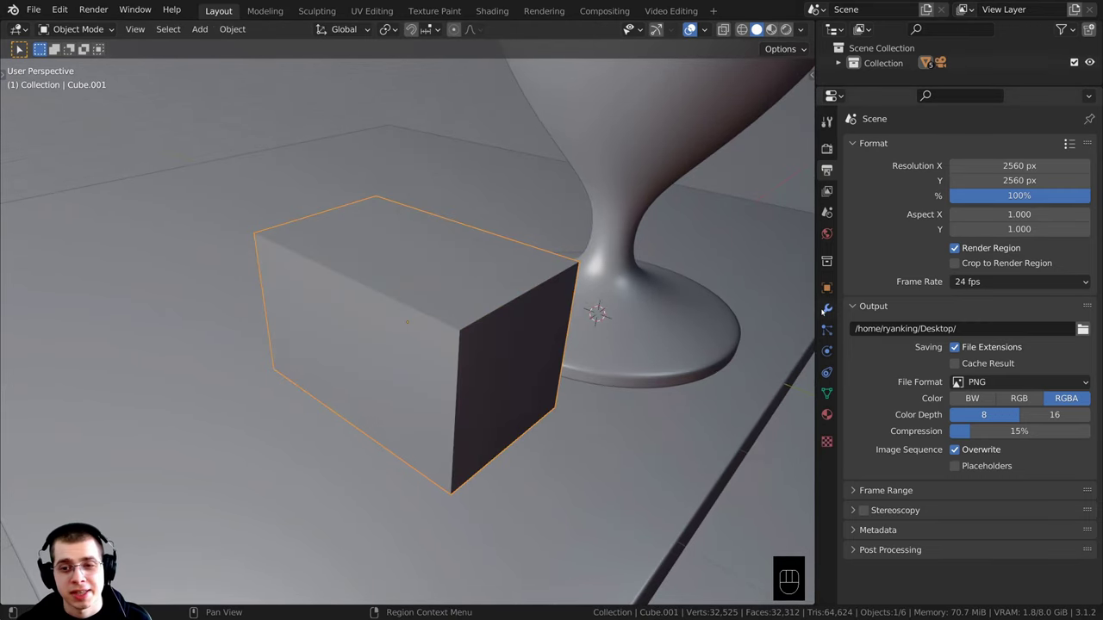
# - Add a level-2 Subdivision Surface modifier, shade the block smooth and save the file
pyautogui.click(827, 311)
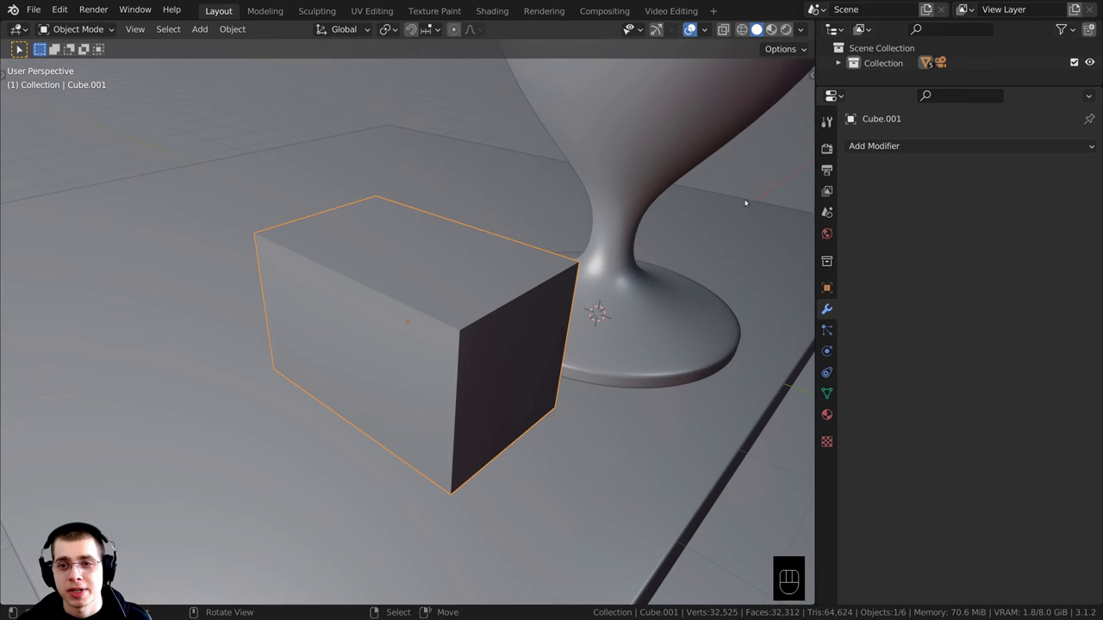
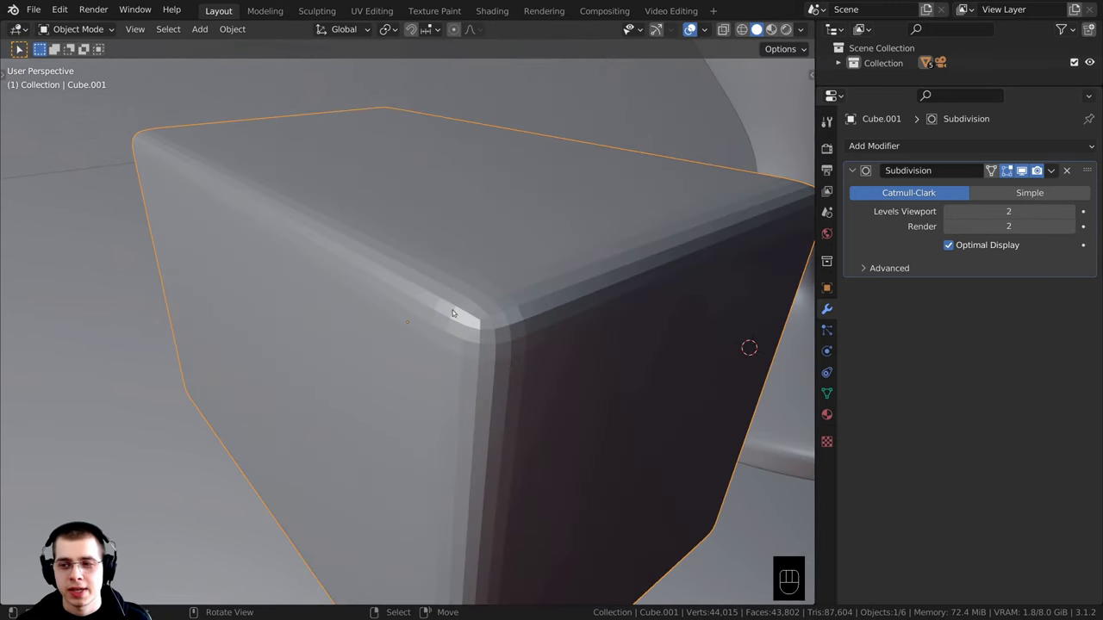
pyautogui.press('w')
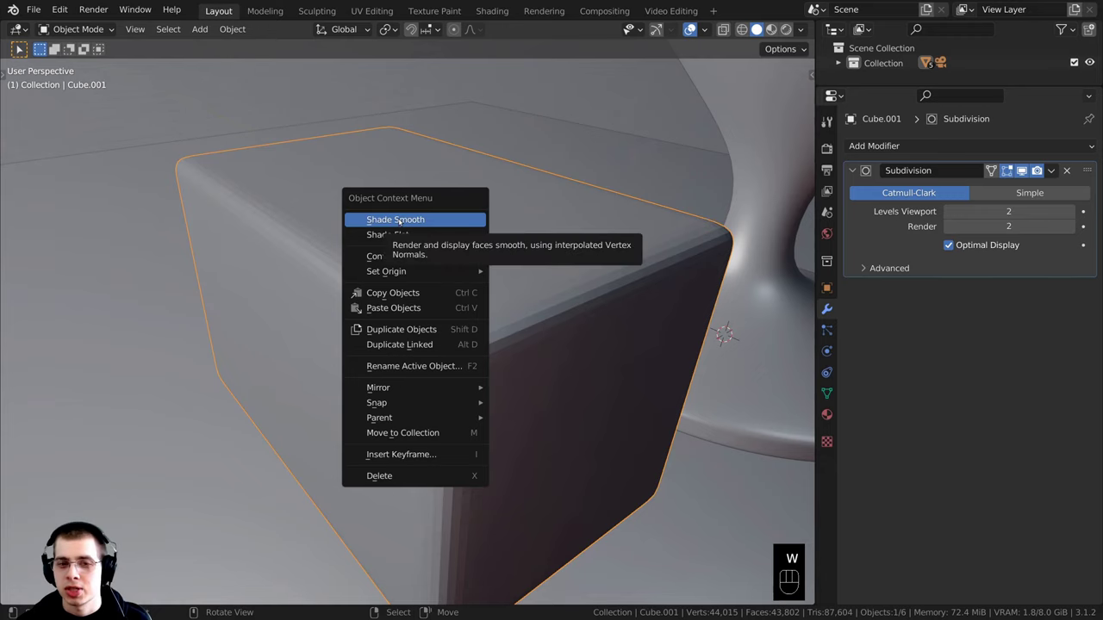
pyautogui.click(409, 407)
pyautogui.press('ctrl+s')
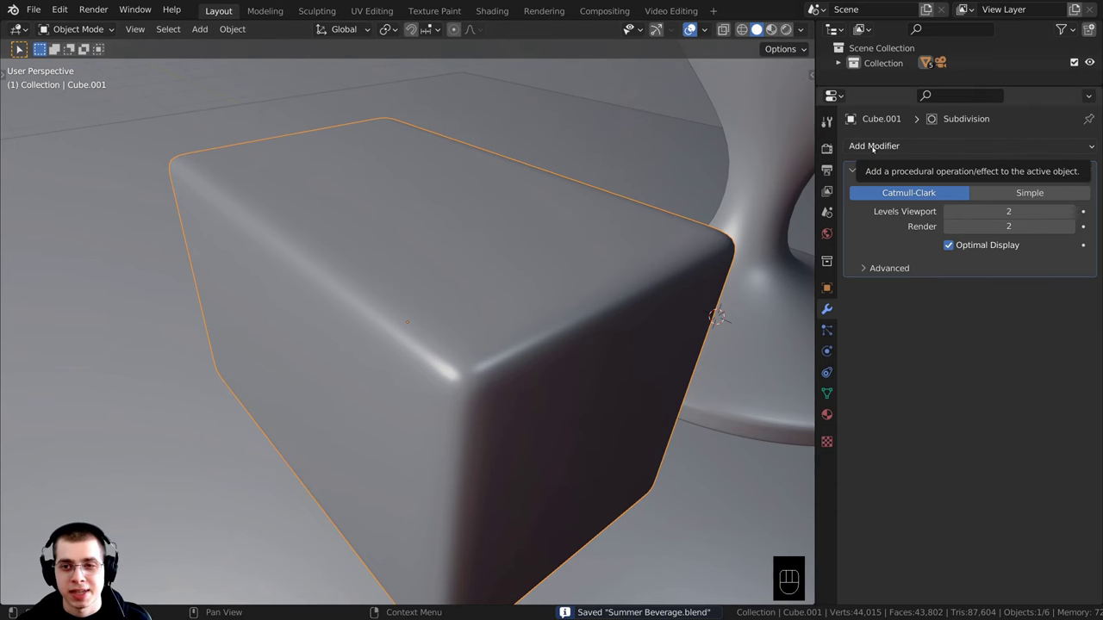
# - Drive the Displace modifier with a new Clouds texture, turning the block into a rough icy lump
pyautogui.moveTo(878, 148); pyautogui.dragTo(922, 241)
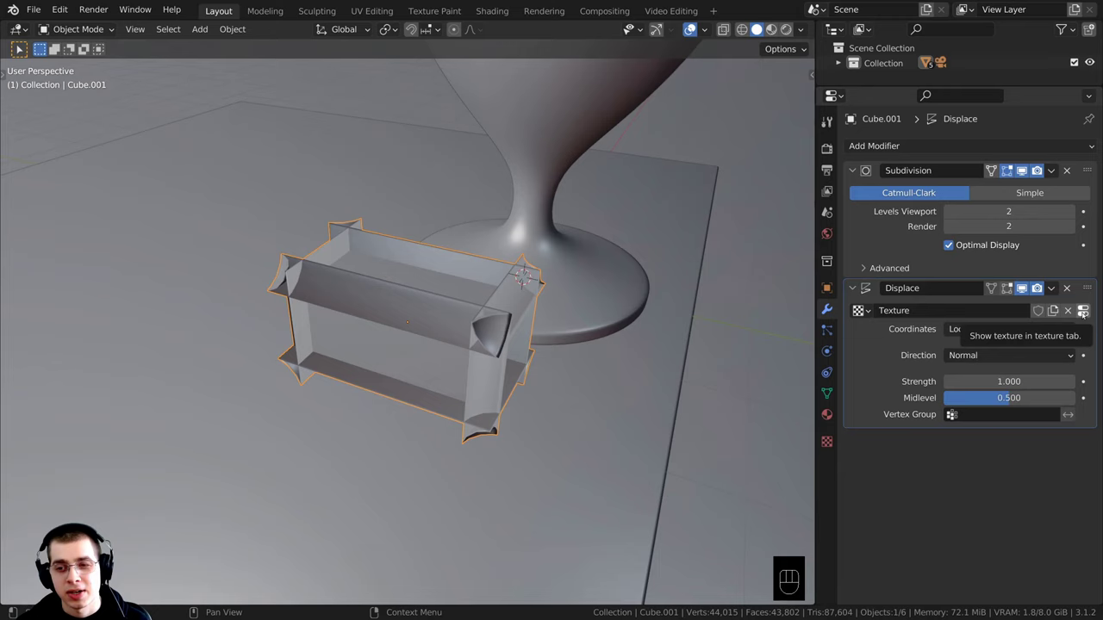
pyautogui.moveTo(1075, 329); pyautogui.dragTo(1054, 341)
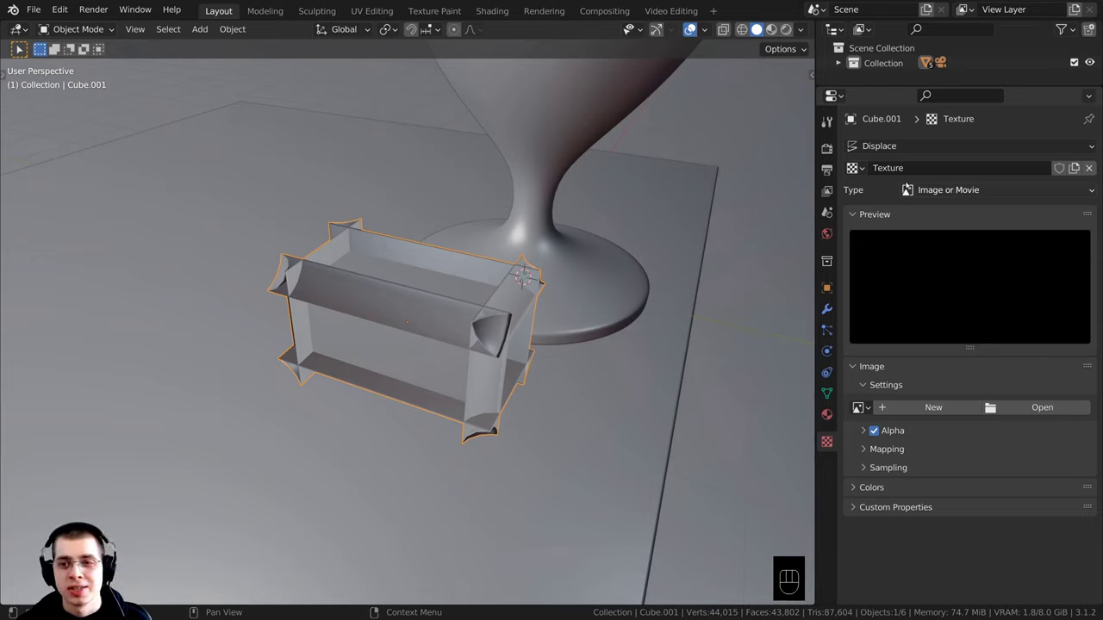
pyautogui.moveTo(920, 189); pyautogui.dragTo(883, 198)
pyautogui.moveTo(580, 223); pyautogui.dragTo(541, 196)
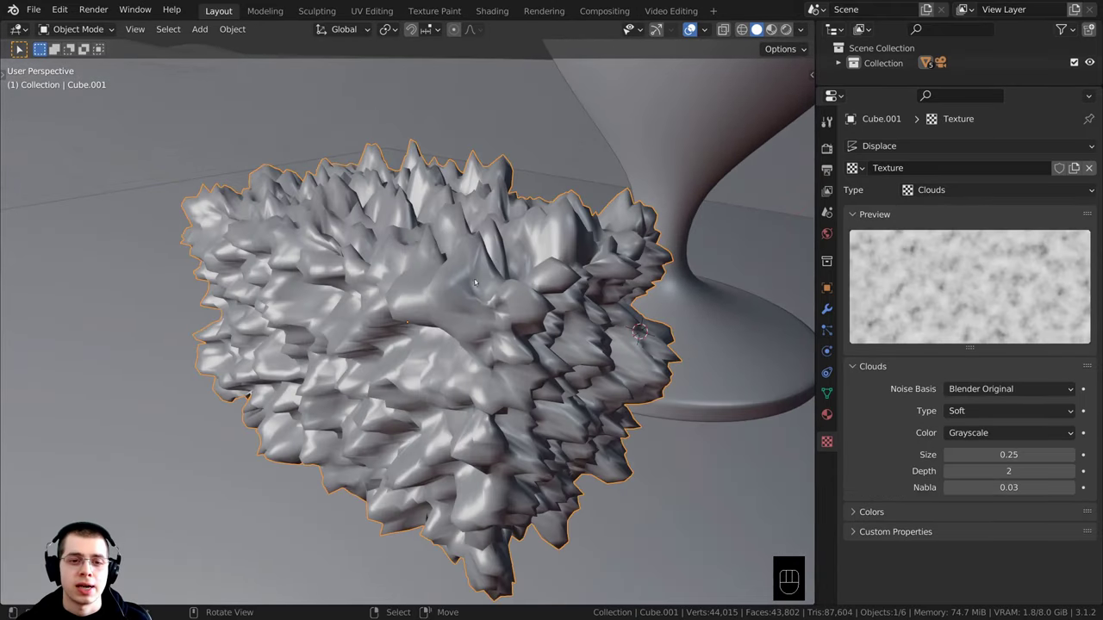
pyautogui.middleClick(496, 277)
pyautogui.middleClick(468, 282)
pyautogui.moveTo(501, 285); pyautogui.dragTo(497, 284)
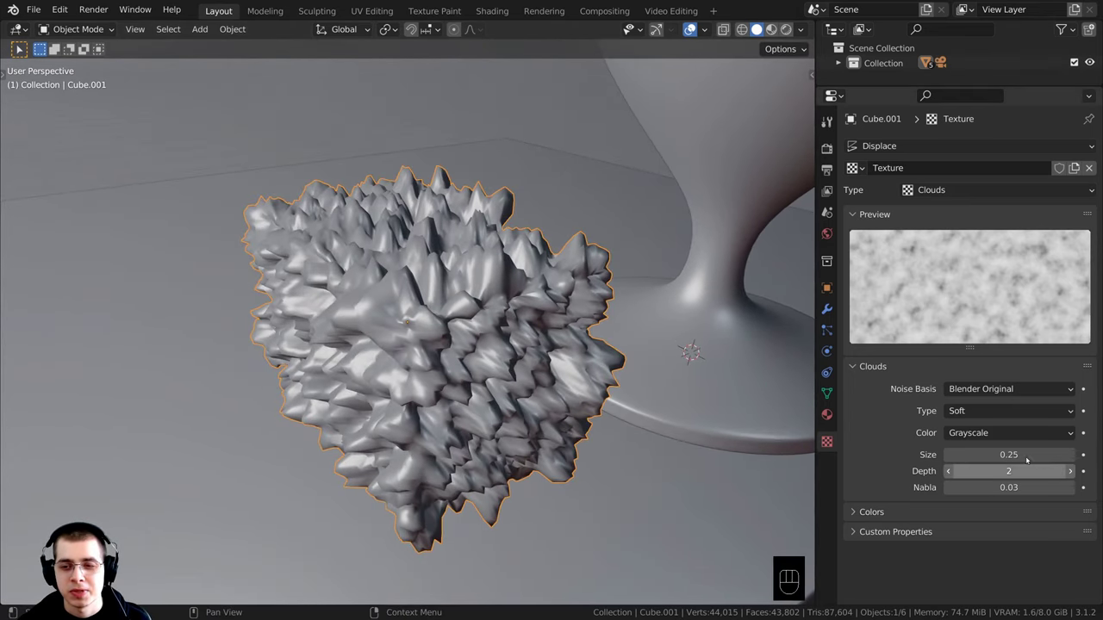
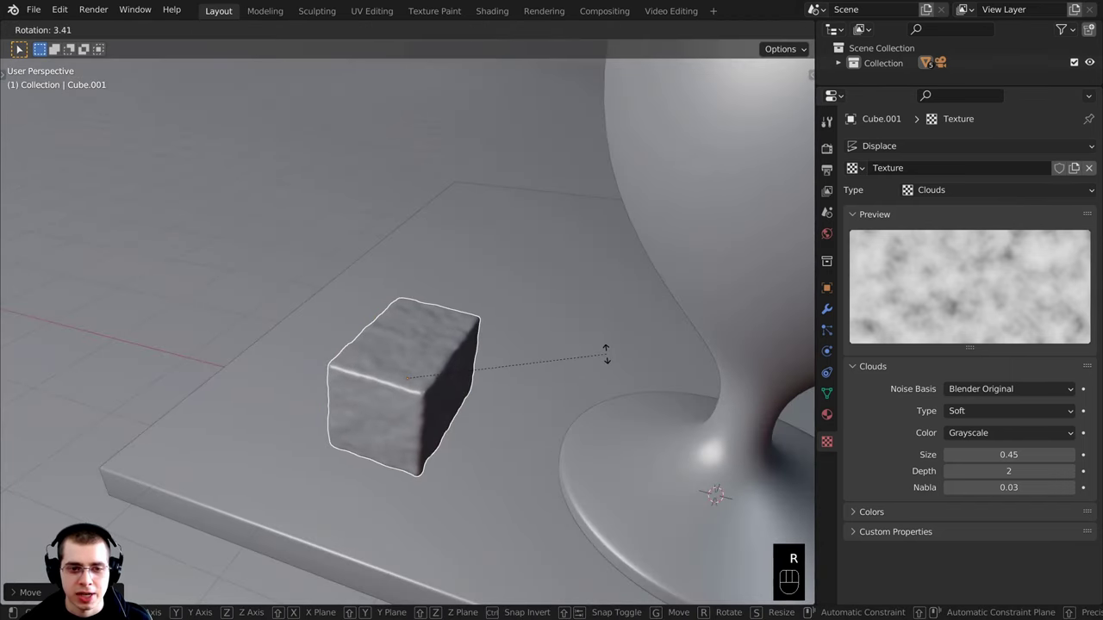
# - Rotate the ice cube on Z, scale it to about 0.85 and move it toward the glass in camera view
pyautogui.press('z')
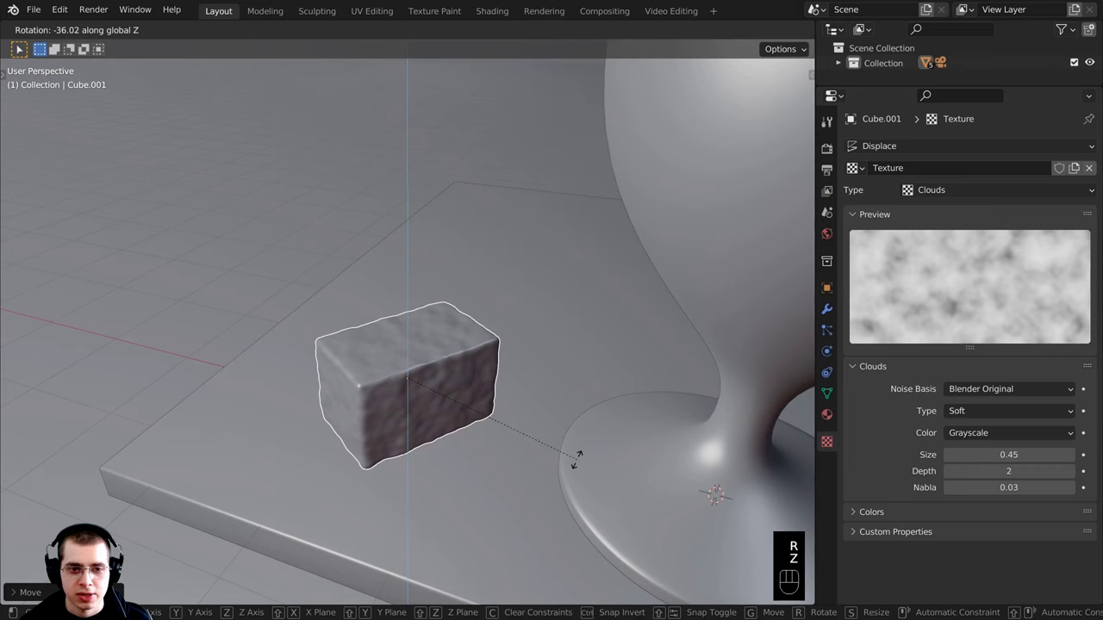
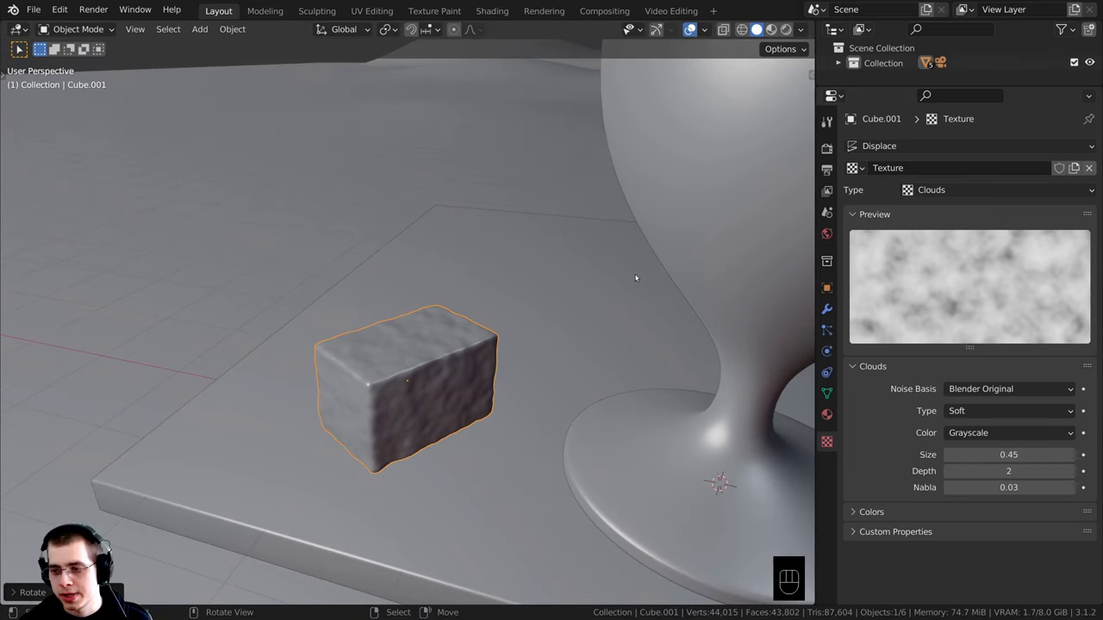
pyautogui.press('KP_0')
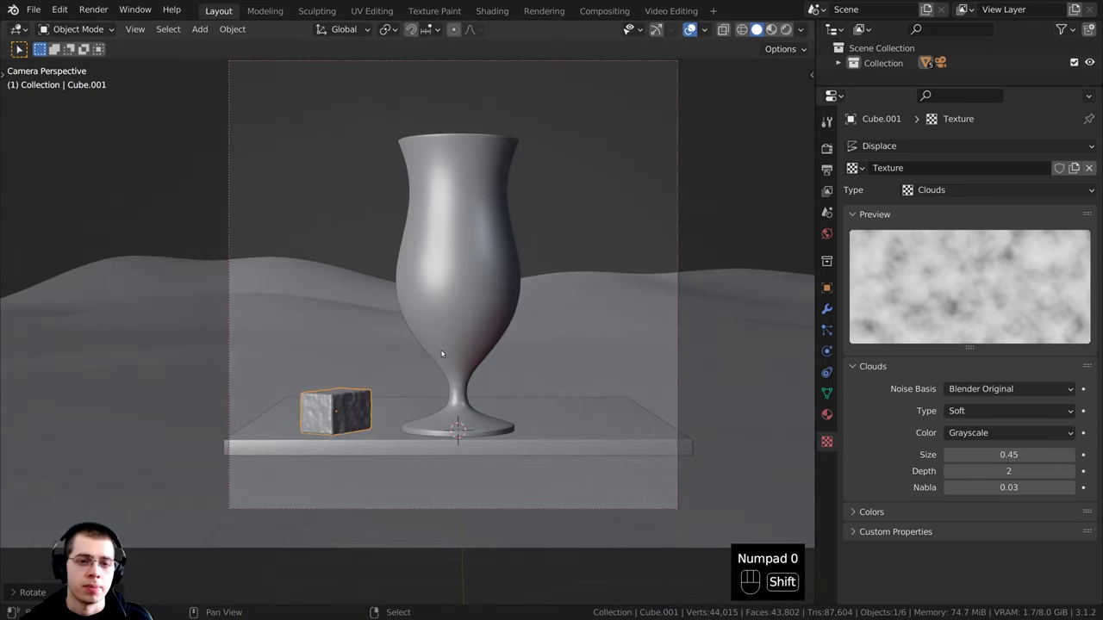
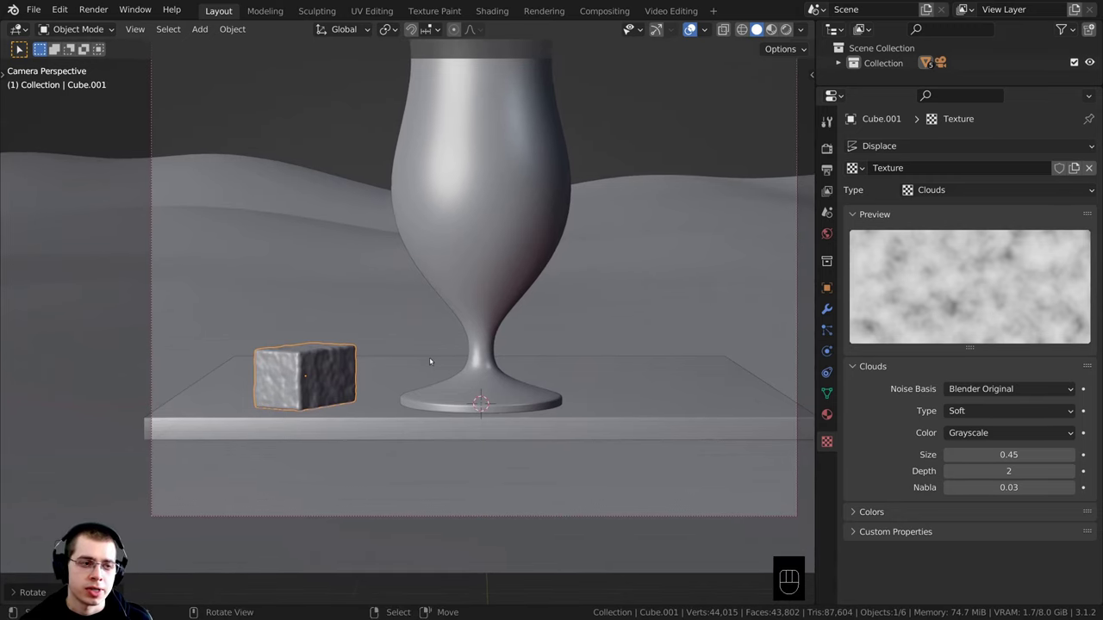
pyautogui.press('s')
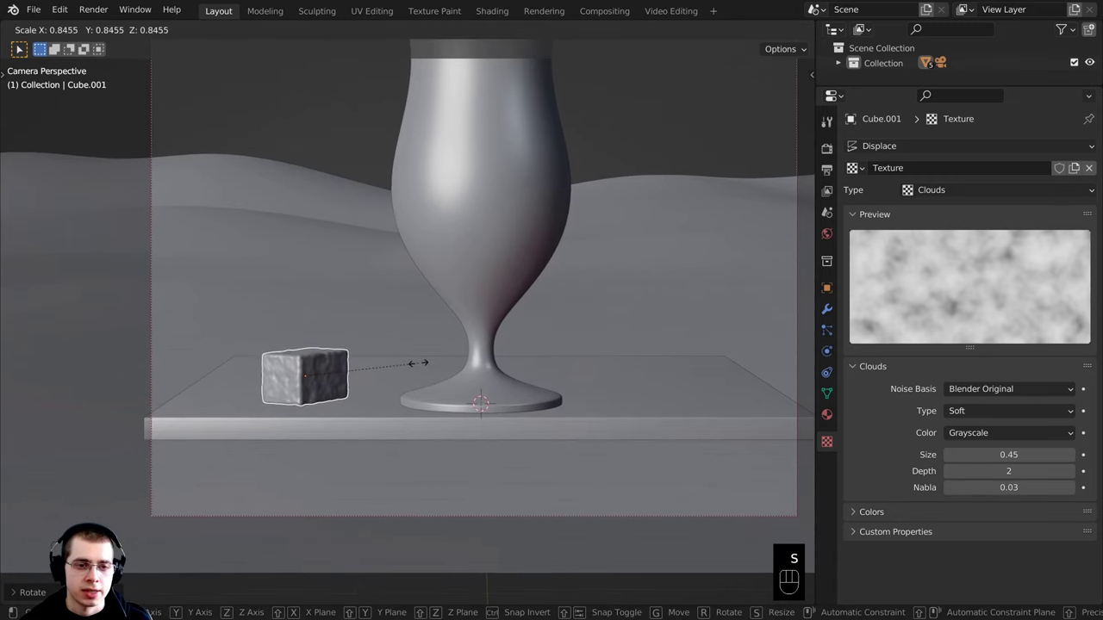
pyautogui.click(411, 366)
pyautogui.press('g')
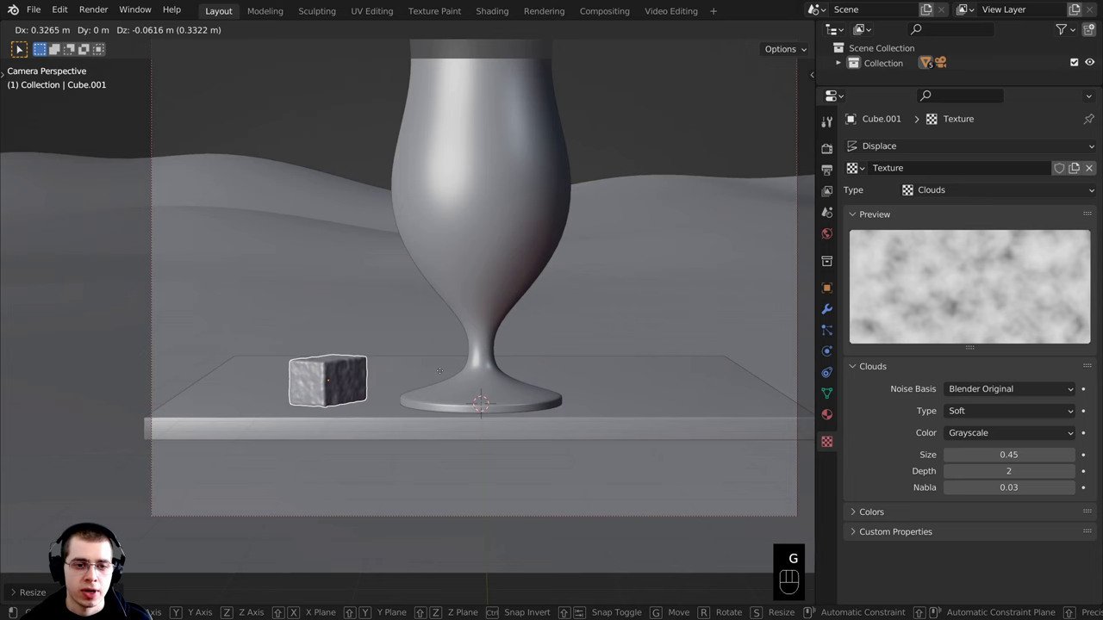
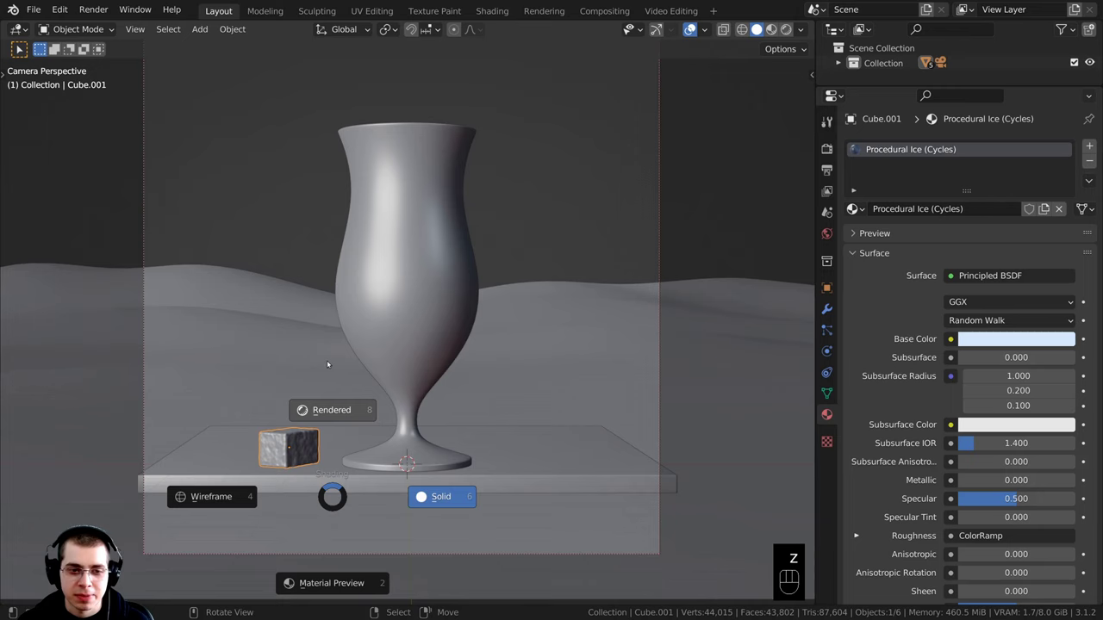
# - Set a render region around the ice cube and inspect its rendered icy surface up close
pyautogui.press('a')
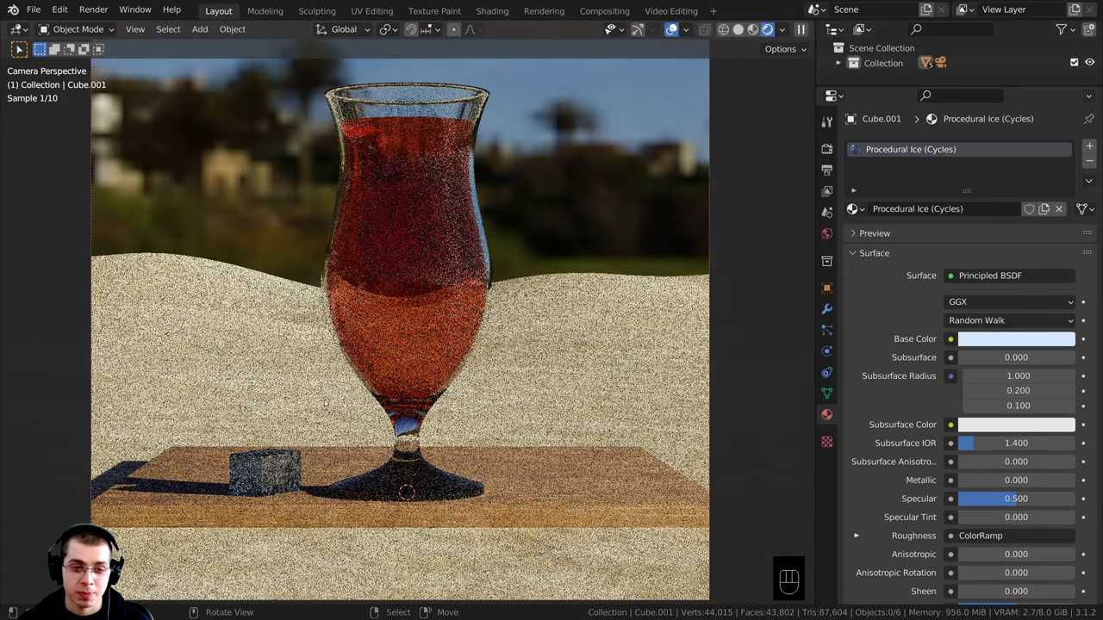
pyautogui.press('ctrl+b')
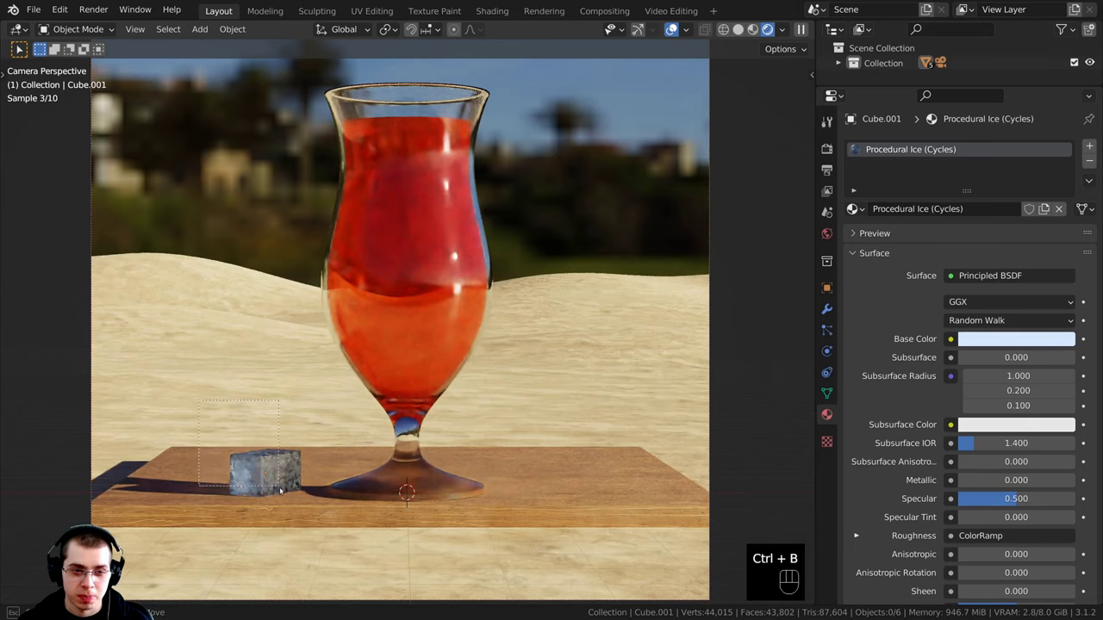
pyautogui.moveTo(338, 502); pyautogui.dragTo(453, 323)
pyautogui.press('ctrl+b')
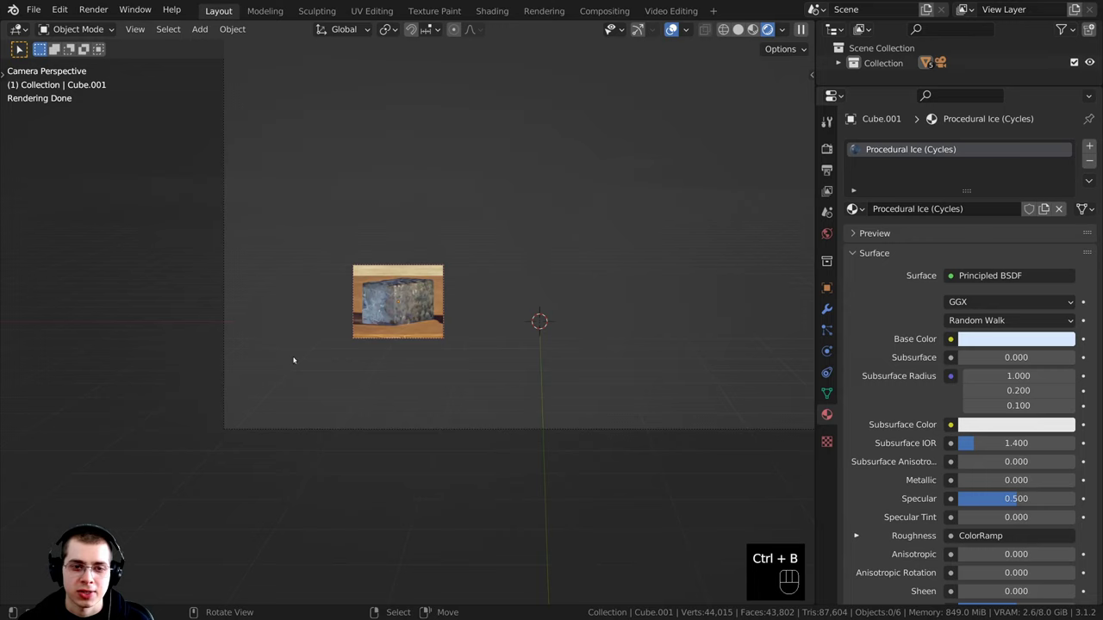
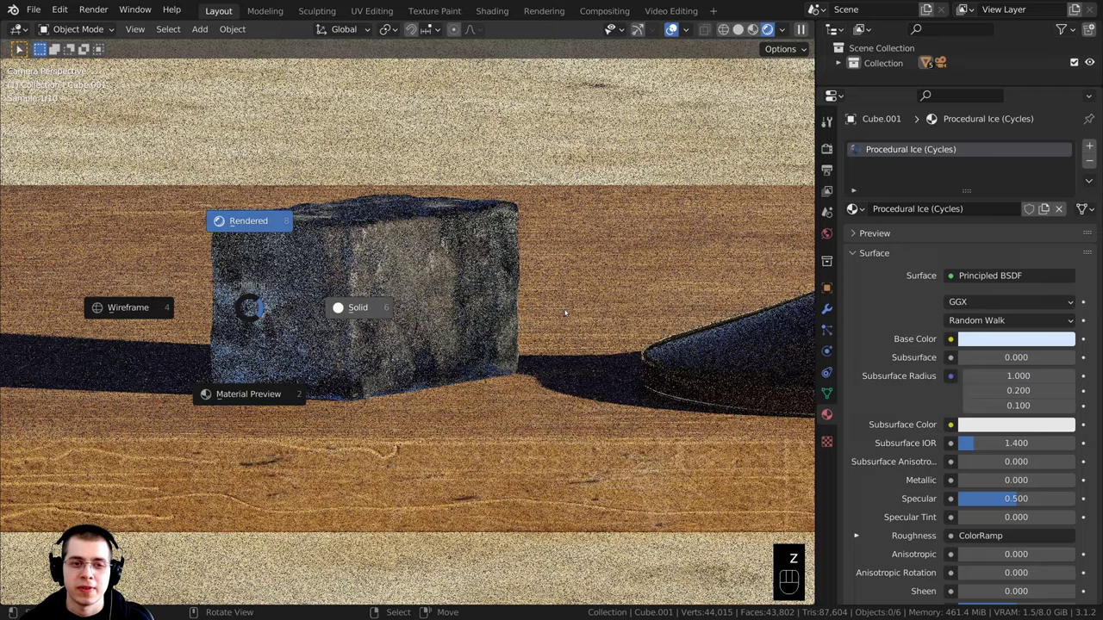
# - Duplicate the ice cube and rotate the copy around the vertical axis
pyautogui.middleClick(420, 322)
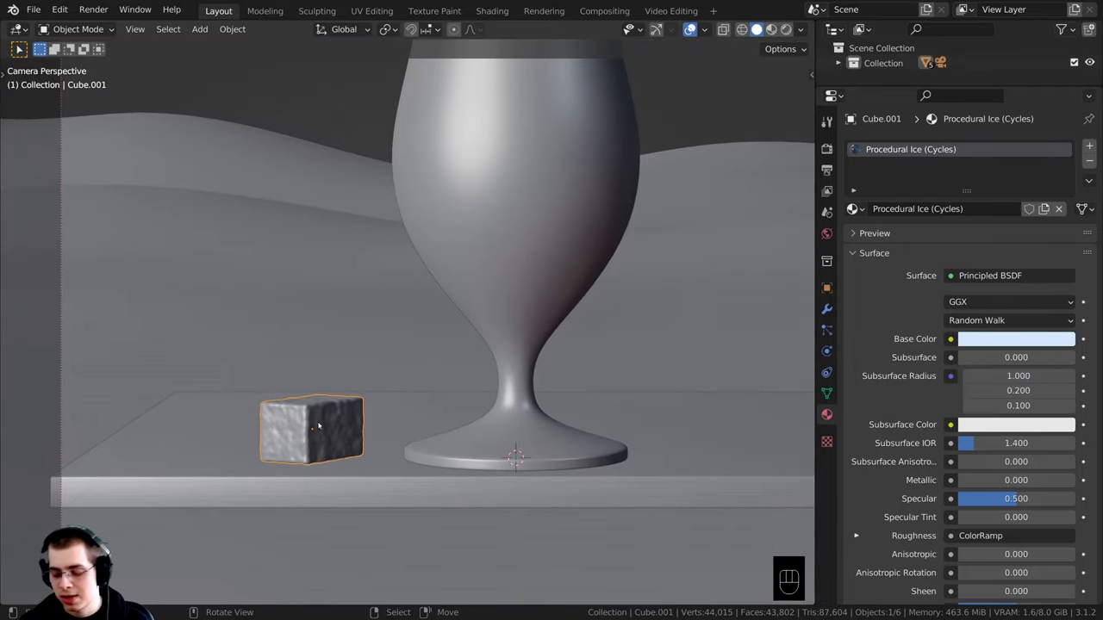
pyautogui.press('KP_Decimal')
pyautogui.moveTo(436, 379); pyautogui.dragTo(407, 346)
pyautogui.moveTo(466, 393); pyautogui.dragTo(499, 418)
pyautogui.press('shift+d')
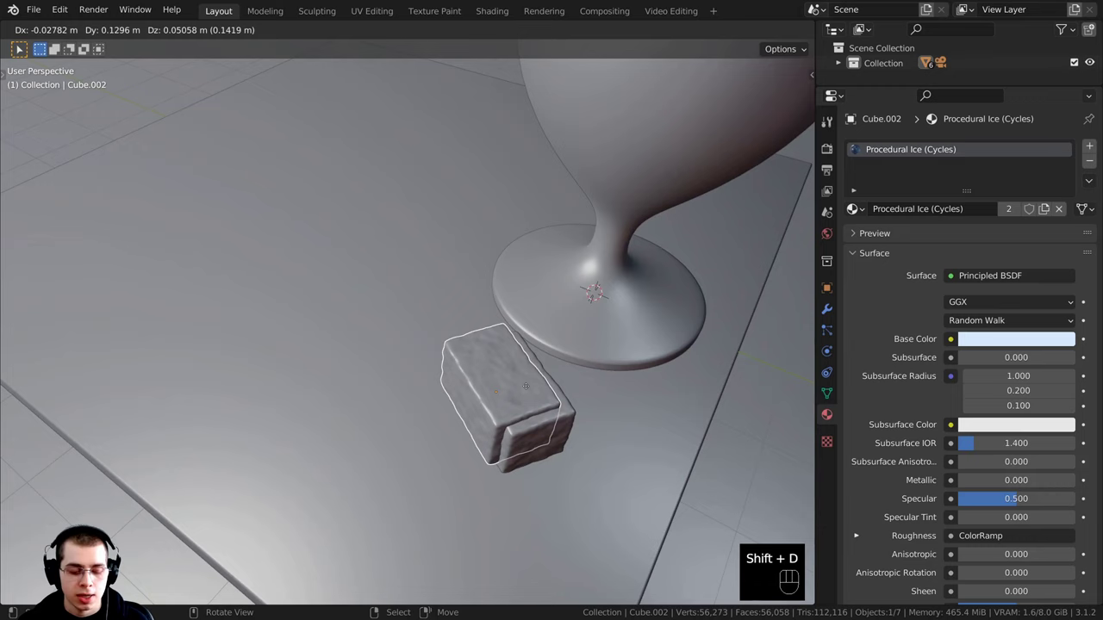
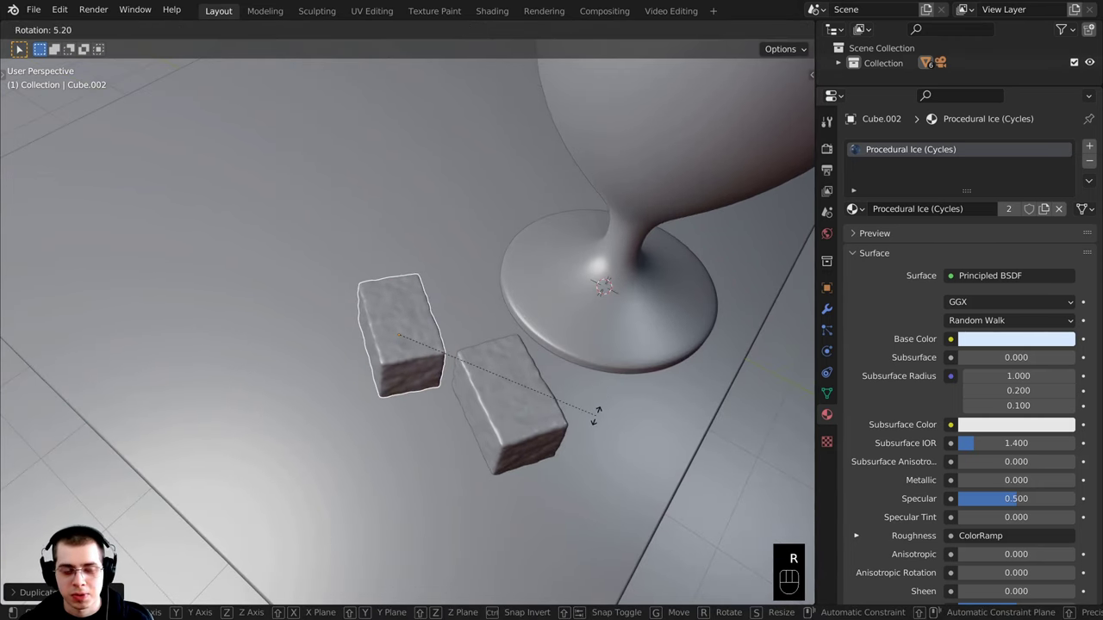
pyautogui.press('z')
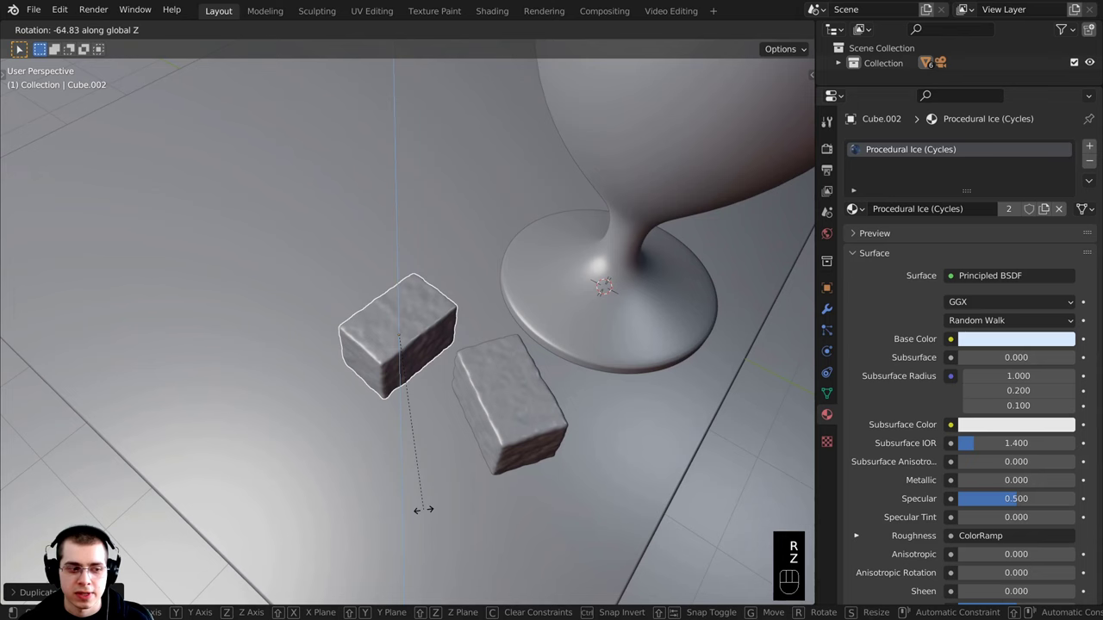
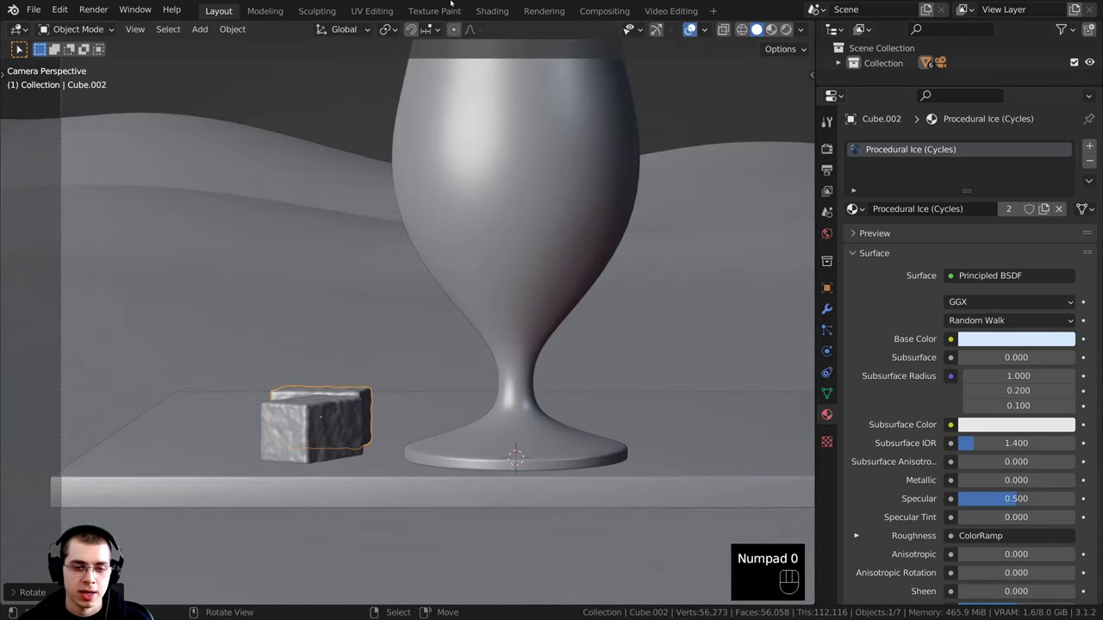
# - Slide the second cube at table height to sit just behind the first near the glass base
pyautogui.moveTo(374, 482); pyautogui.dragTo(399, 407)
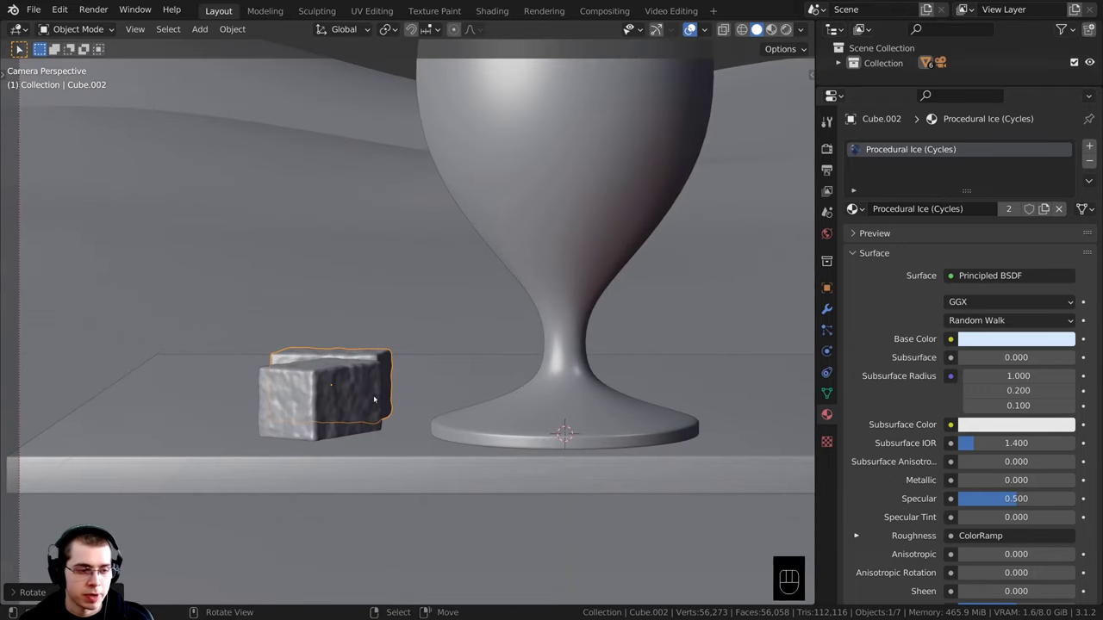
pyautogui.press('g')
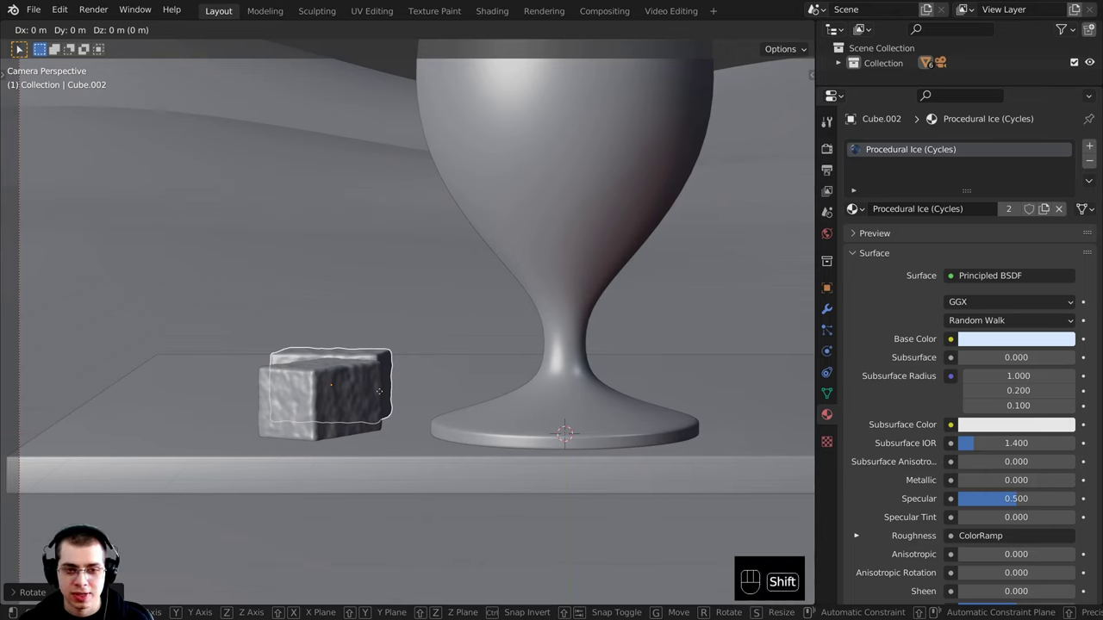
pyautogui.press('g')
pyautogui.press('shift+z')
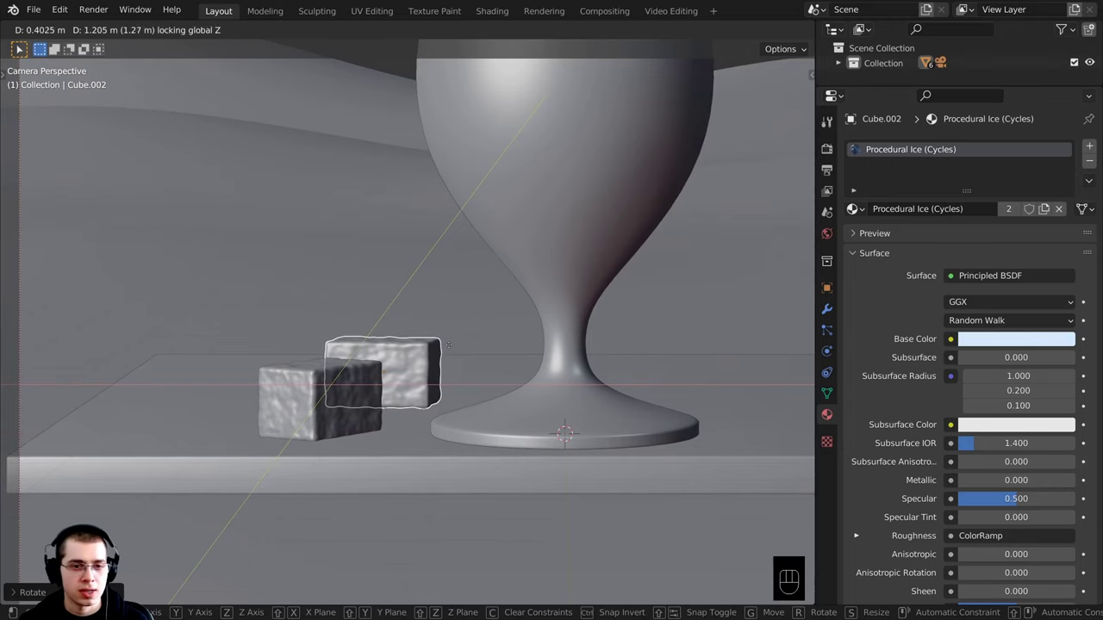
pyautogui.moveTo(414, 386); pyautogui.dragTo(354, 476)
pyautogui.moveTo(354, 475); pyautogui.dragTo(471, 475)
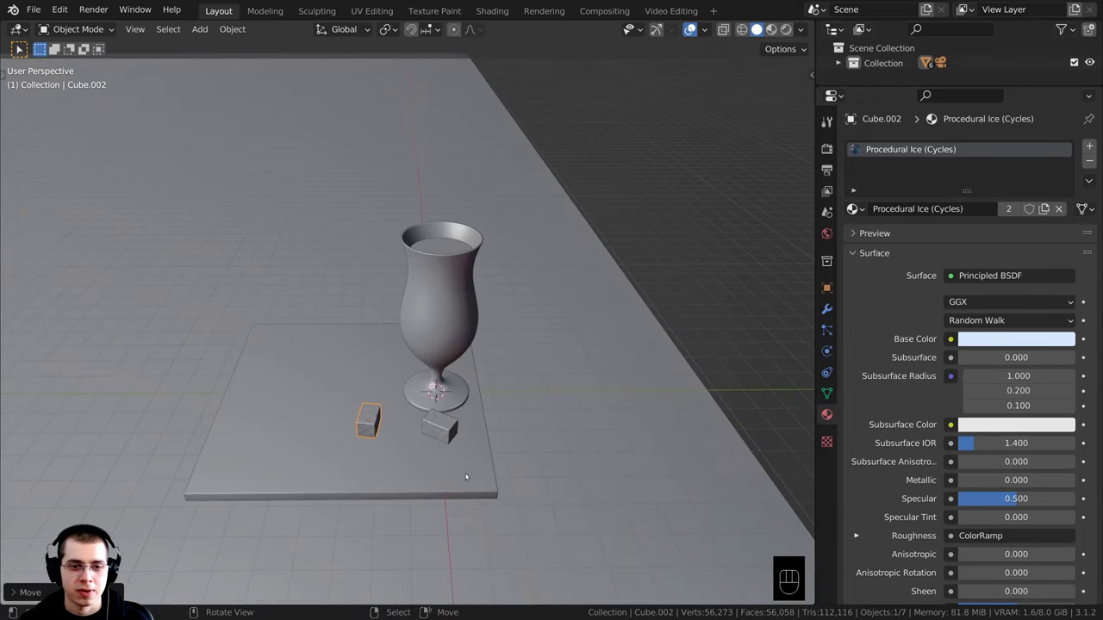
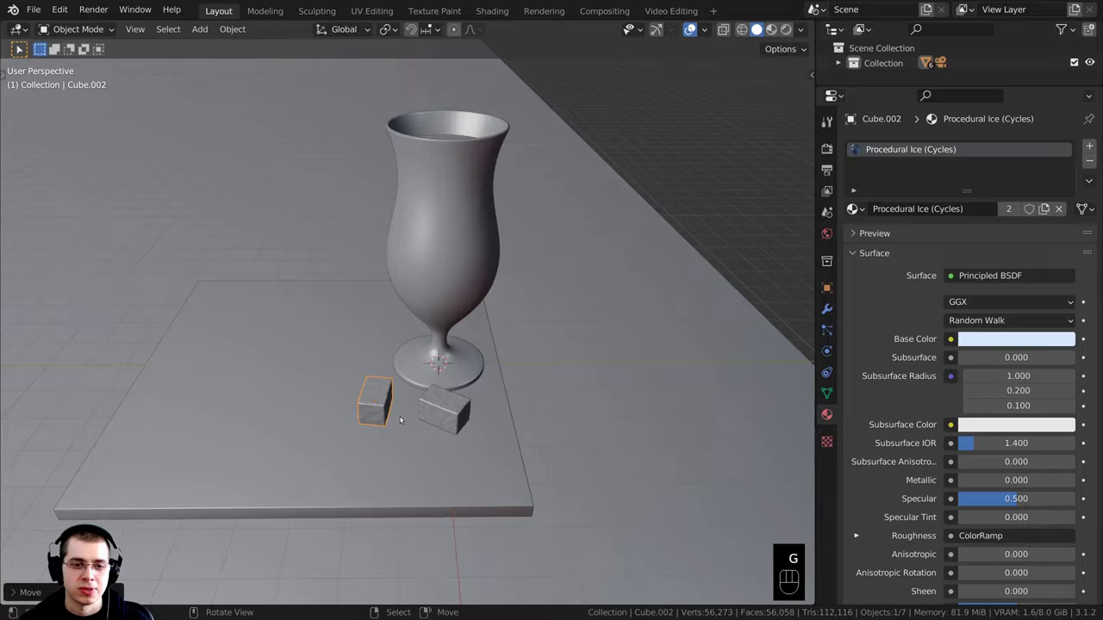
# - Preview both cubes rendered in camera view, return to Solid shading, save, and zoom in on the glass
pyautogui.press('KP_0')
pyautogui.press('g')
pyautogui.moveTo(469, 407); pyautogui.dragTo(488, 257)
pyautogui.press('a')
pyautogui.press('z')
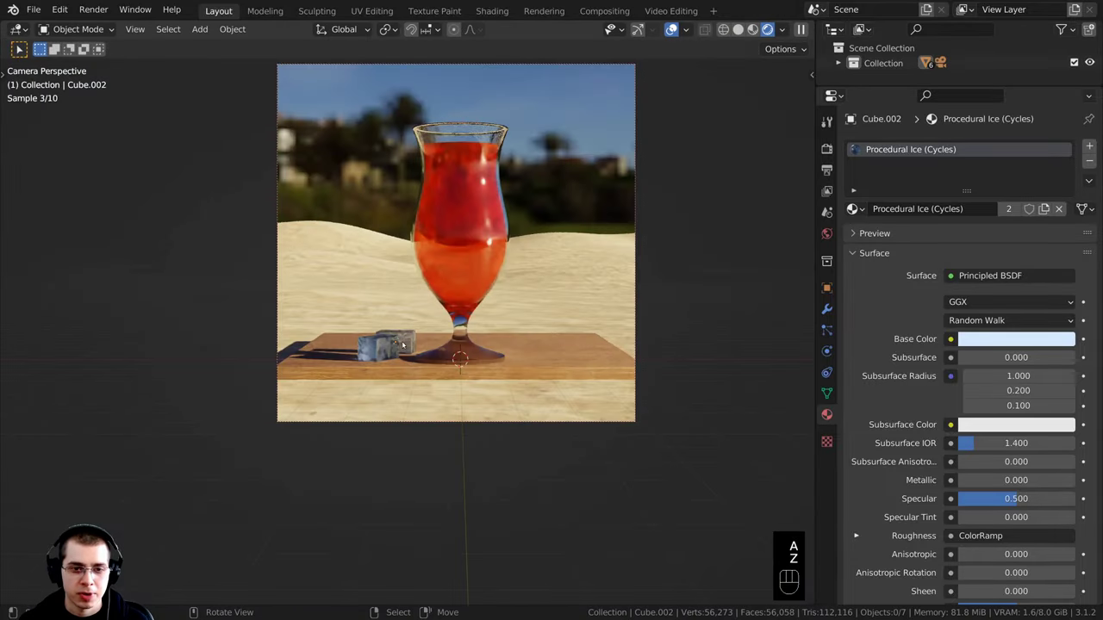
pyautogui.press('g')
pyautogui.press('a')
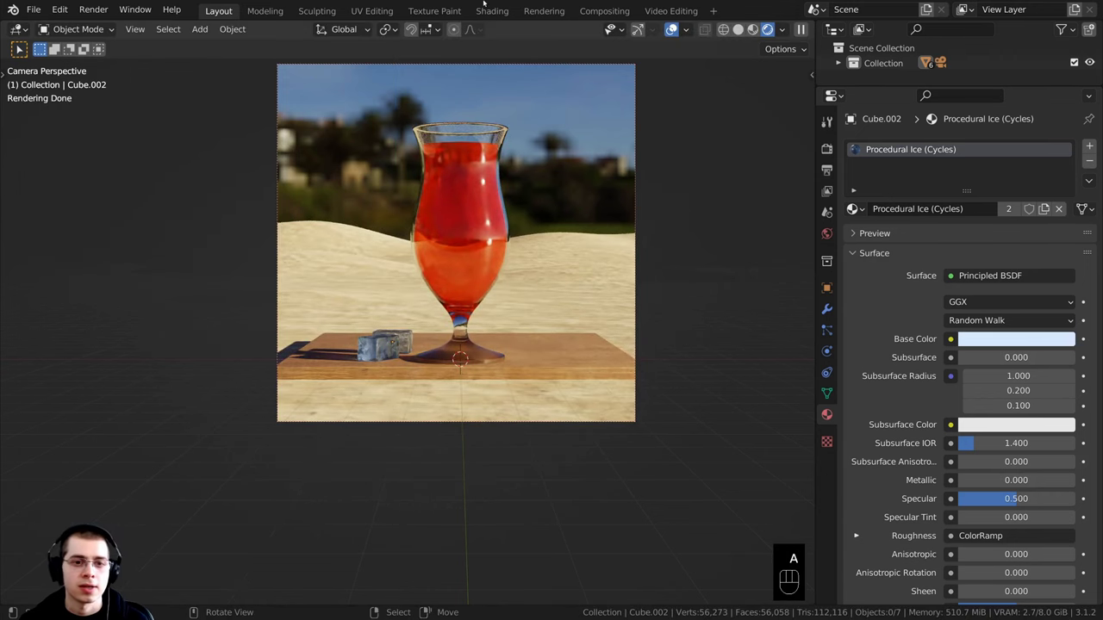
pyautogui.press('z')
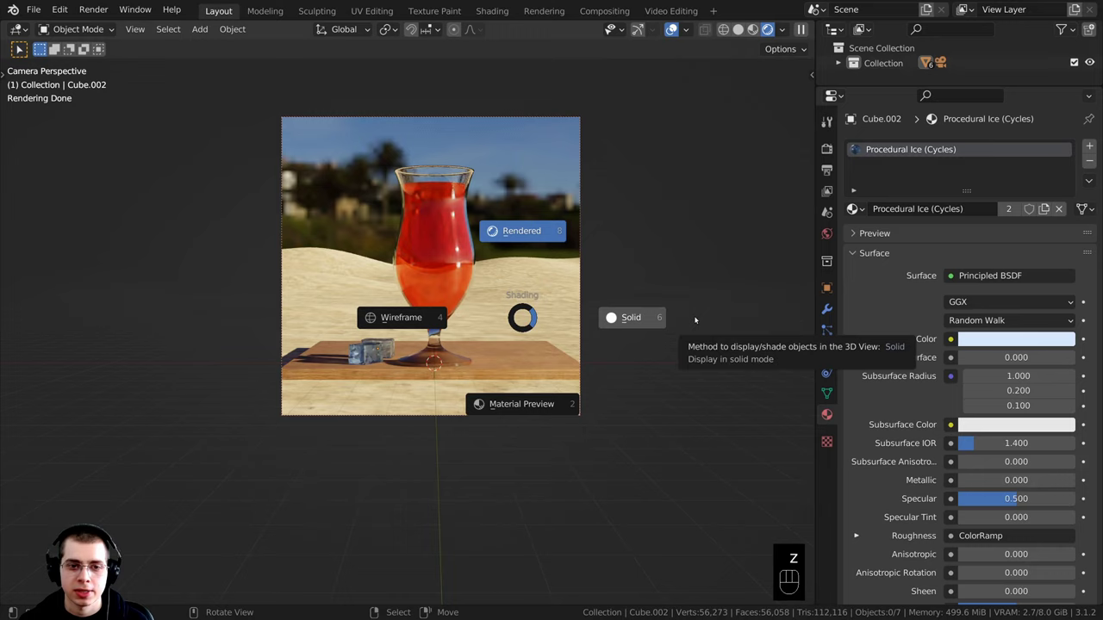
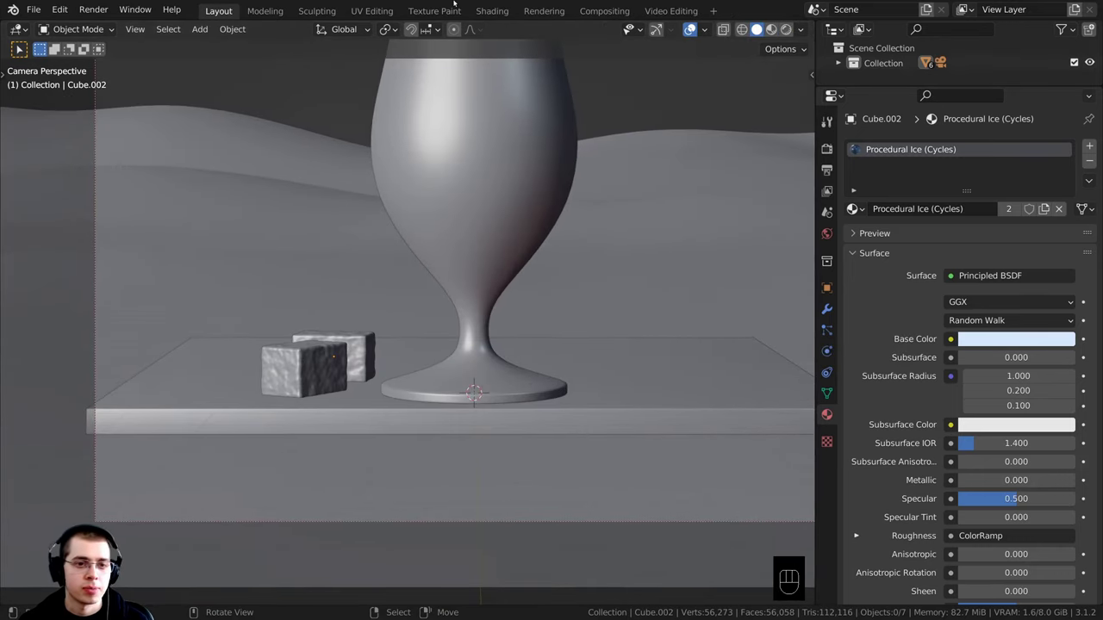
pyautogui.press('ctrl+s')
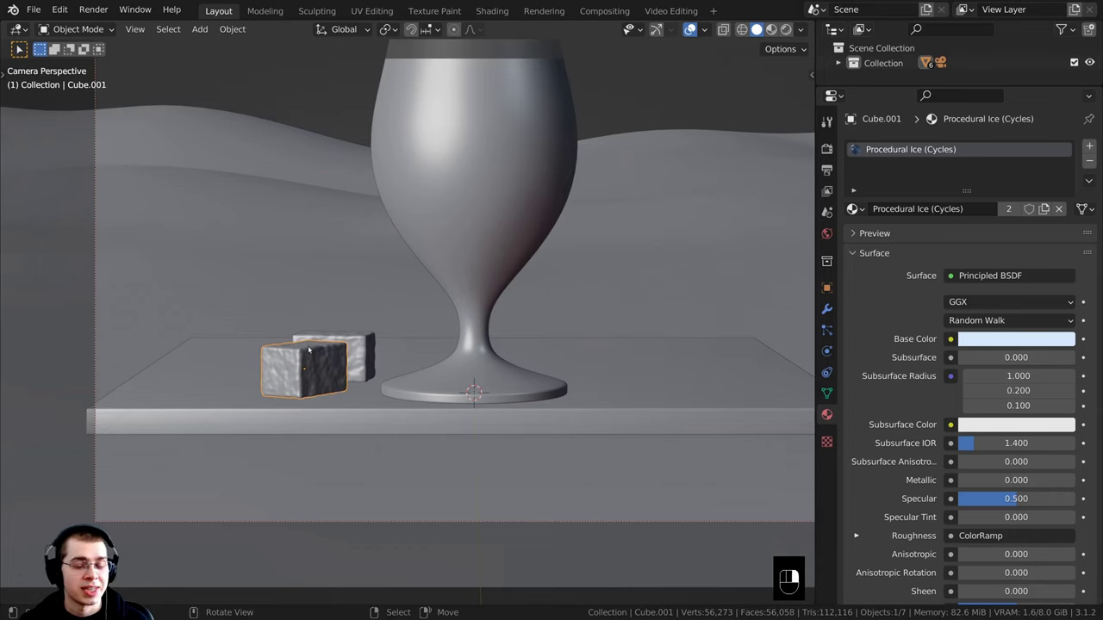
pyautogui.moveTo(321, 273); pyautogui.dragTo(323, 411)
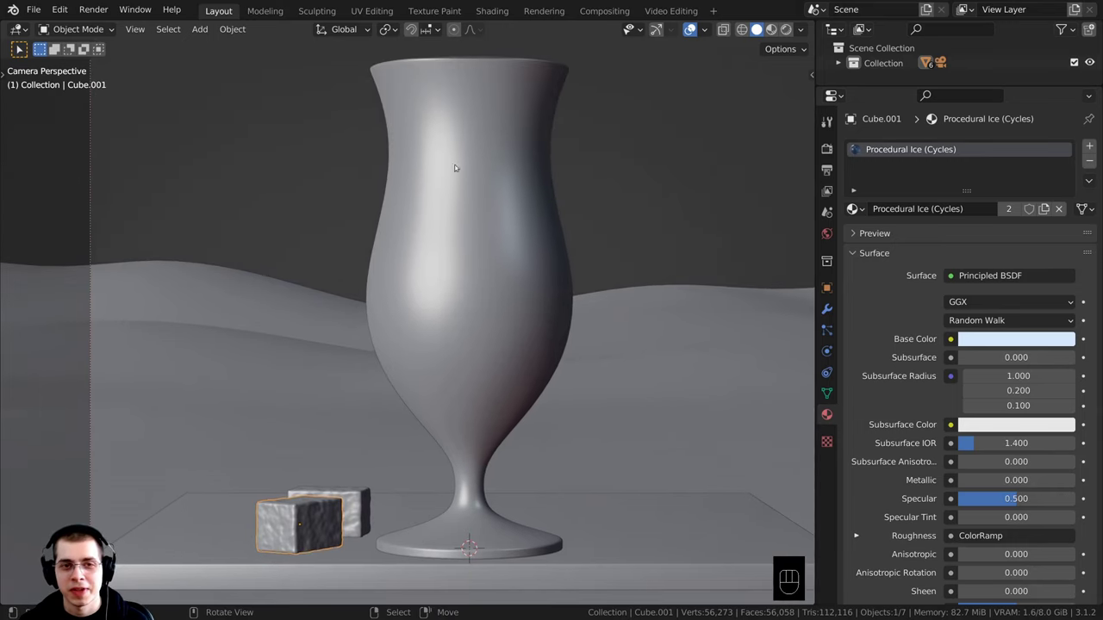
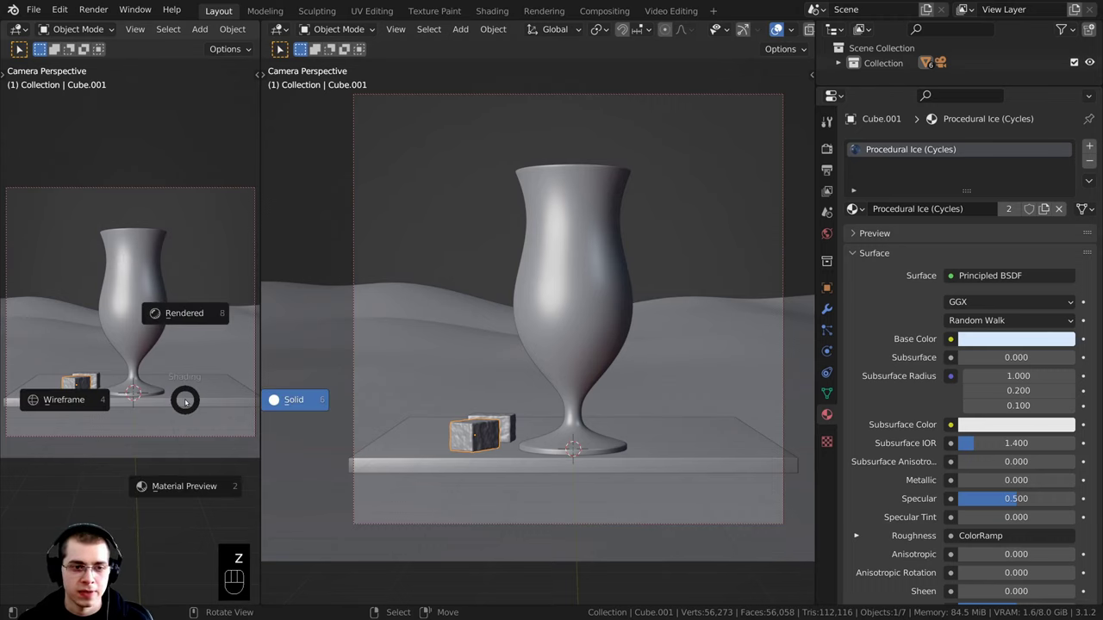
# - Start a rendered side preview, then duplicate the ice cube and place the copy inside the glass
pyautogui.press('z')
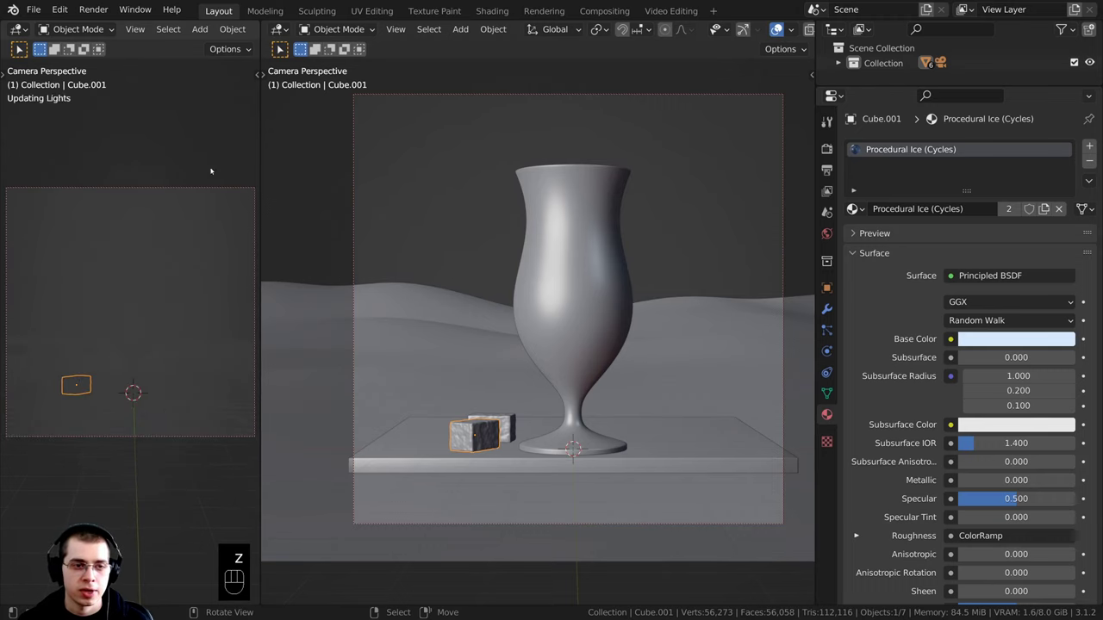
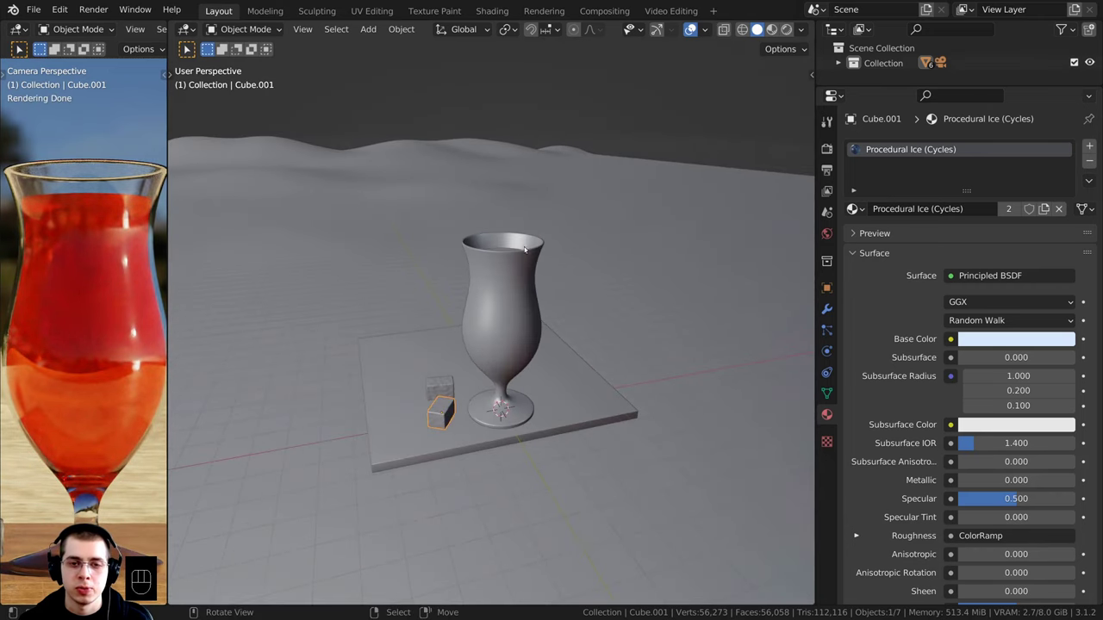
pyautogui.moveTo(527, 331); pyautogui.dragTo(482, 373)
pyautogui.moveTo(428, 261); pyautogui.dragTo(413, 389)
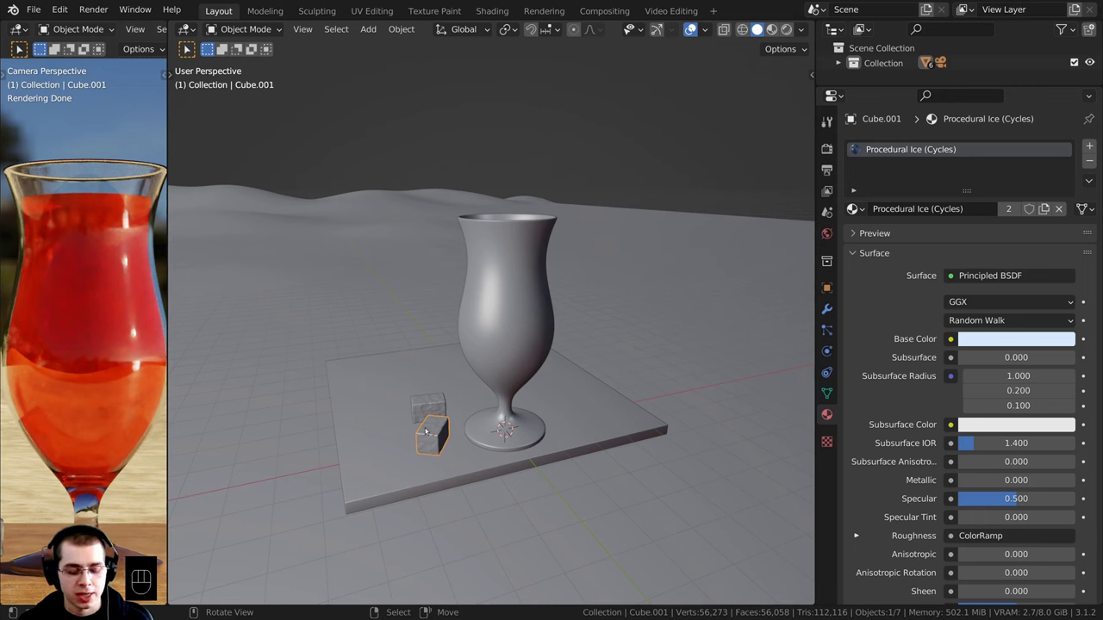
pyautogui.press('shift+d')
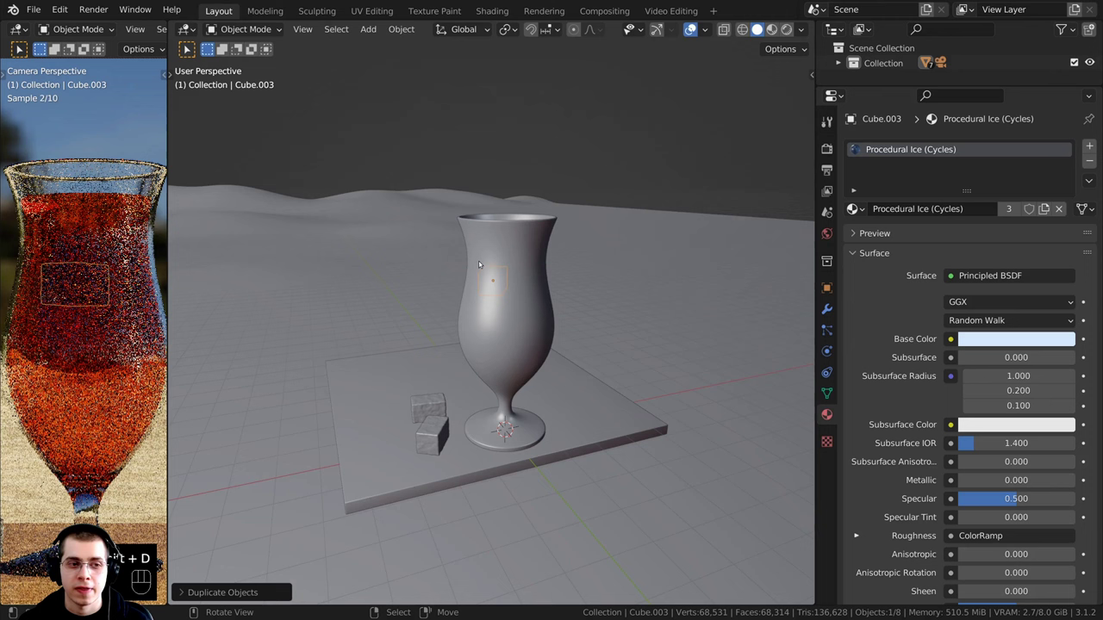
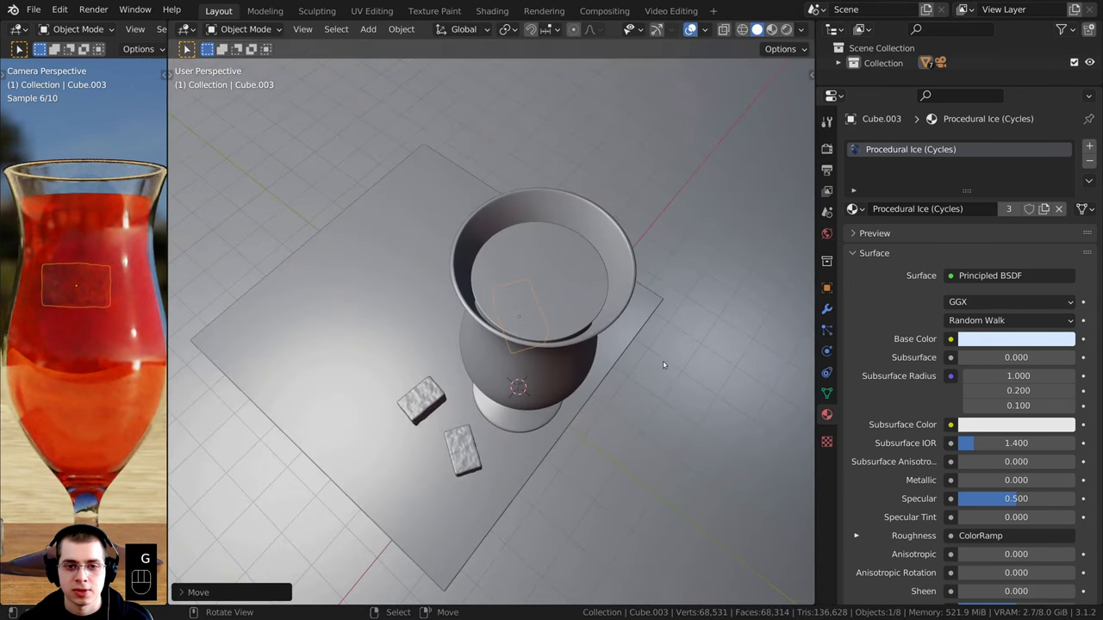
pyautogui.press('s')
pyautogui.click(659, 360)
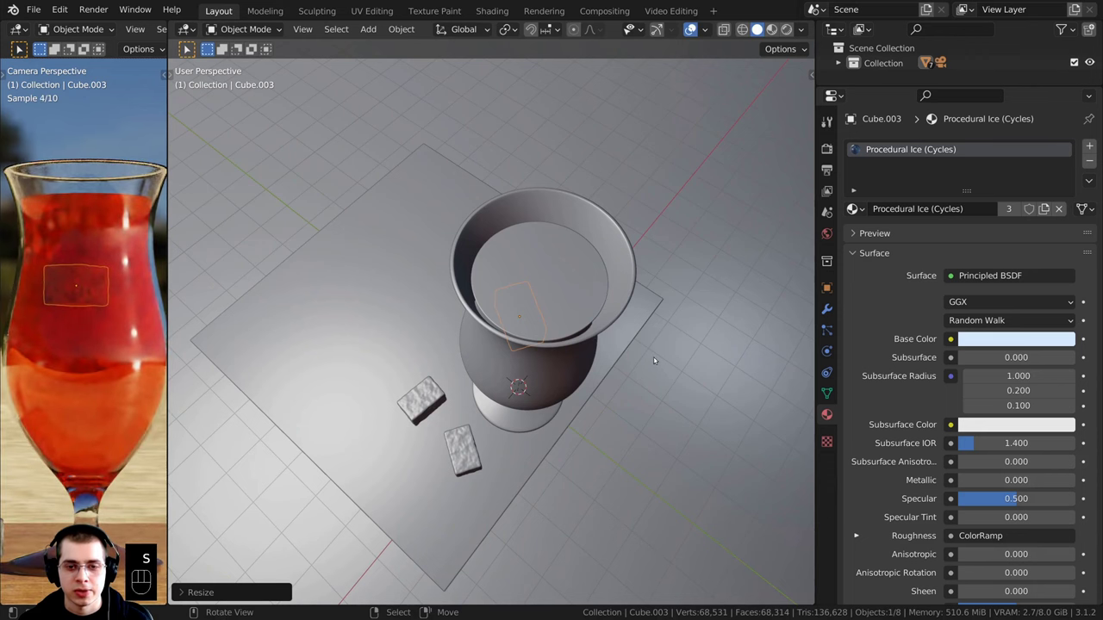
pyautogui.press('z')
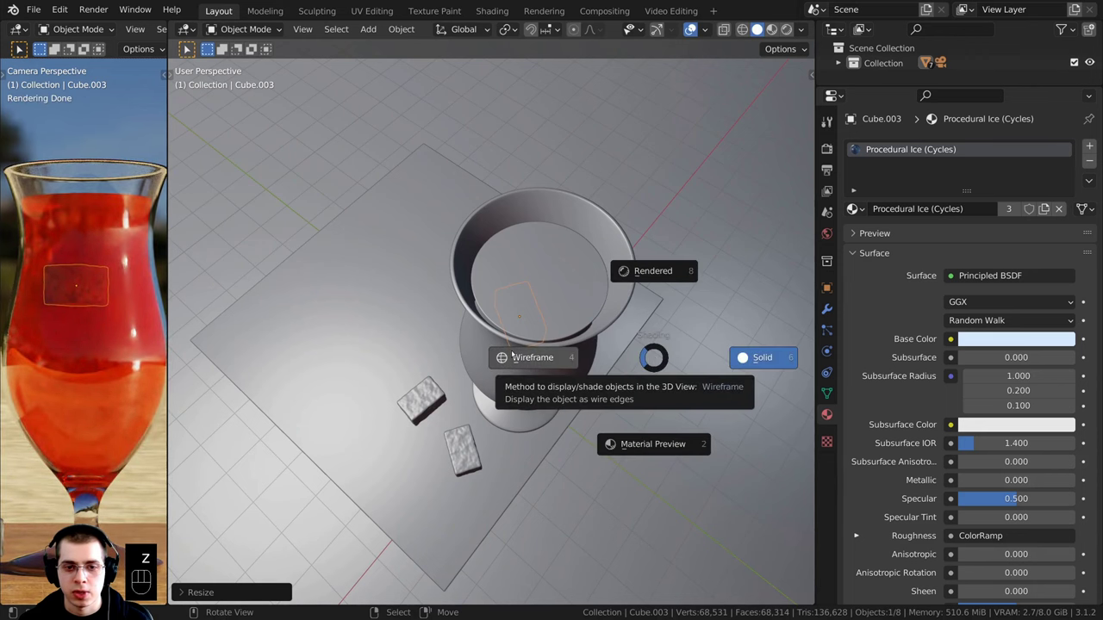
# - In wireframe shading, trackball-rotate (R R) the ice cube to tilt it inside the glass
pyautogui.middleClick(640, 256)
pyautogui.press('r')
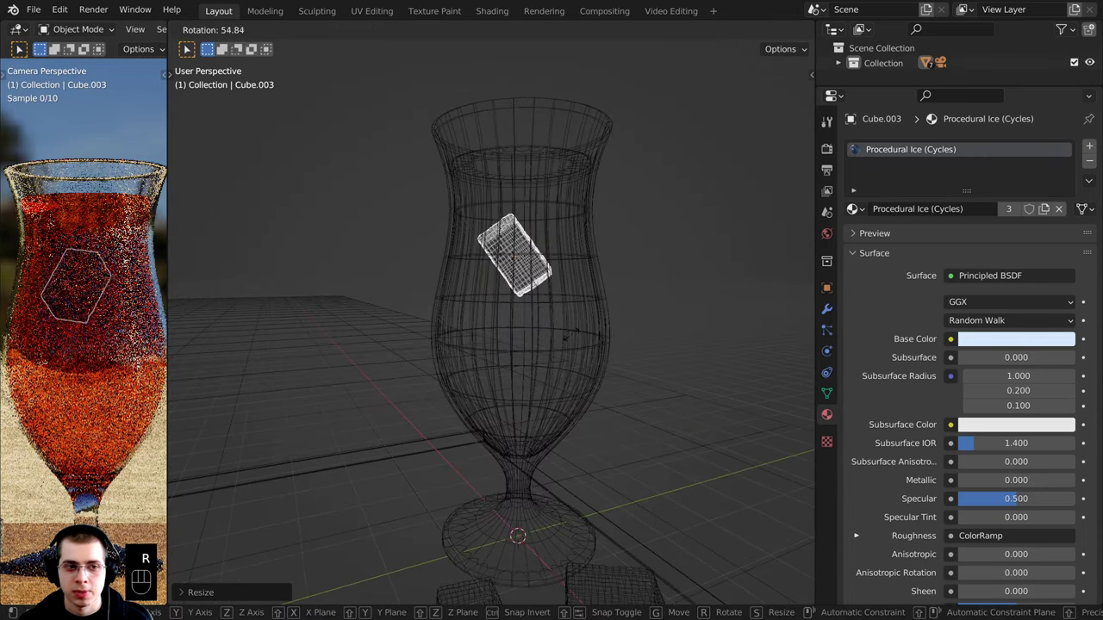
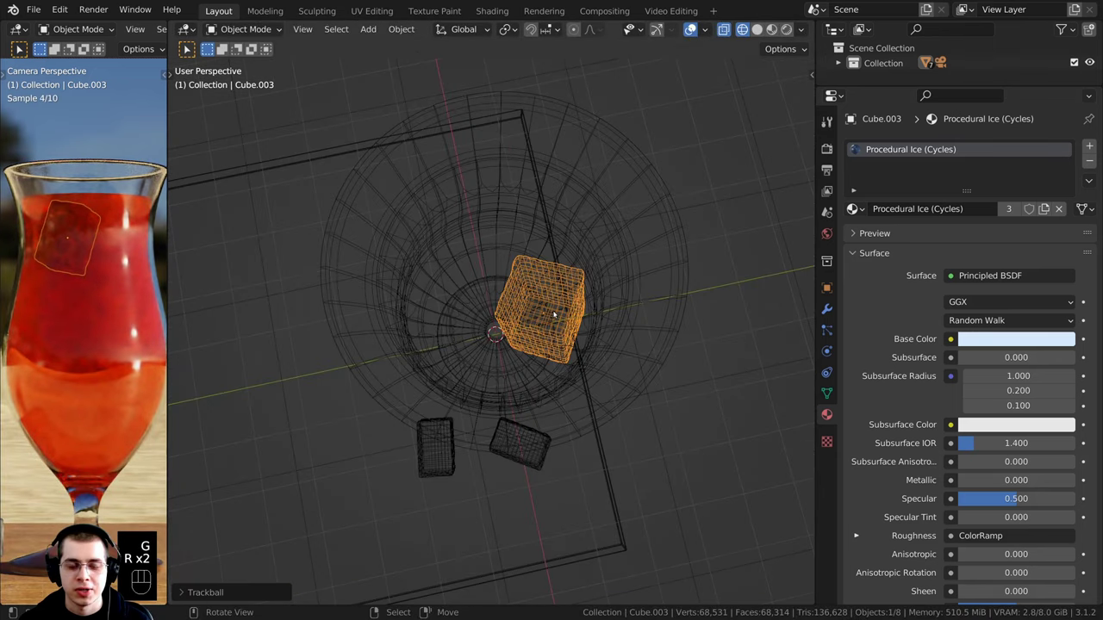
pyautogui.press('r')
pyautogui.press('r')
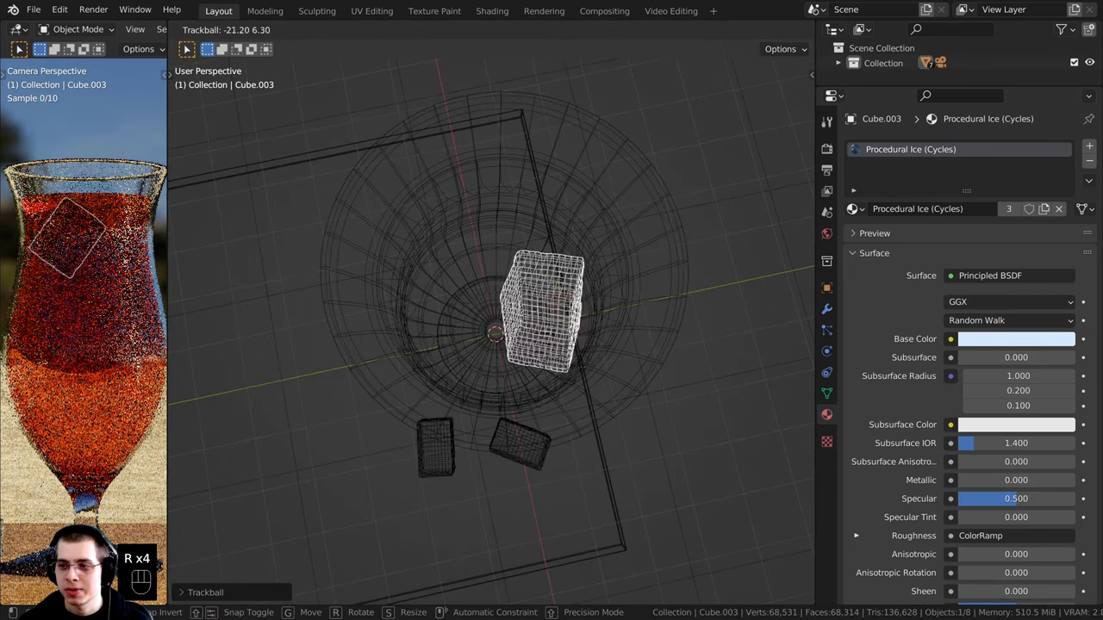
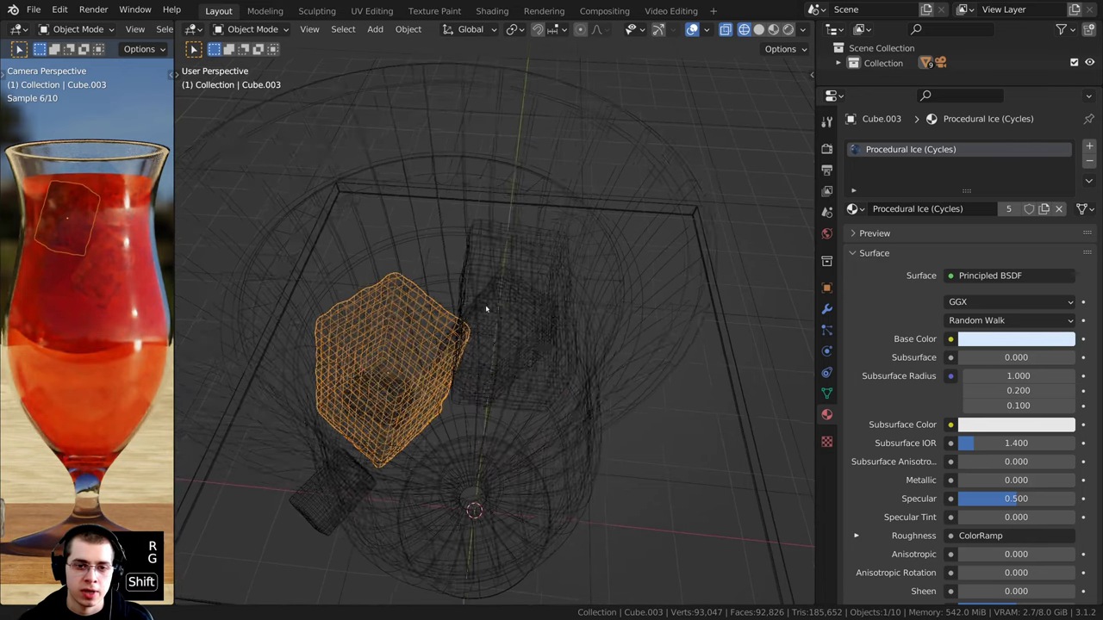
pyautogui.moveTo(415, 329); pyautogui.dragTo(431, 314)
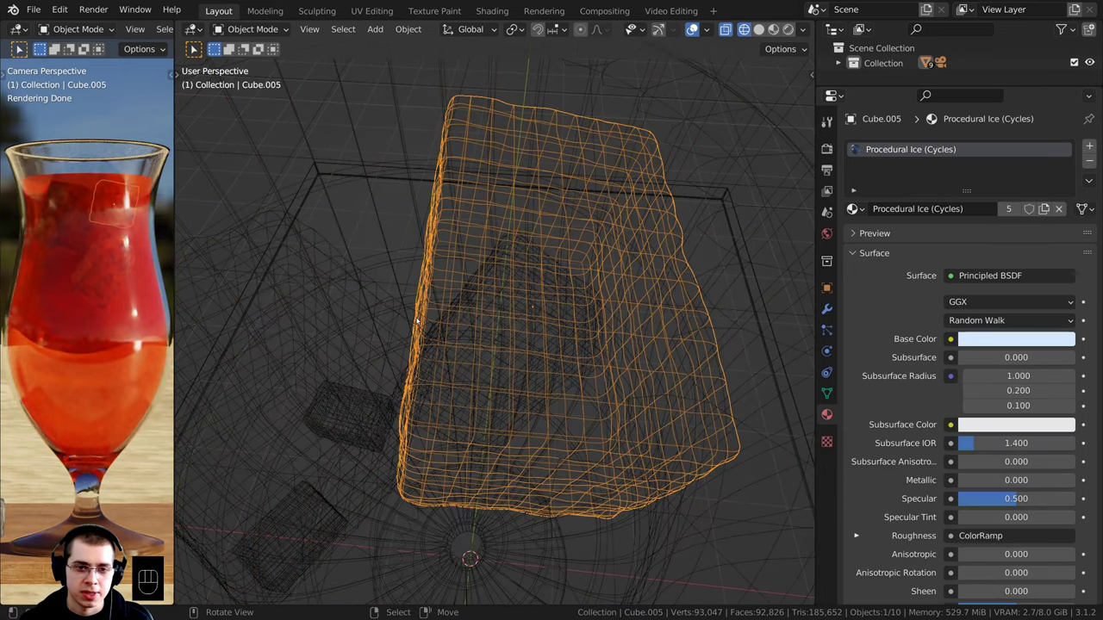
pyautogui.moveTo(506, 334); pyautogui.dragTo(497, 381)
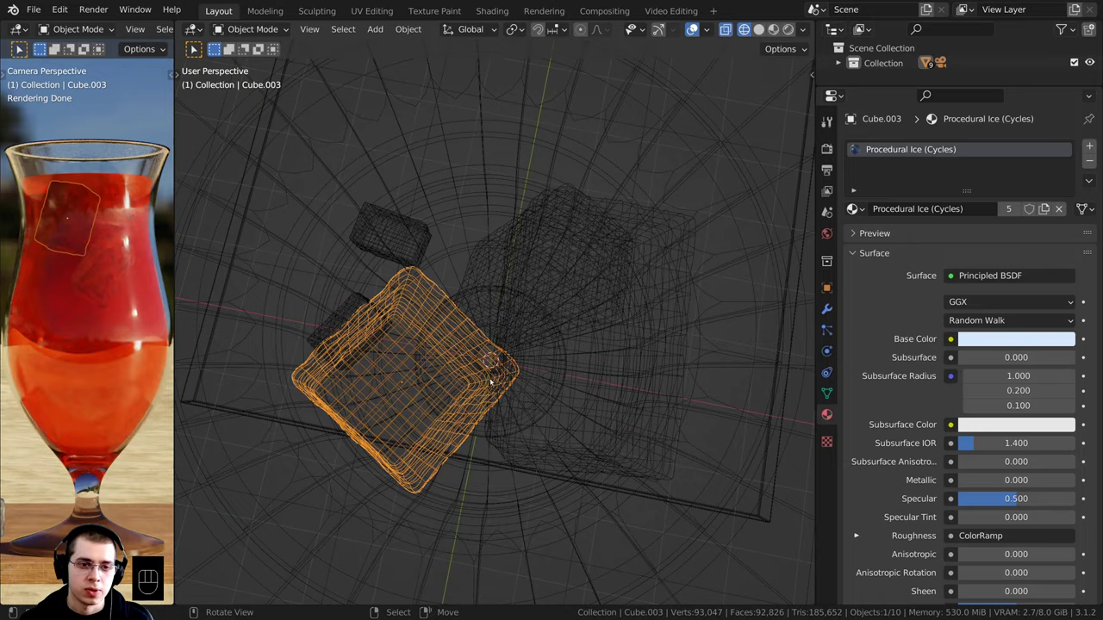
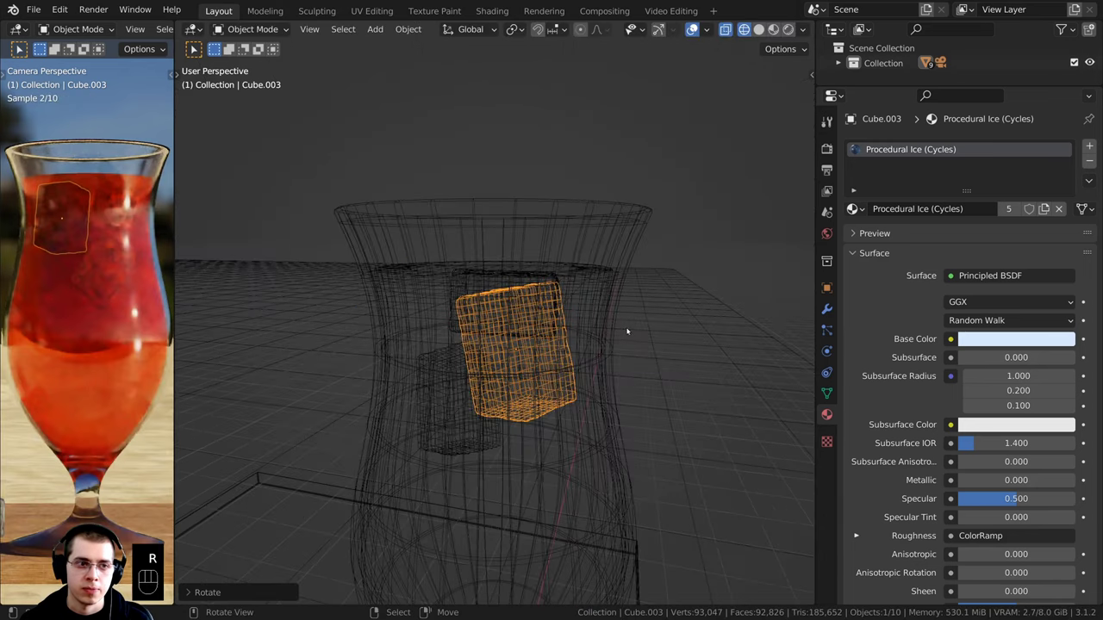
pyautogui.moveTo(571, 329); pyautogui.dragTo(498, 345)
# - Return to solid shading and drop the third ice cube down among the others
pyautogui.press('a')
pyautogui.moveTo(410, 351); pyautogui.dragTo(432, 333)
pyautogui.moveTo(433, 358); pyautogui.dragTo(440, 361)
pyautogui.press('z')
pyautogui.moveTo(601, 390); pyautogui.dragTo(519, 355)
pyautogui.moveTo(476, 294); pyautogui.dragTo(517, 281)
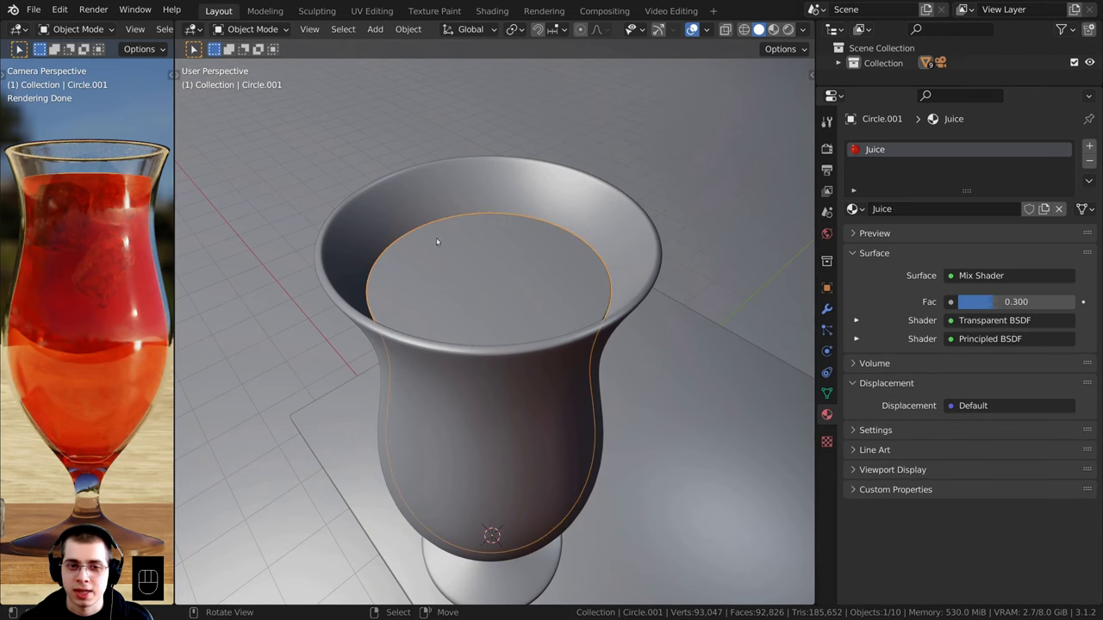
pyautogui.middleClick(564, 282)
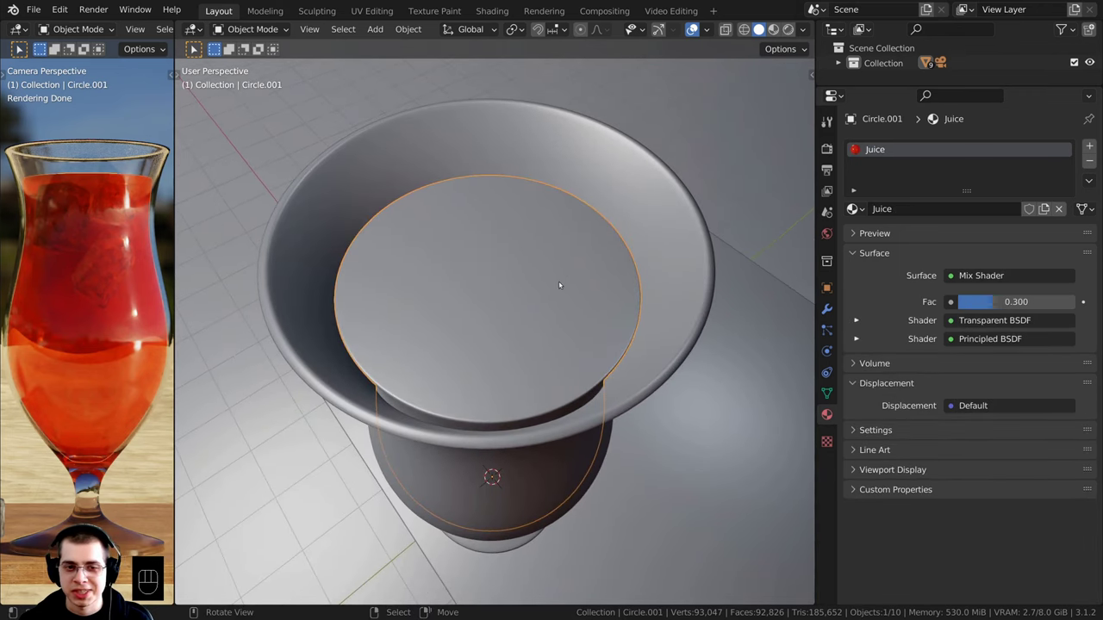
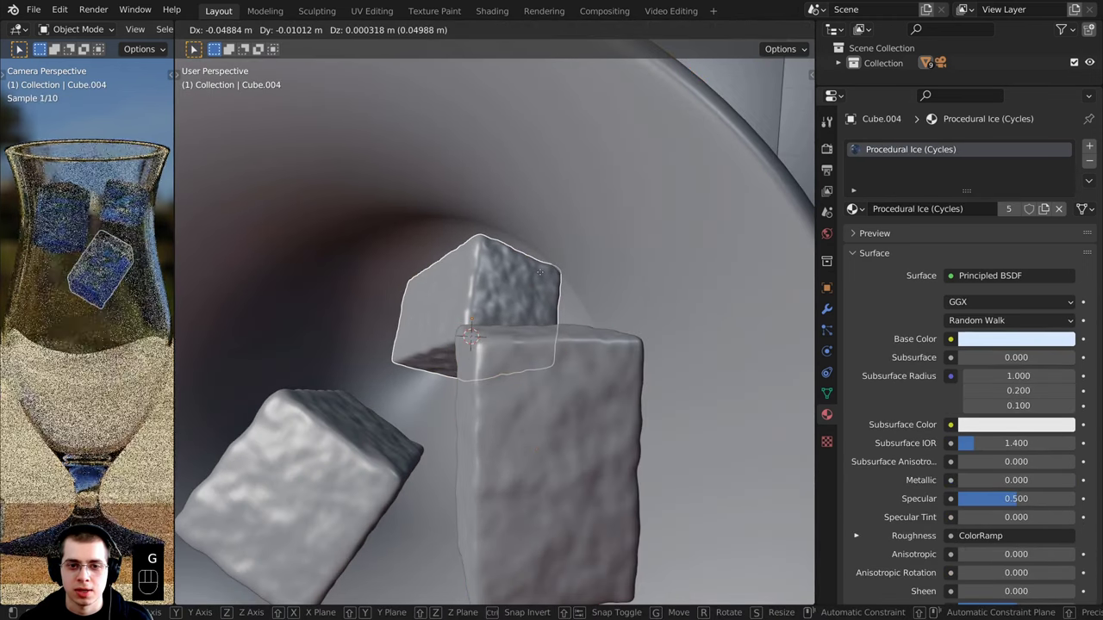
pyautogui.moveTo(542, 274); pyautogui.dragTo(539, 456)
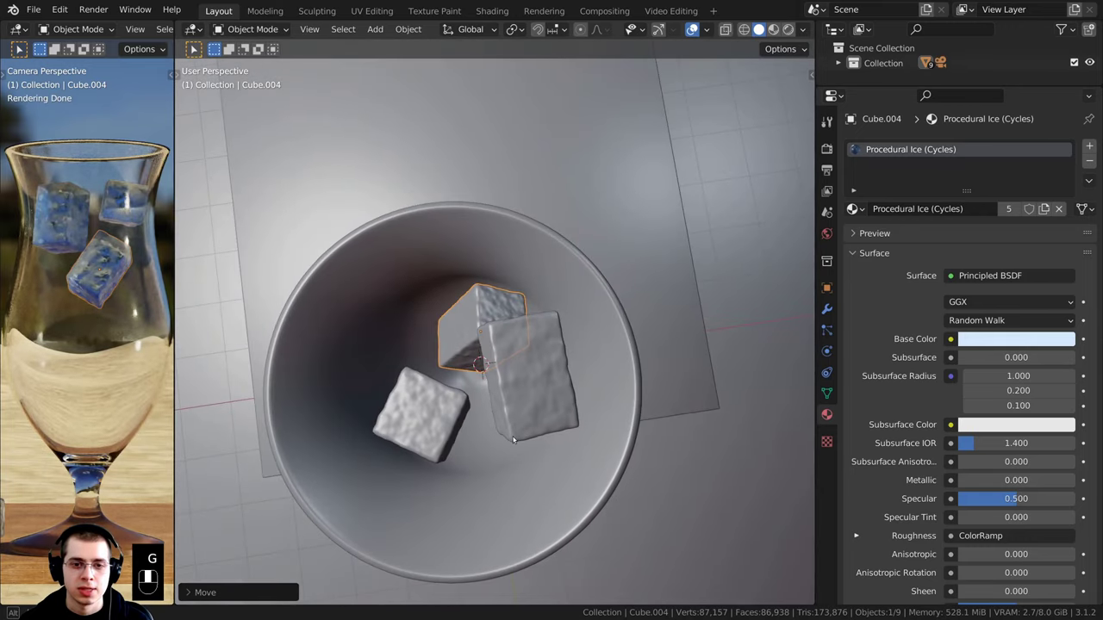
# - Nudge the ice cubes into place inside the glass and unhide the juice with Alt+H
pyautogui.middleClick(517, 437)
pyautogui.moveTo(448, 417); pyautogui.dragTo(480, 386)
pyautogui.moveTo(506, 441); pyautogui.dragTo(498, 434)
pyautogui.moveTo(499, 454); pyautogui.dragTo(530, 460)
pyautogui.press('a')
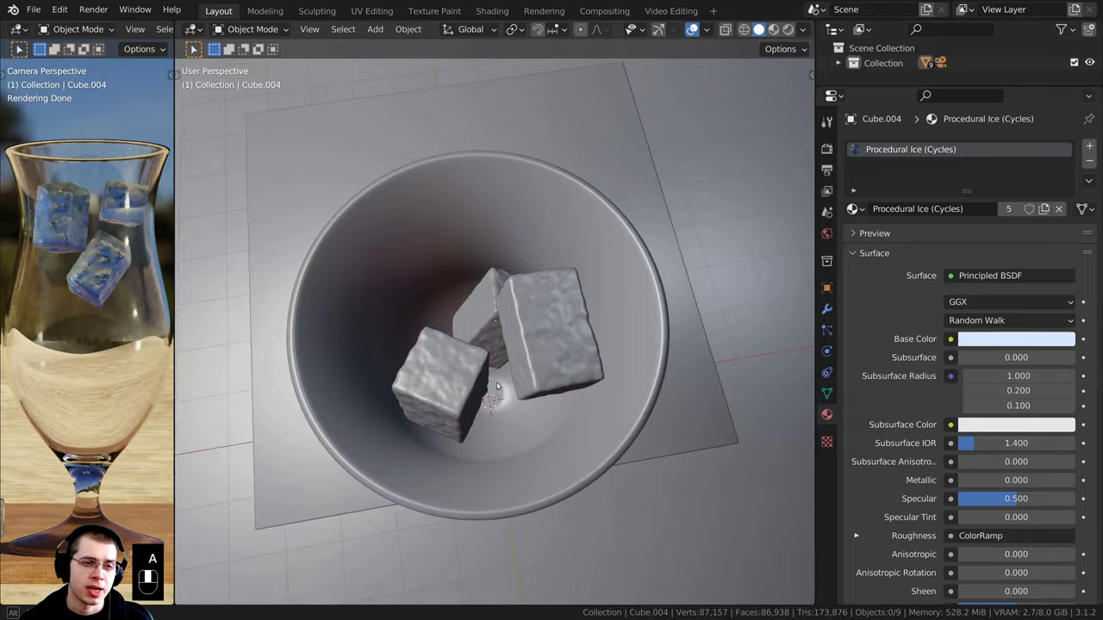
pyautogui.moveTo(572, 248); pyautogui.dragTo(398, 347)
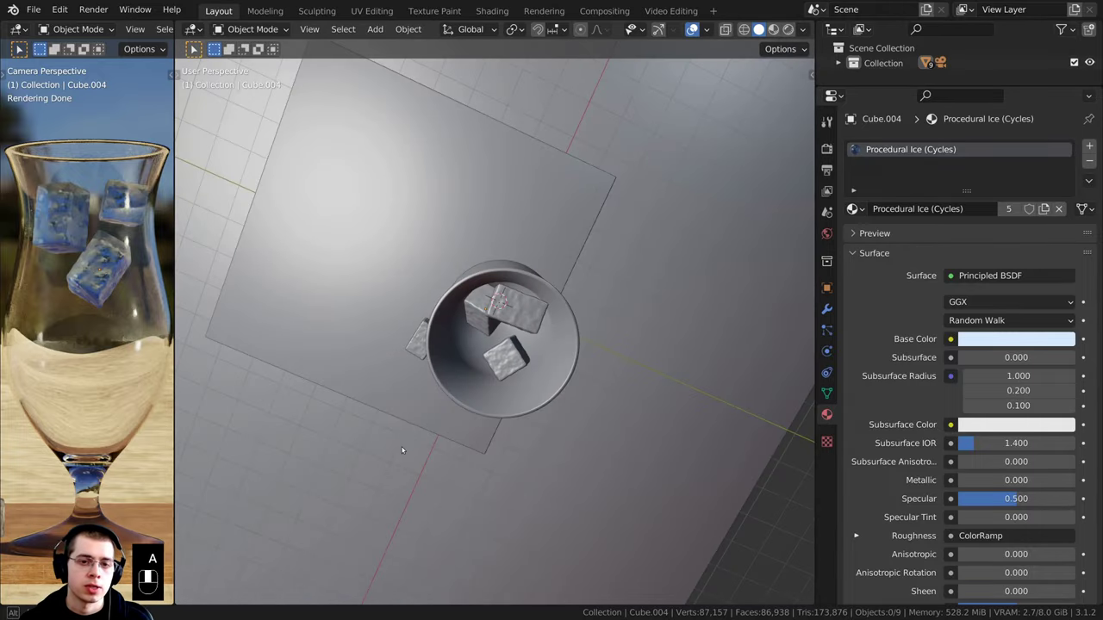
pyautogui.middleClick(418, 353)
pyautogui.middleClick(461, 375)
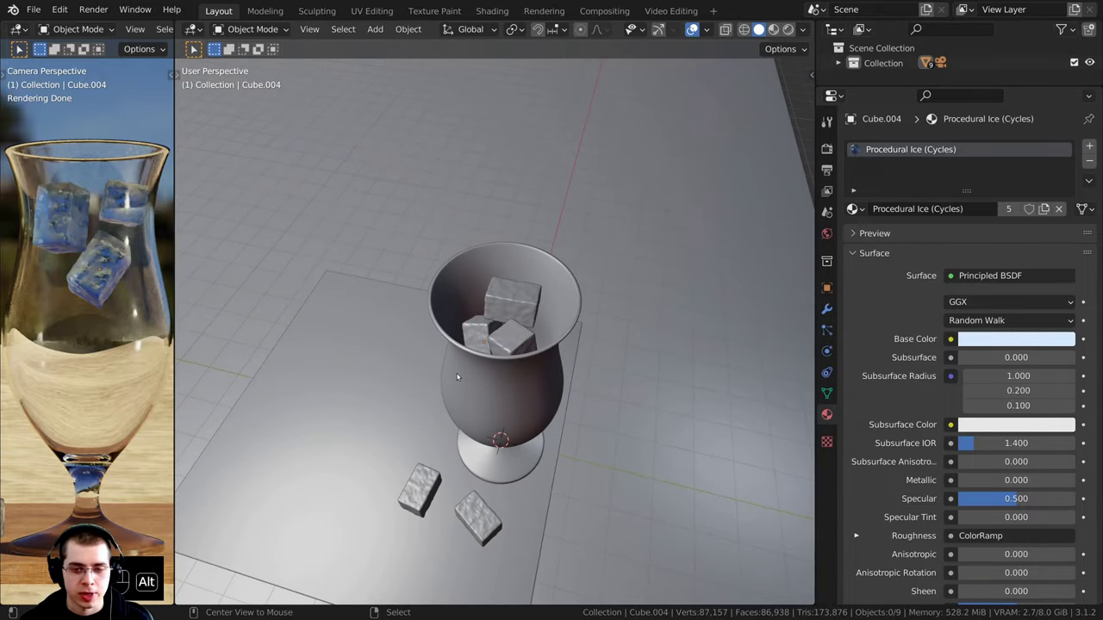
pyautogui.press('alt+h')
pyautogui.press('a')
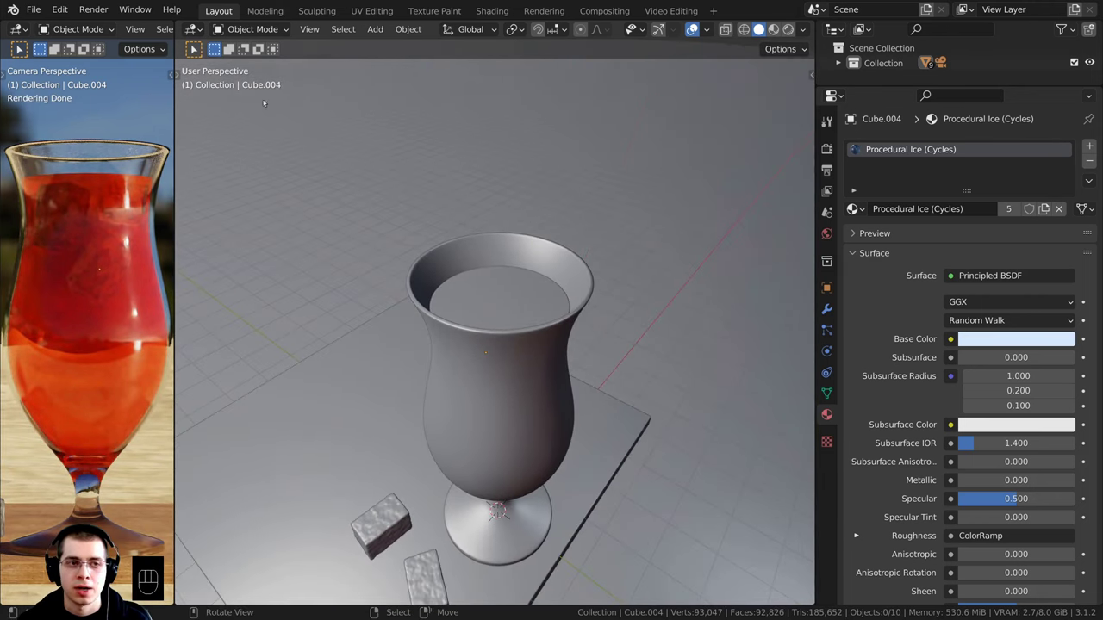
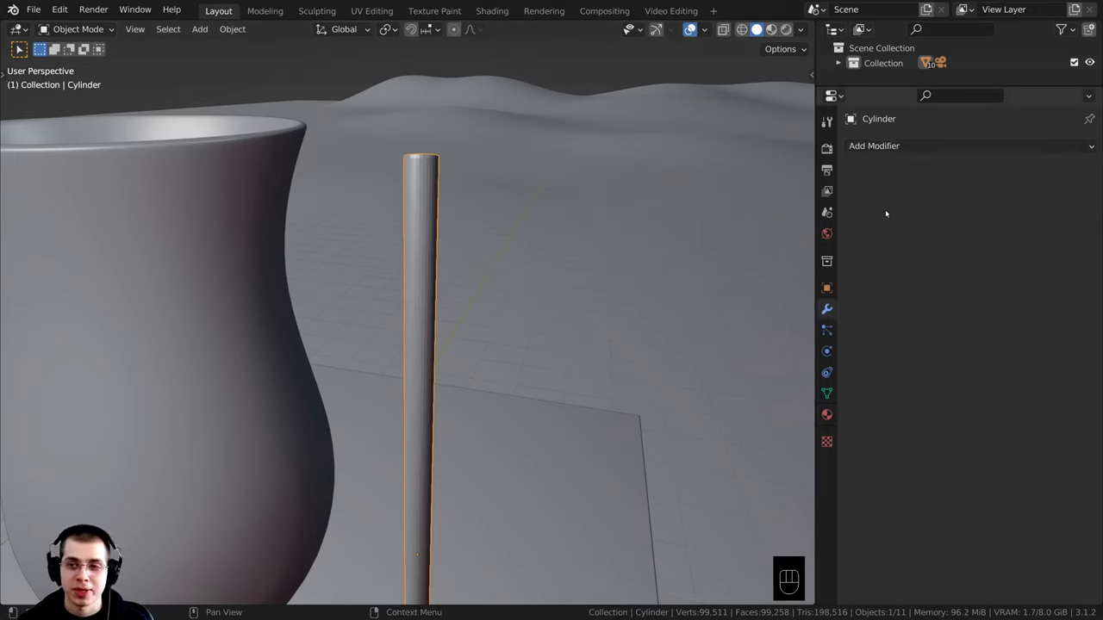
# - Add a Simple Deform modifier in Twist mode to the thin cylinder
pyautogui.moveTo(880, 149); pyautogui.dragTo(919, 161)
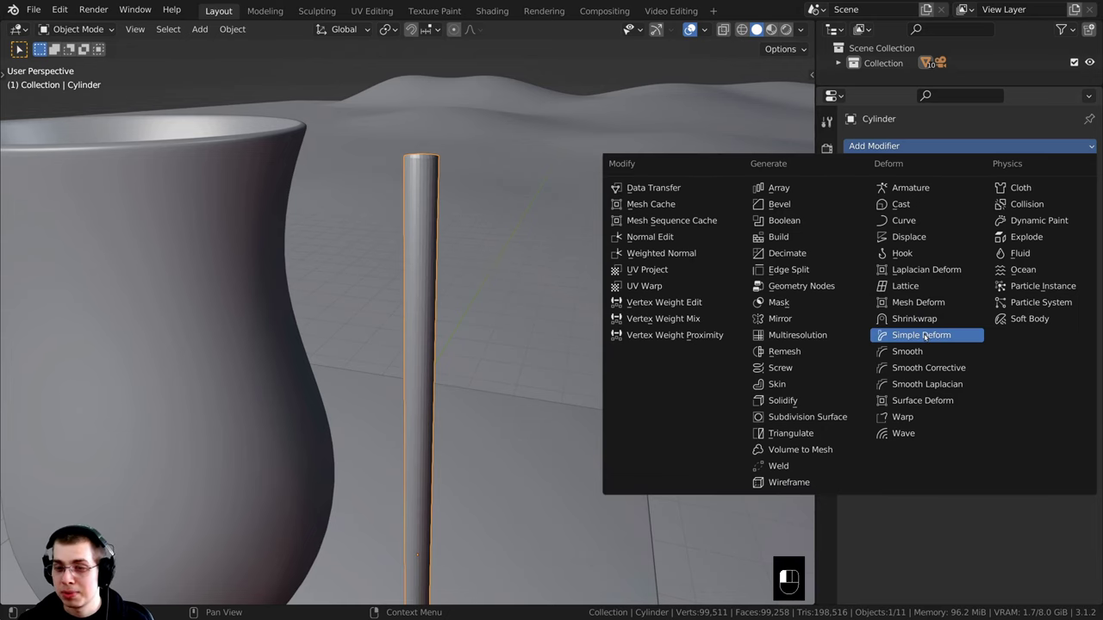
pyautogui.moveTo(644, 272); pyautogui.dragTo(522, 264)
pyautogui.moveTo(522, 264); pyautogui.dragTo(594, 228)
pyautogui.moveTo(595, 229); pyautogui.dragTo(578, 282)
pyautogui.moveTo(481, 251); pyautogui.dragTo(604, 287)
pyautogui.moveTo(498, 324); pyautogui.dragTo(459, 299)
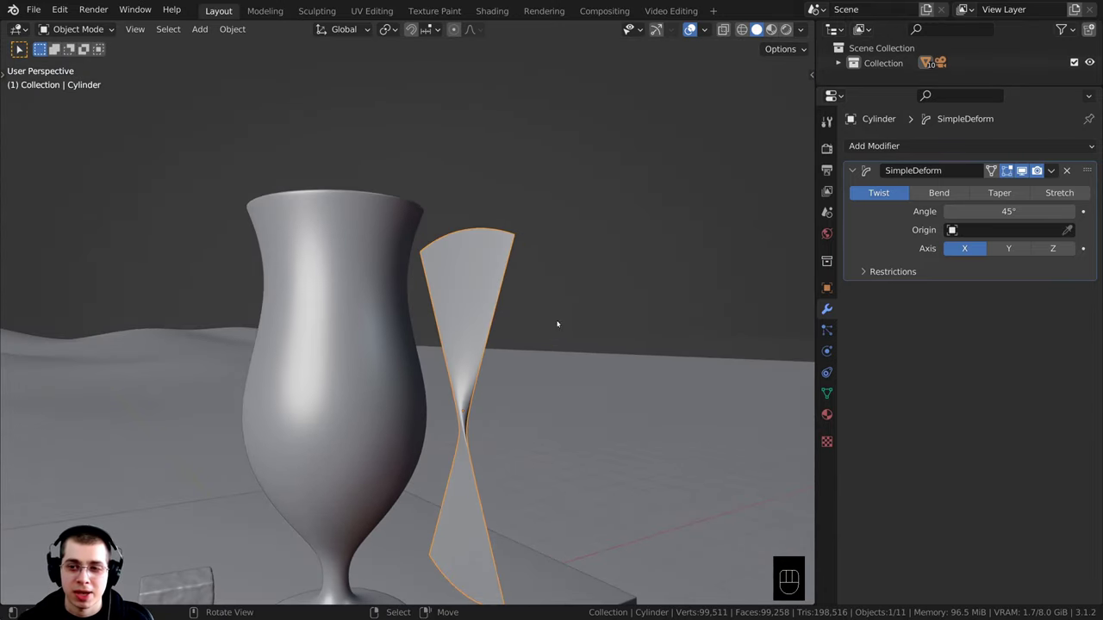
# - Set the twist Axis to Z and raise its Angle to 150°
pyautogui.middleClick(482, 348)
pyautogui.moveTo(482, 309); pyautogui.dragTo(543, 199)
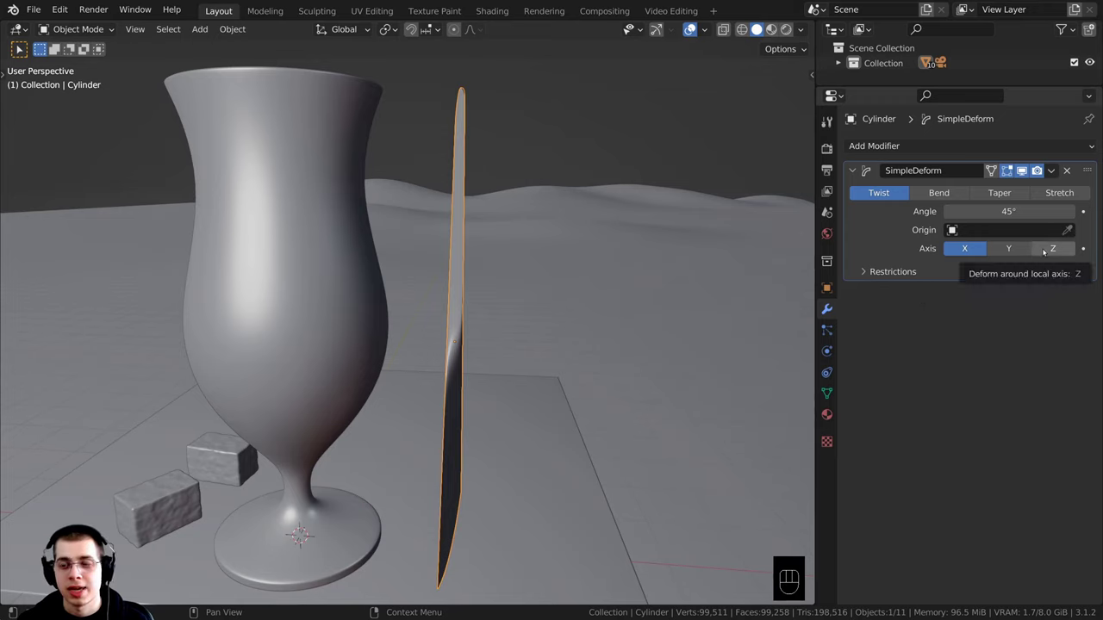
pyautogui.moveTo(535, 234); pyautogui.dragTo(532, 336)
pyautogui.middleClick(1044, 171)
pyautogui.middleClick(1044, 170)
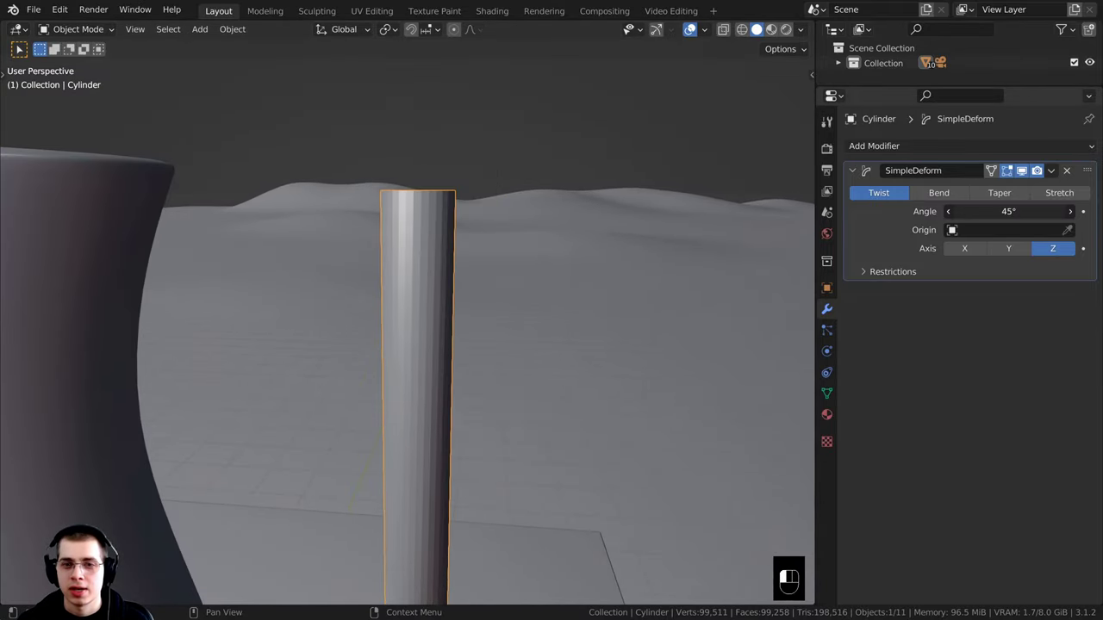
pyautogui.click(1045, 170)
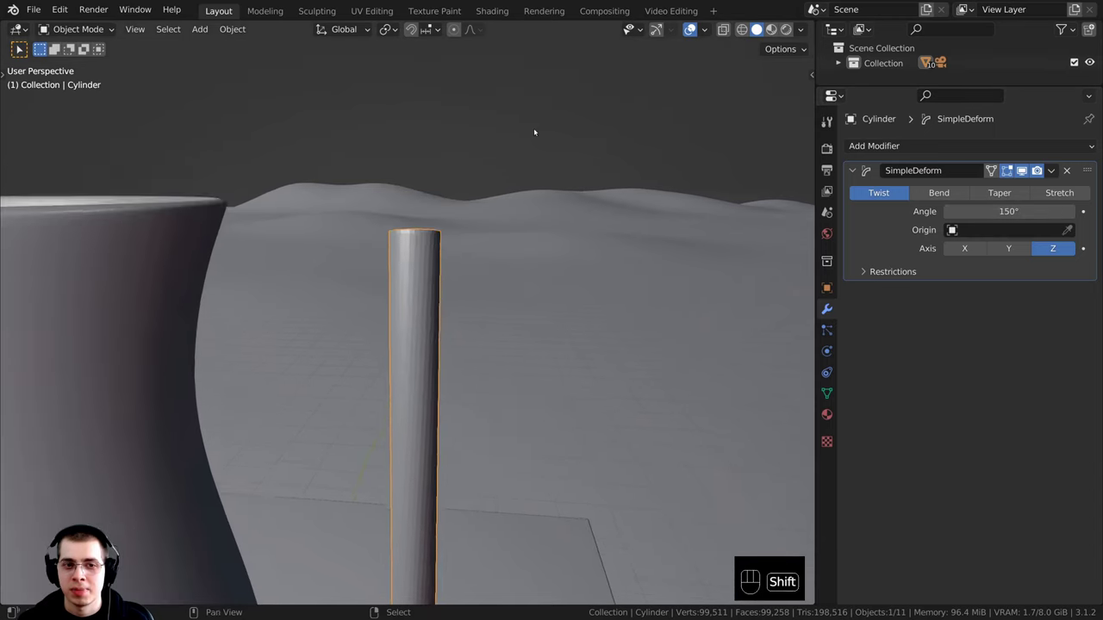
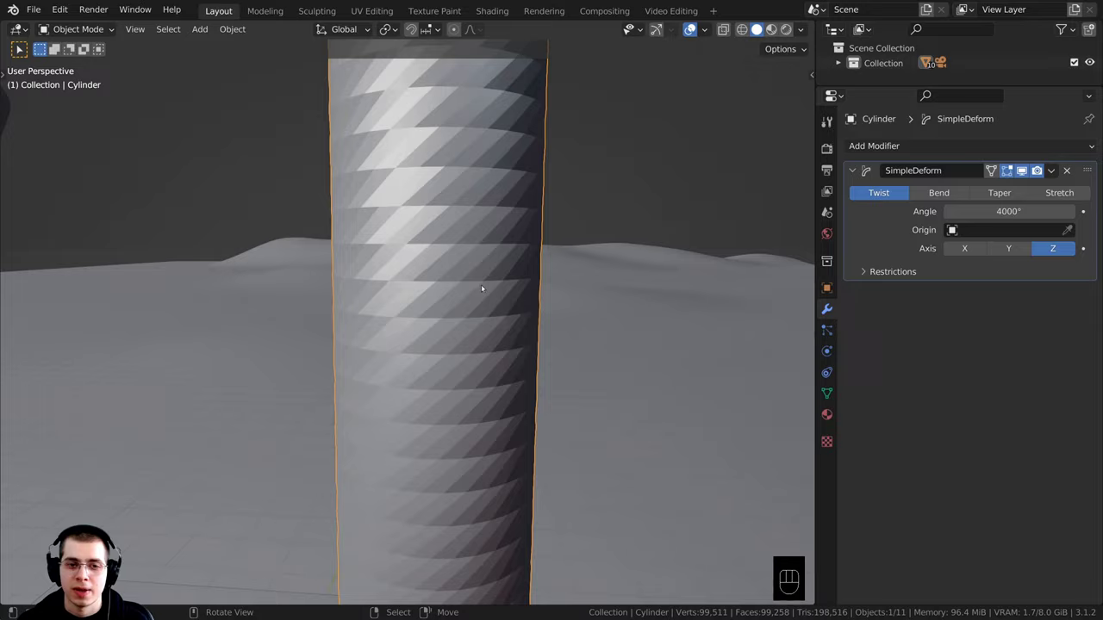
# - Apply the SimpleDeform twist so the cylinder mesh keeps its spiral shape
pyautogui.click(454, 404)
pyautogui.moveTo(453, 401); pyautogui.dragTo(458, 363)
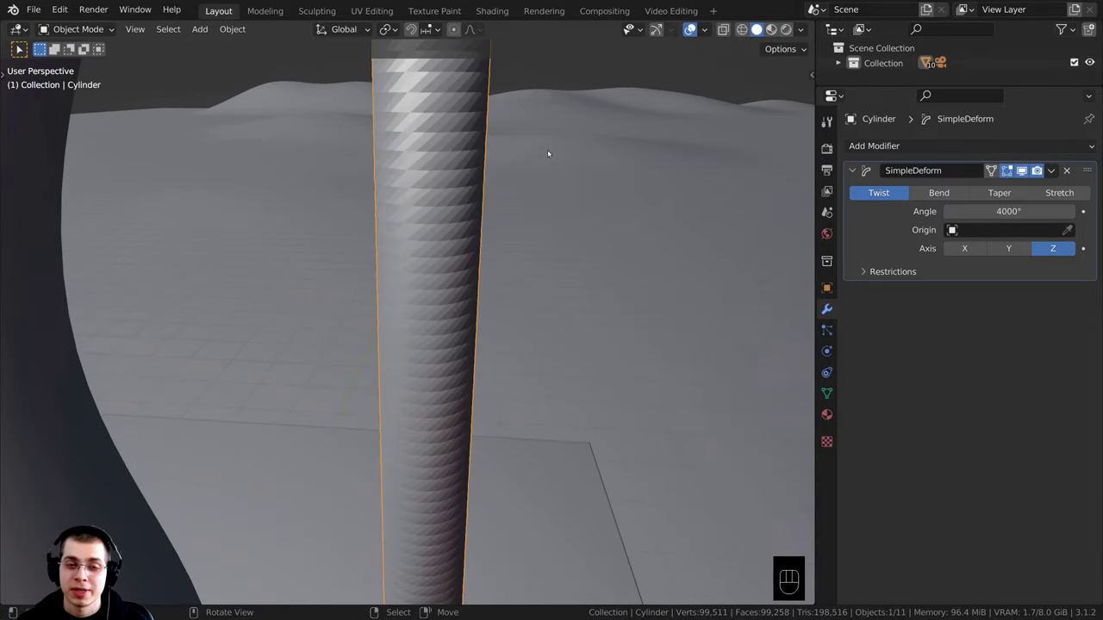
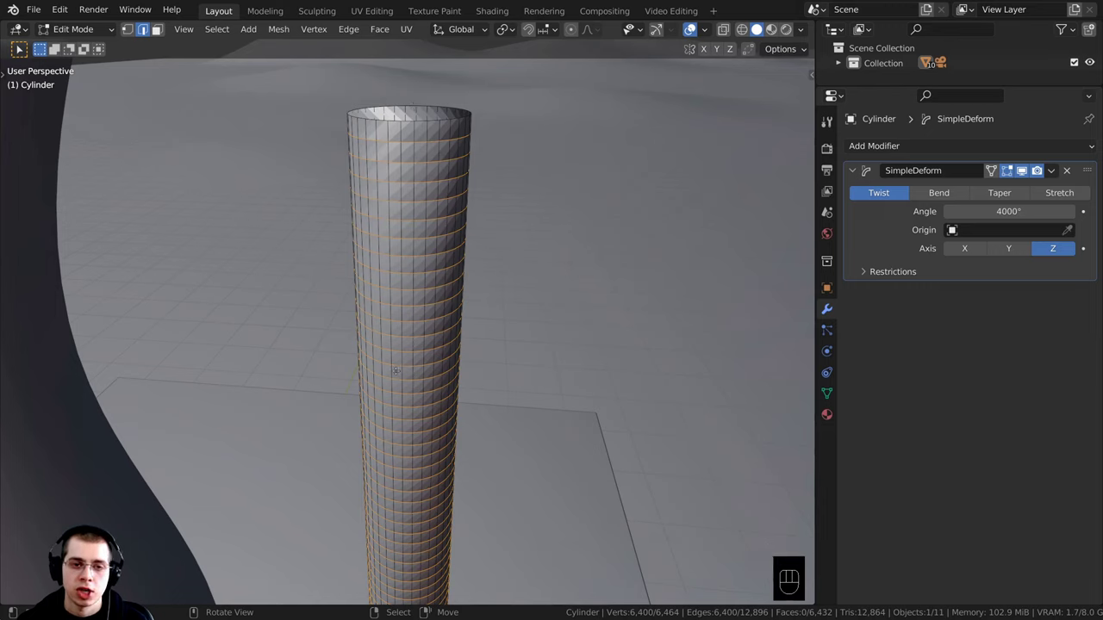
pyautogui.press('Tab')
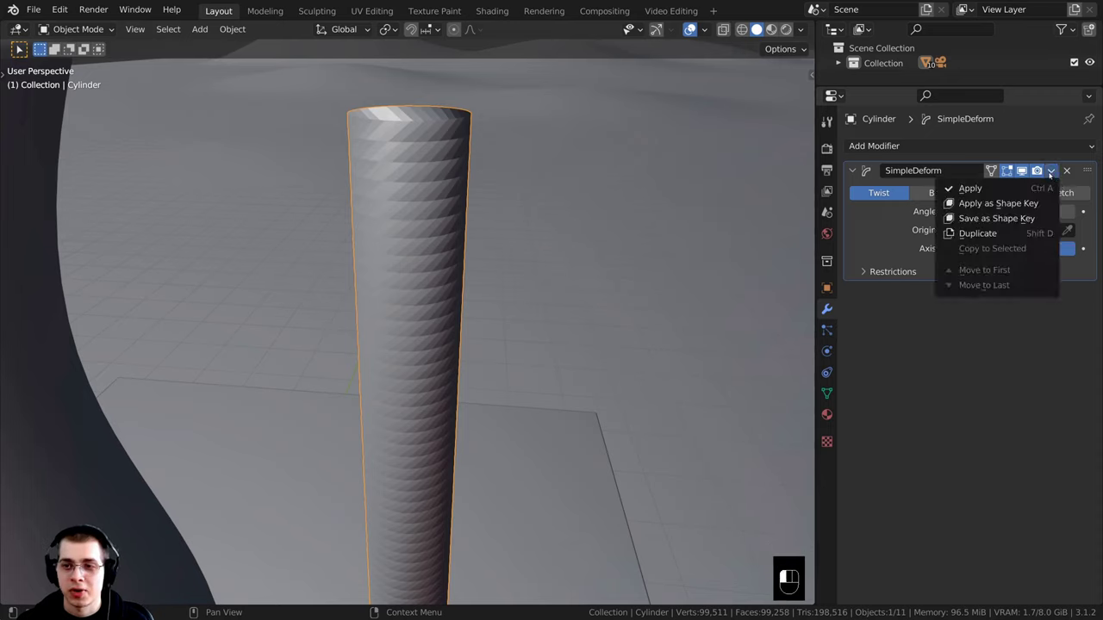
pyautogui.moveTo(999, 188); pyautogui.dragTo(1045, 187)
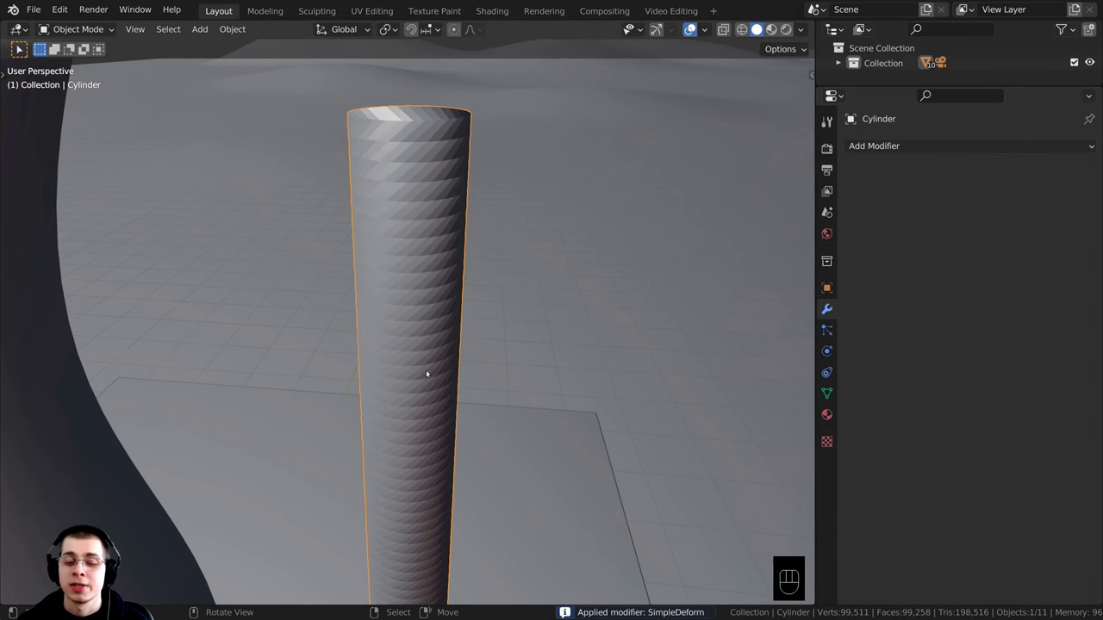
# - In Edit Mode select all and scale the twisted cylinder into a thin rod
pyautogui.press('Tab')
pyautogui.press('a')
pyautogui.press('a')
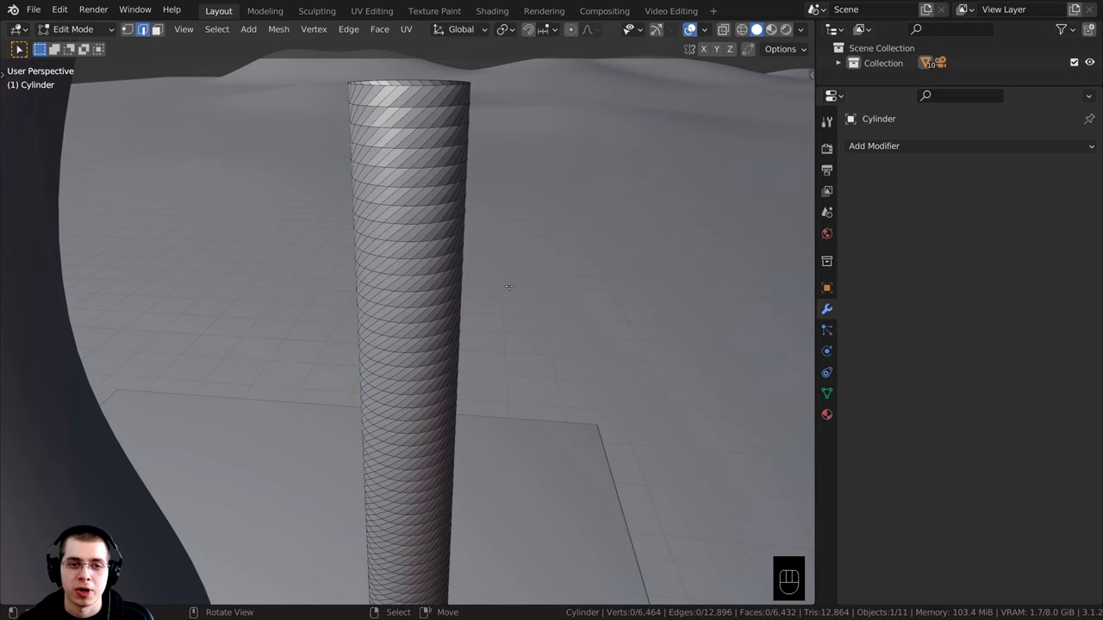
pyautogui.press('Tab')
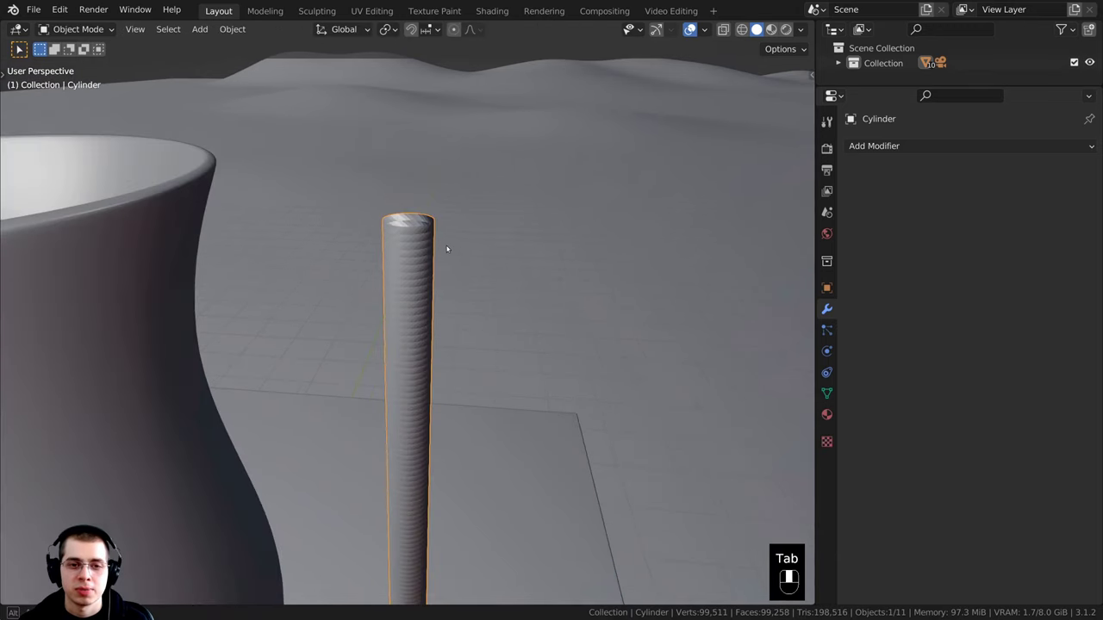
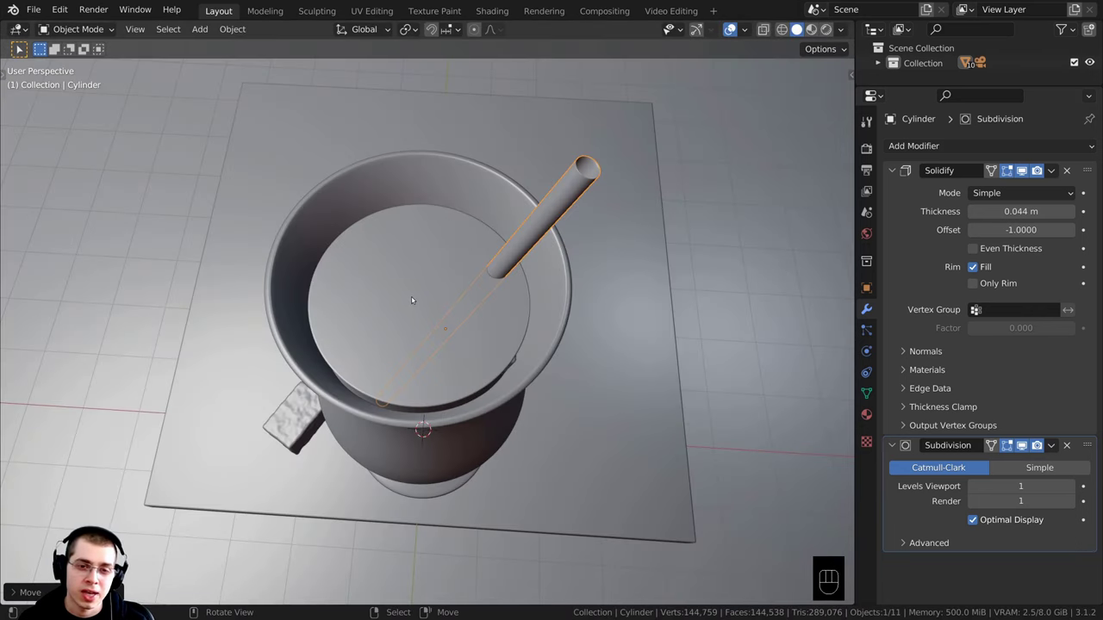
# - Select the Circle.001 object in the camera view of the glass
pyautogui.click(389, 259)
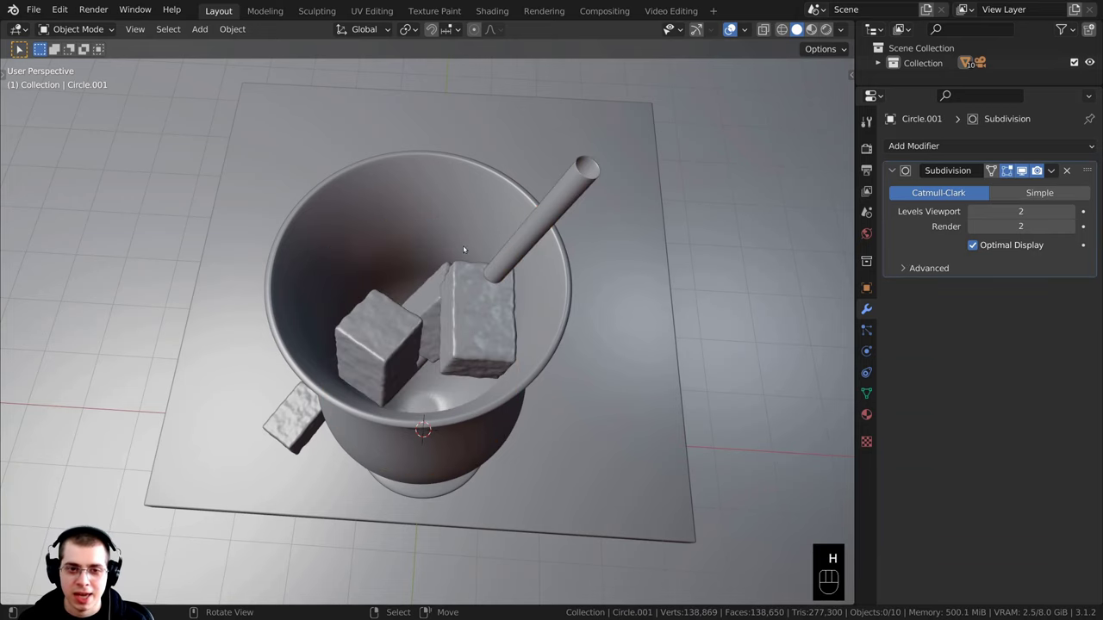
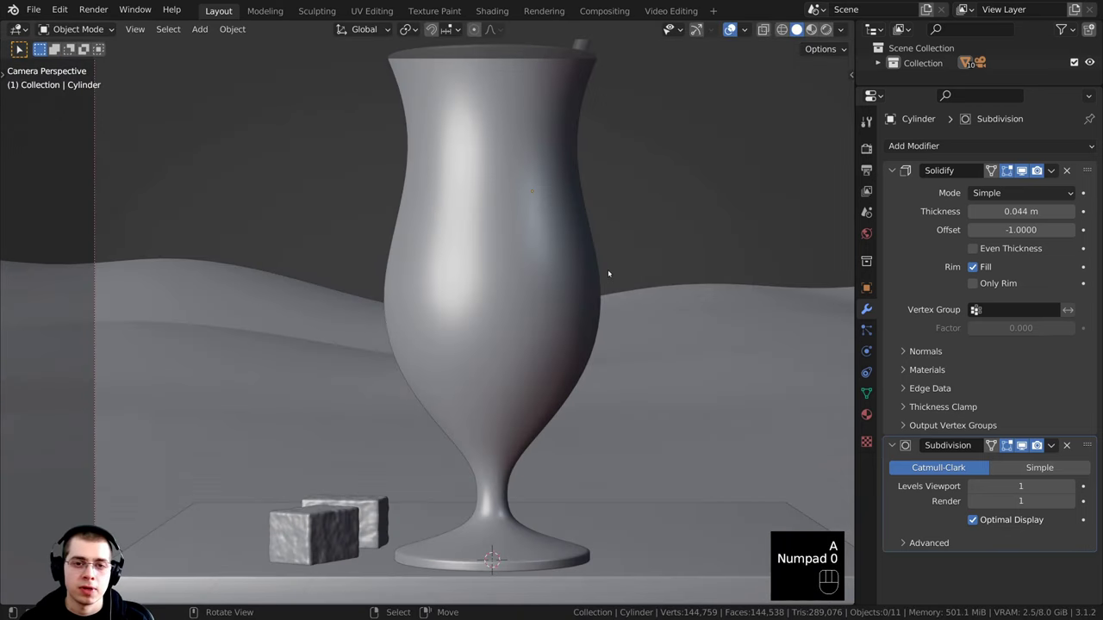
# - Preview the red drink in Rendered shading, then select the scene camera frame
pyautogui.press('z')
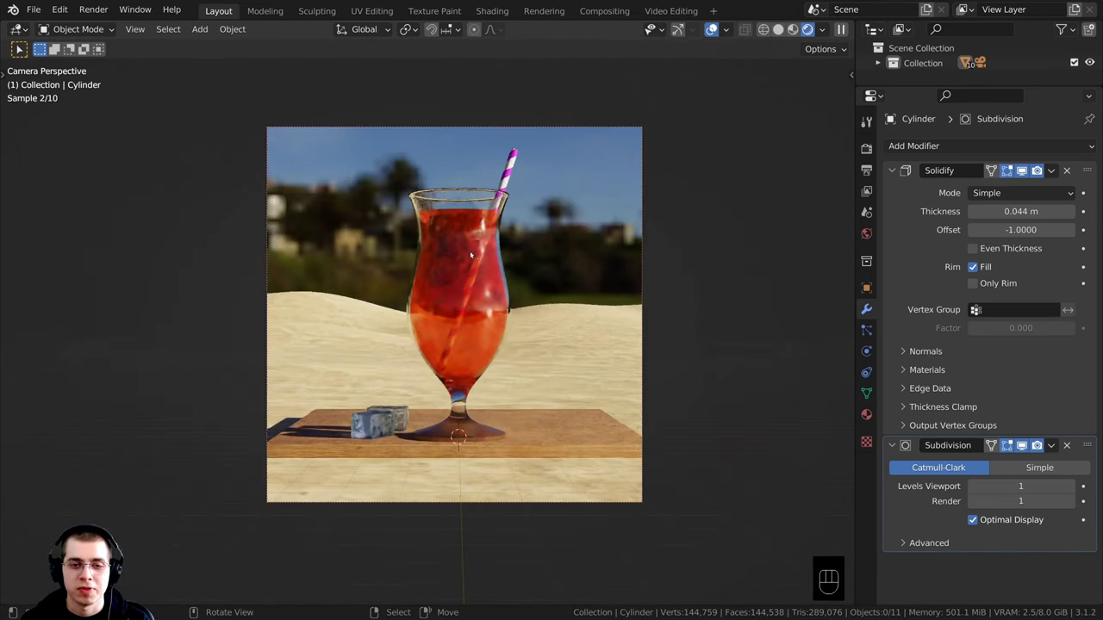
pyautogui.click(512, 162)
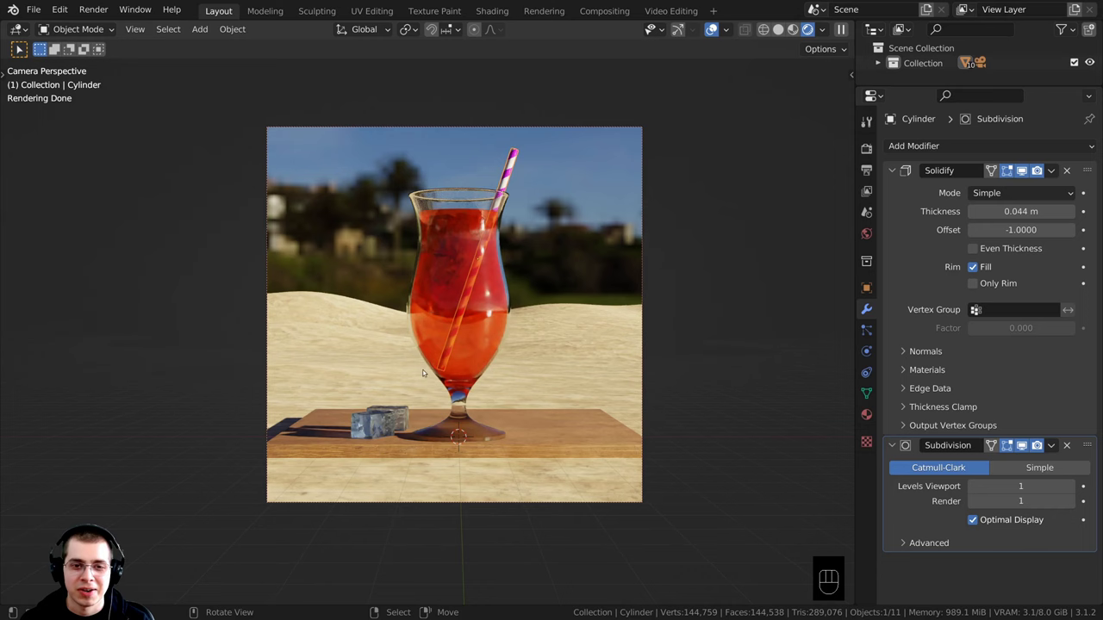
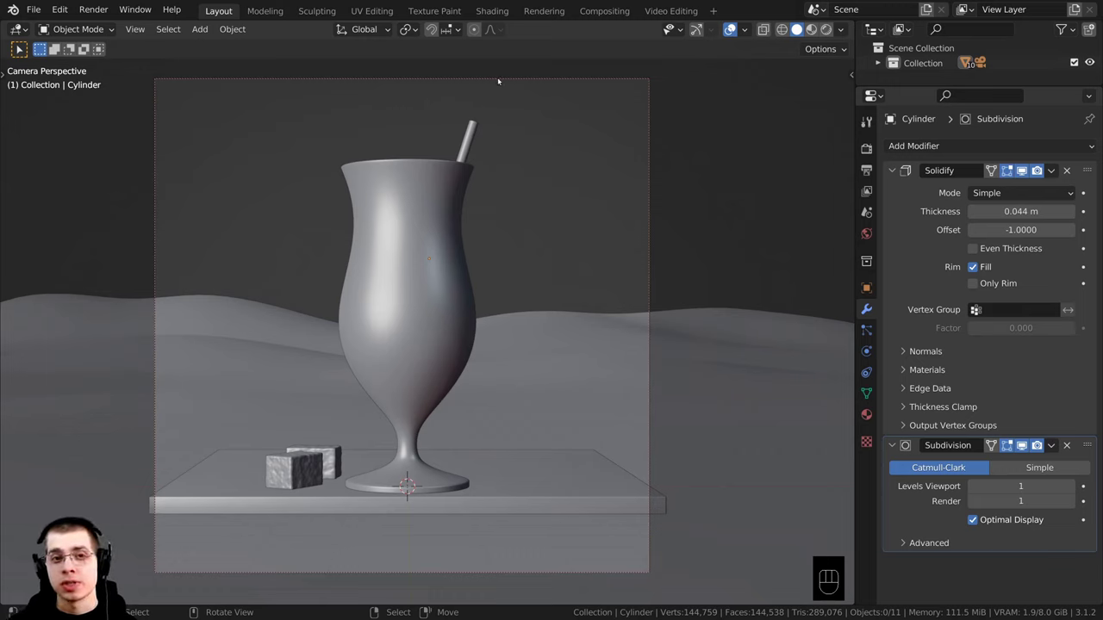
# - Enable Depth of Field on the camera with Circle as its Focus Object
pyautogui.click(507, 79)
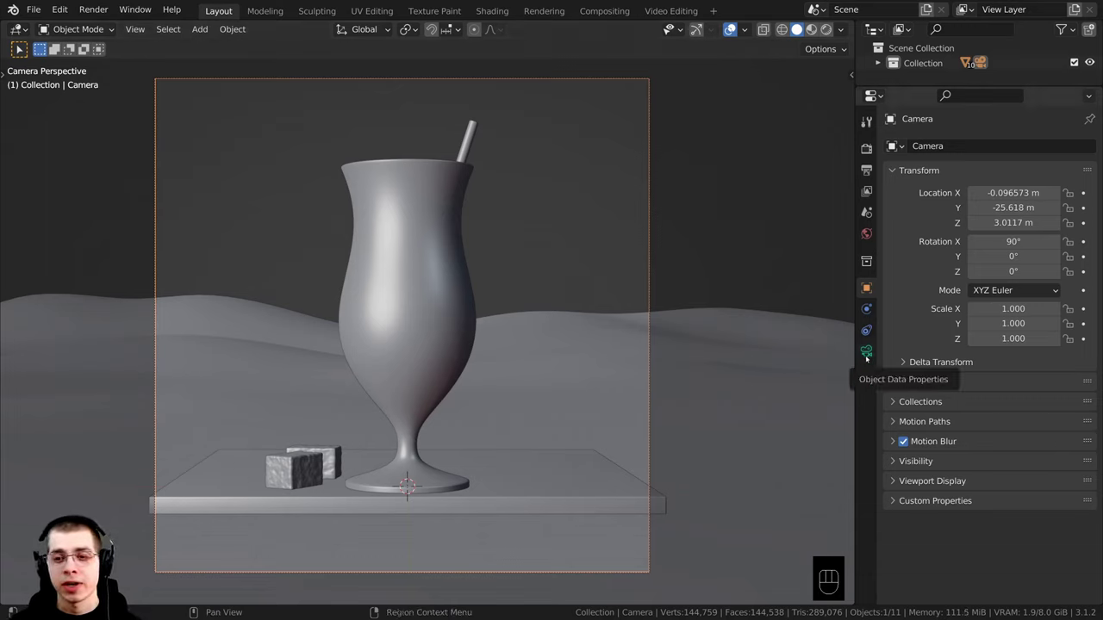
pyautogui.click(871, 357)
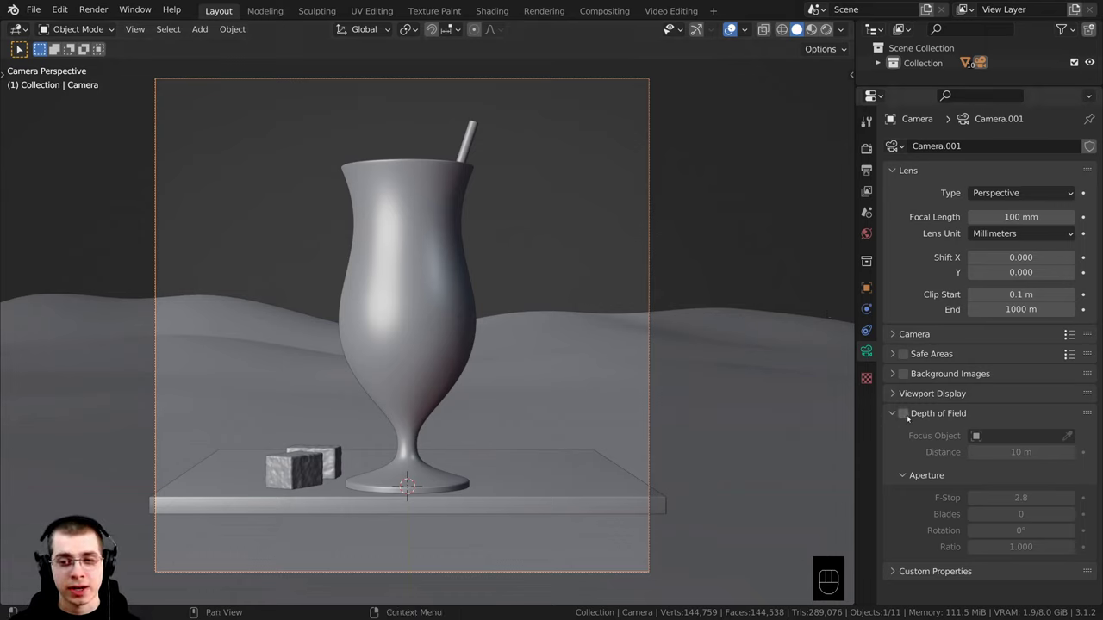
pyautogui.click(913, 417)
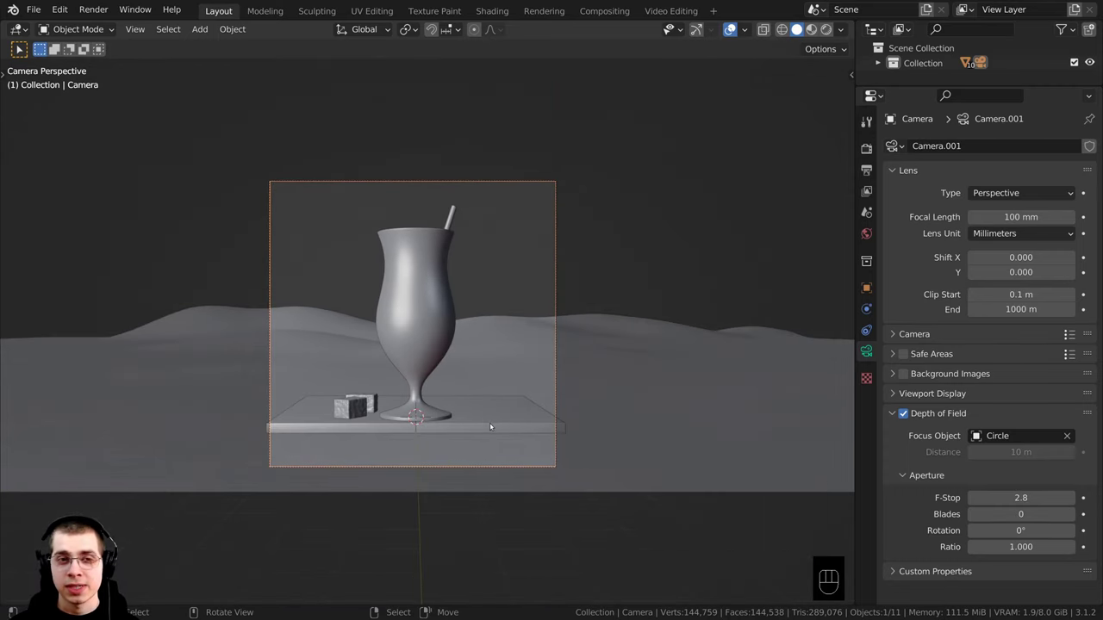
# - Check the blurred result in Rendered shading, then return to Solid
pyautogui.press('z')
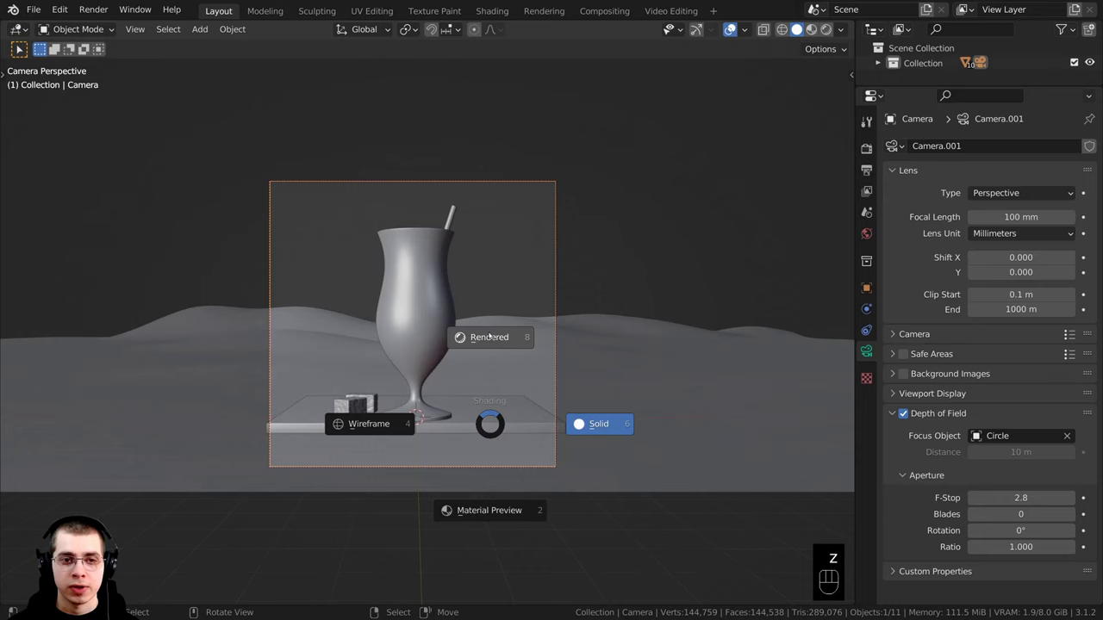
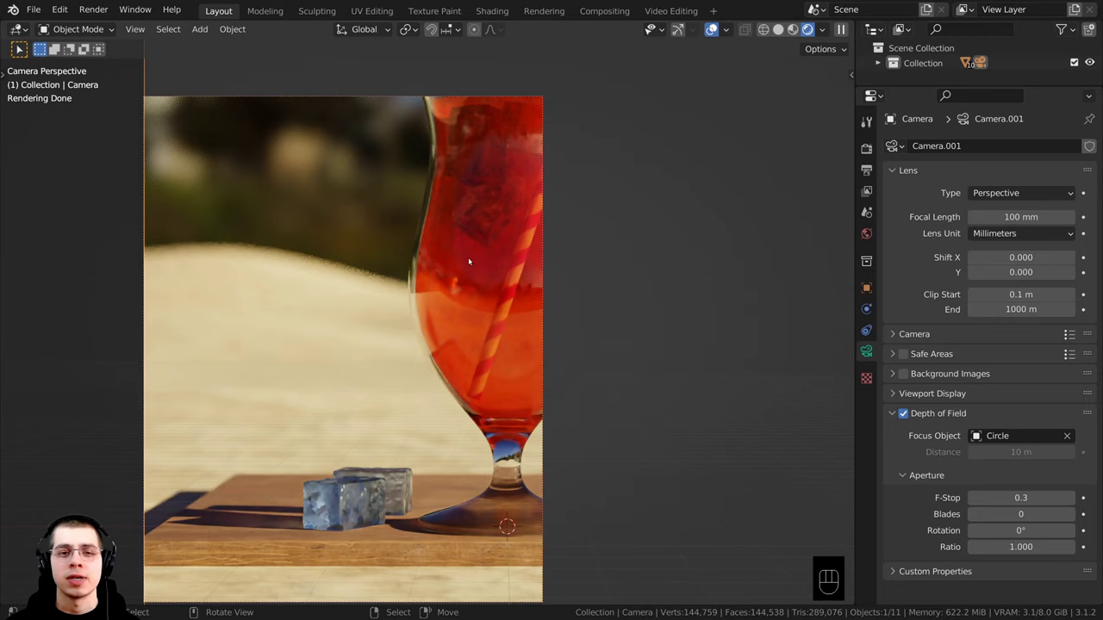
pyautogui.moveTo(378, 90); pyautogui.dragTo(377, 194)
pyautogui.press('z')
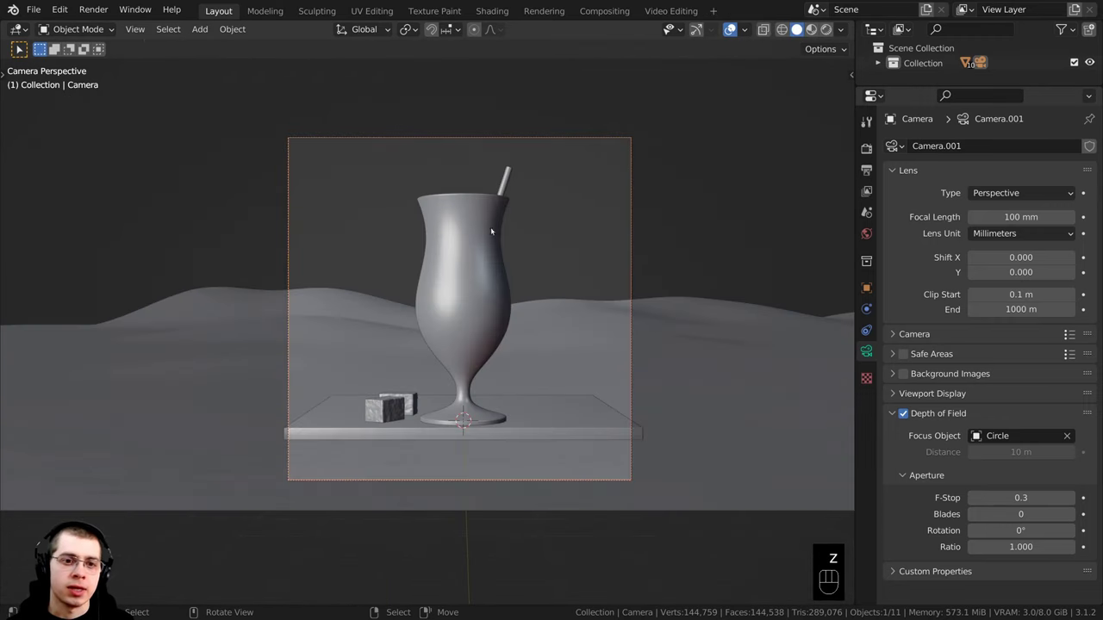
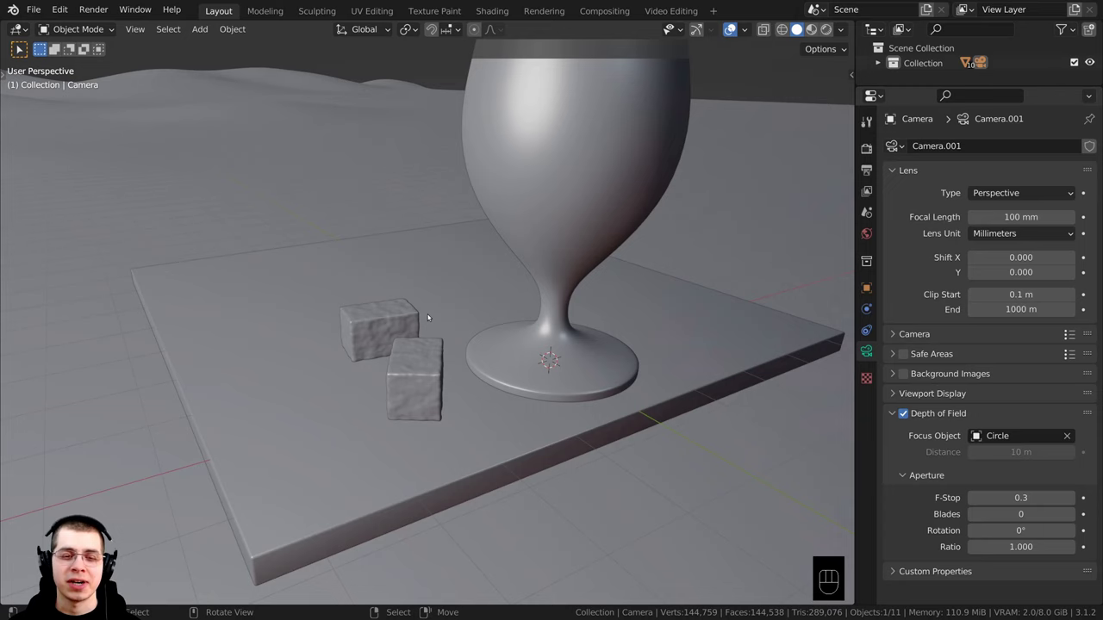
# - Add a new cube mesh at the 3D cursor by the glass base
pyautogui.moveTo(395, 315); pyautogui.dragTo(371, 313)
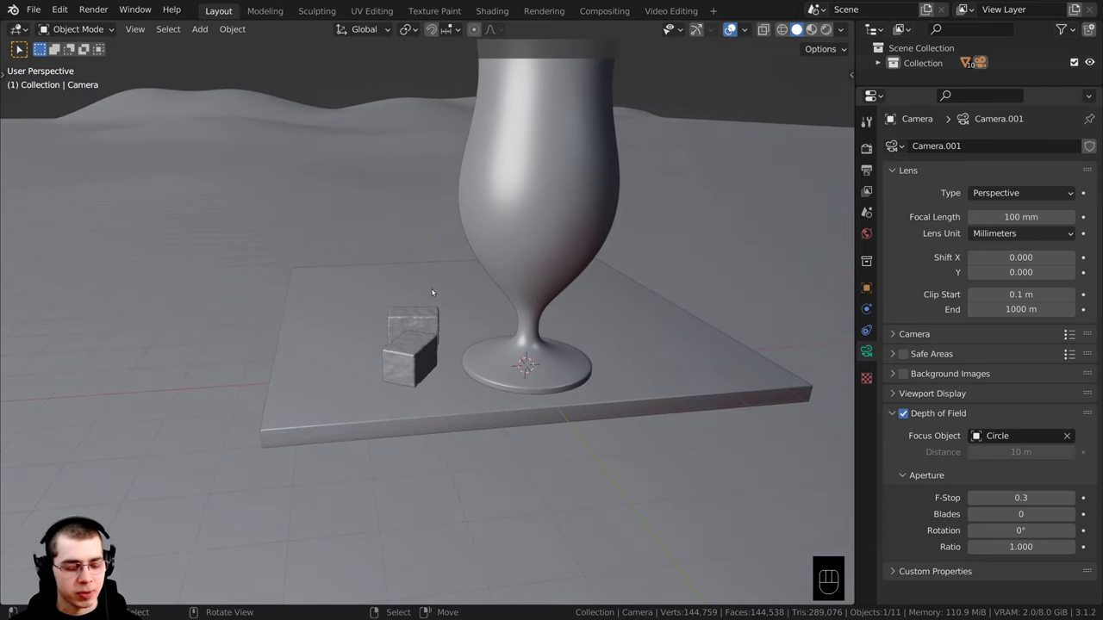
pyautogui.press('shift+s')
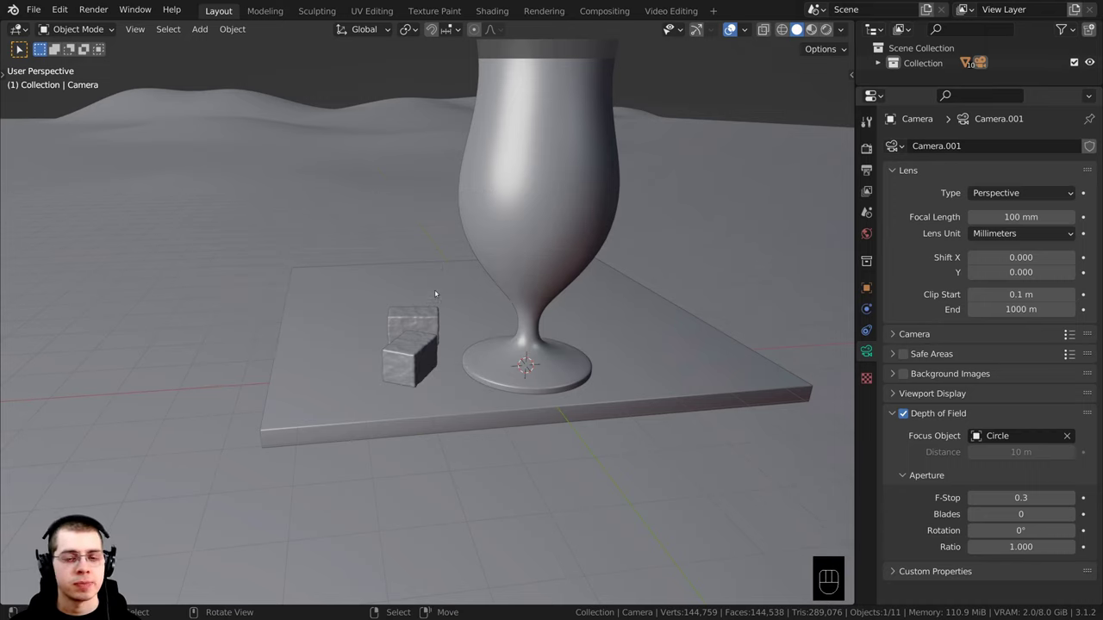
pyautogui.press('shift+a')
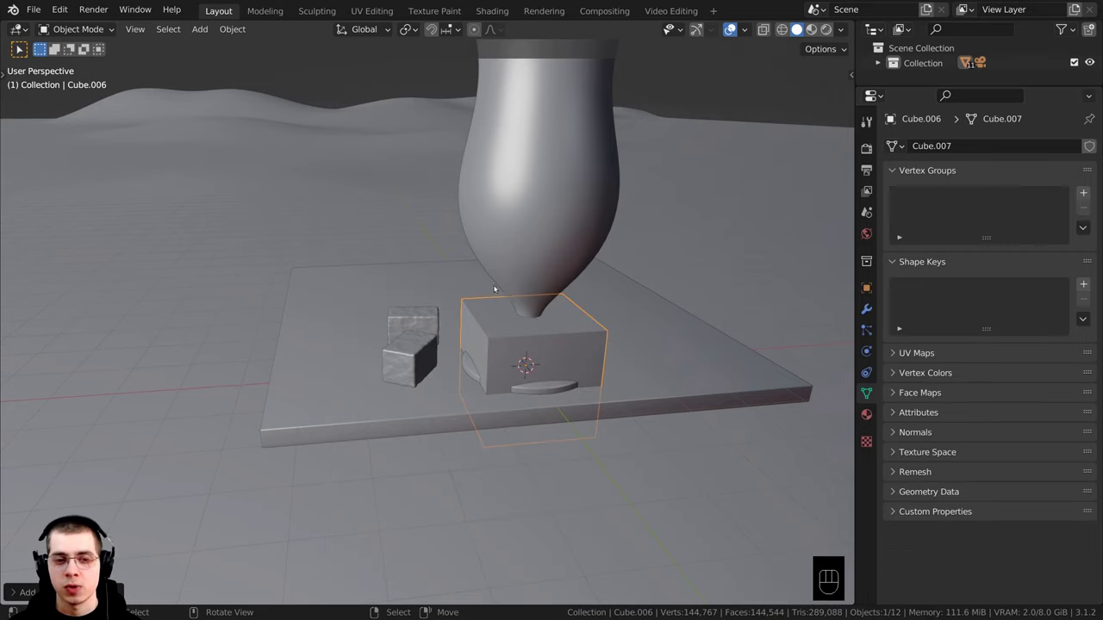
# - Move the cube beside the glass base and scale it on Z into a thin slab
pyautogui.press('g')
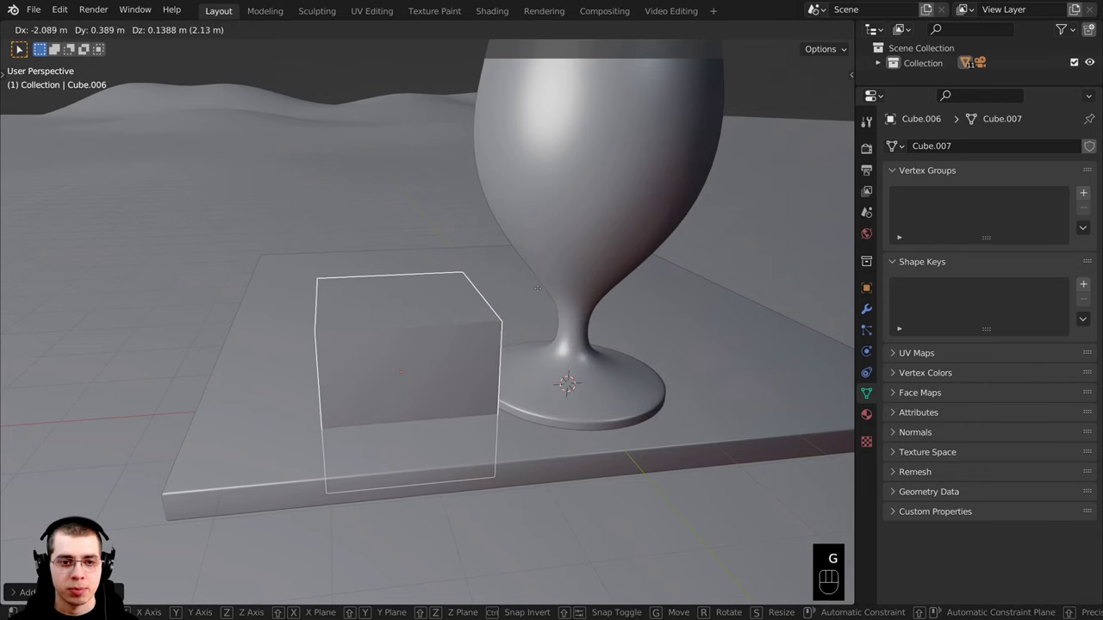
pyautogui.click(541, 289)
pyautogui.press('Tab')
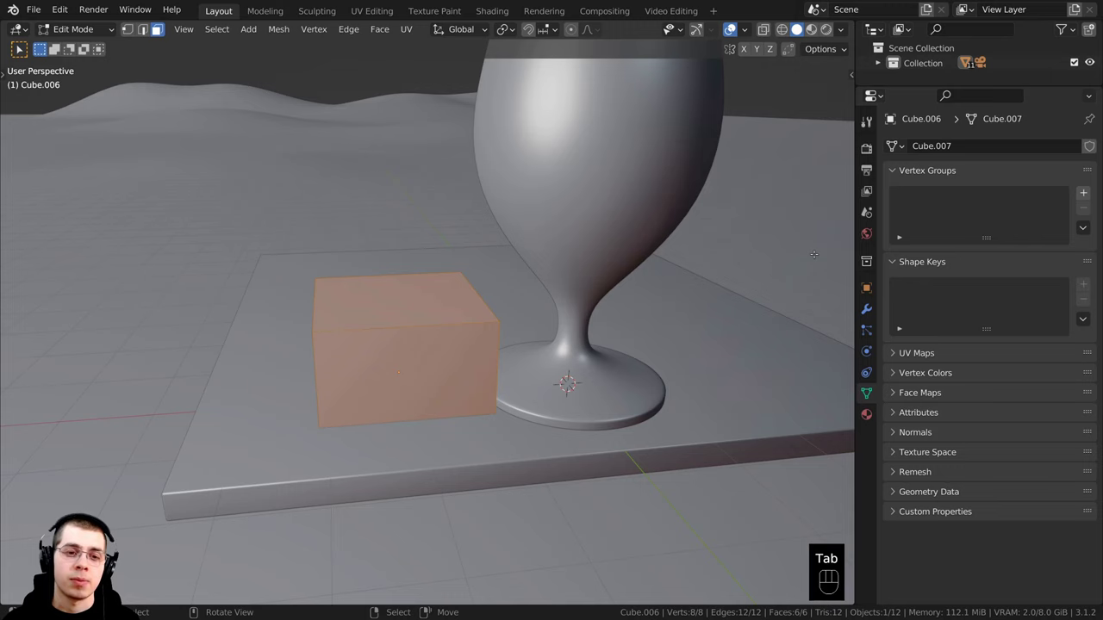
pyautogui.press('s')
pyautogui.press('z')
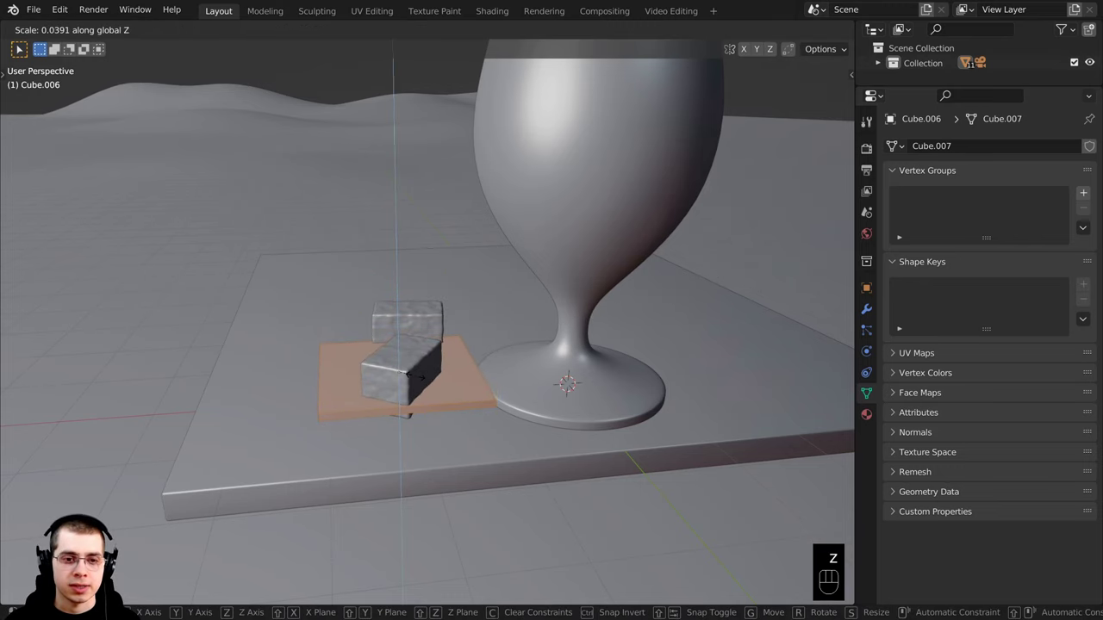
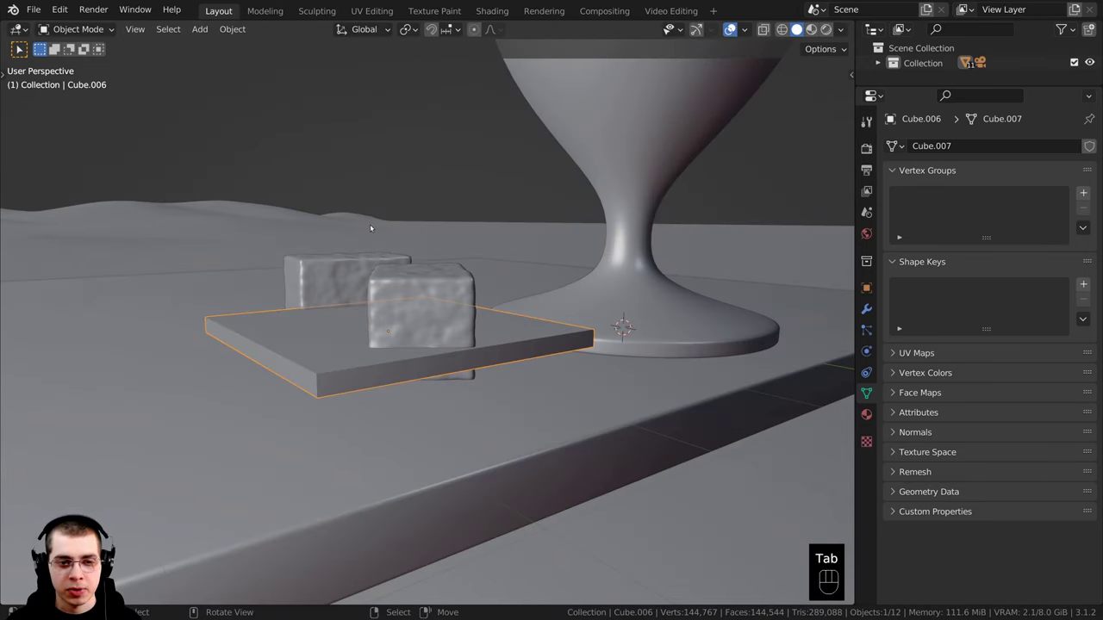
# - Lower the slab about 0.14 m along Z so it rests on the table
pyautogui.press('g')
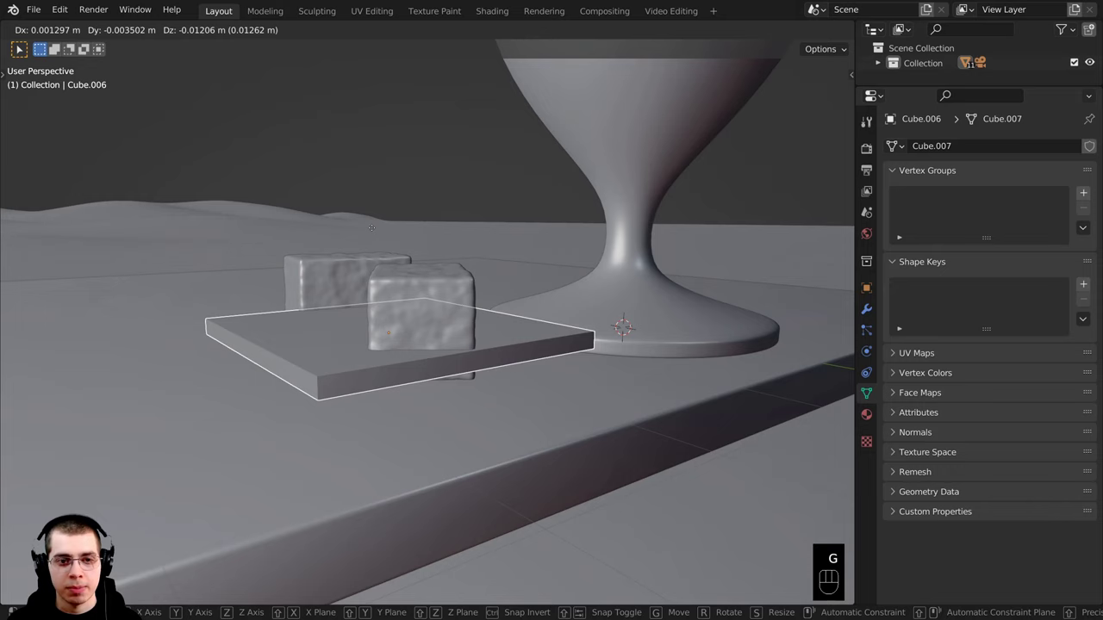
pyautogui.press('z')
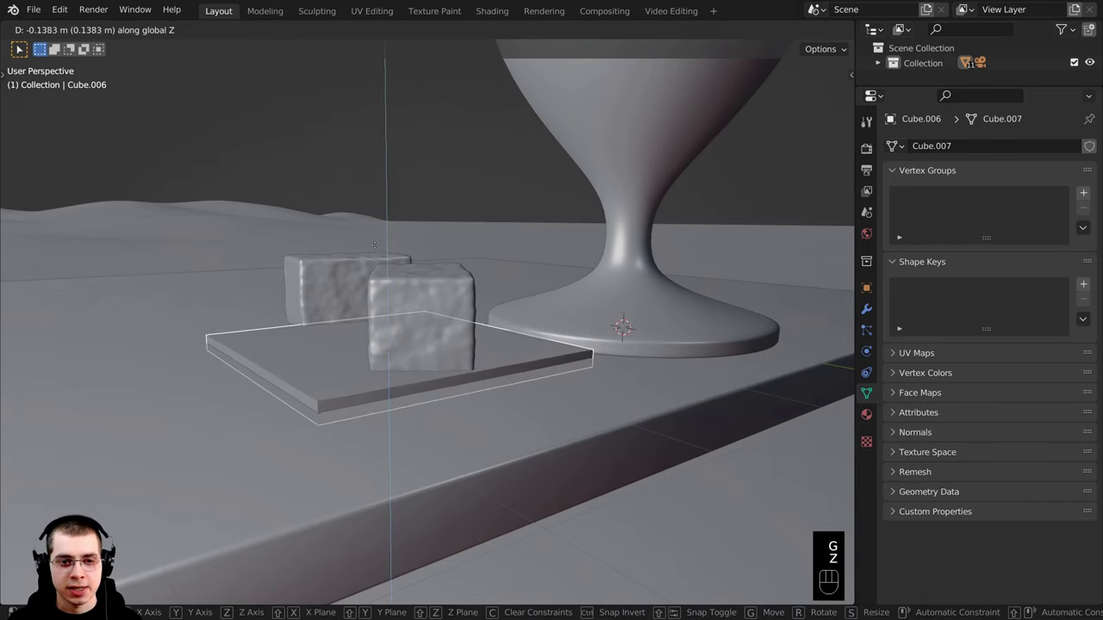
pyautogui.click(379, 245)
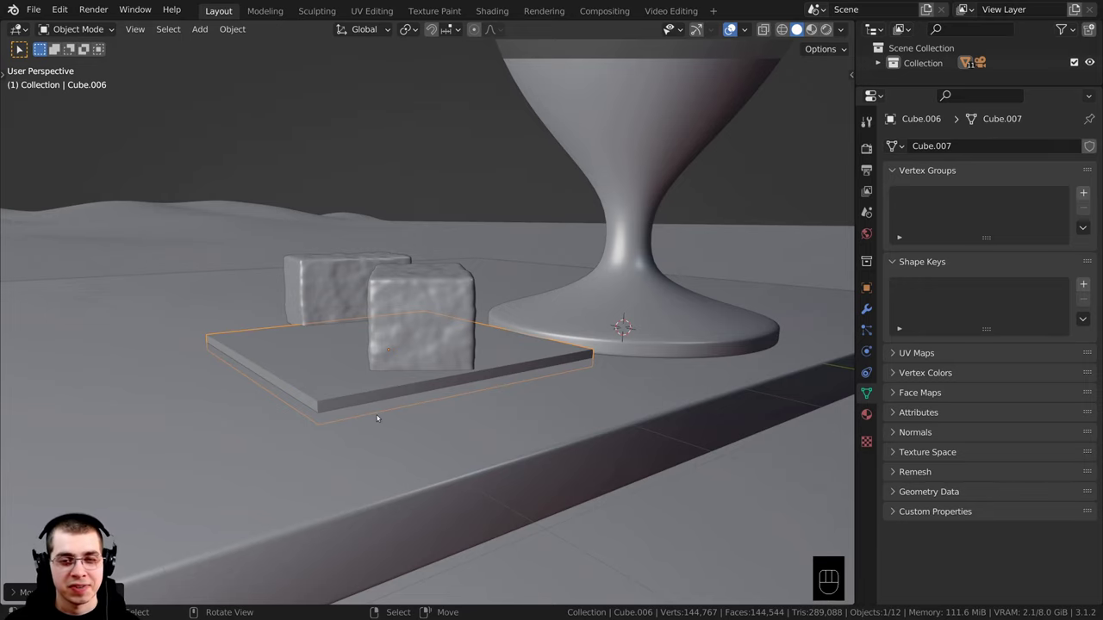
pyautogui.click(388, 405)
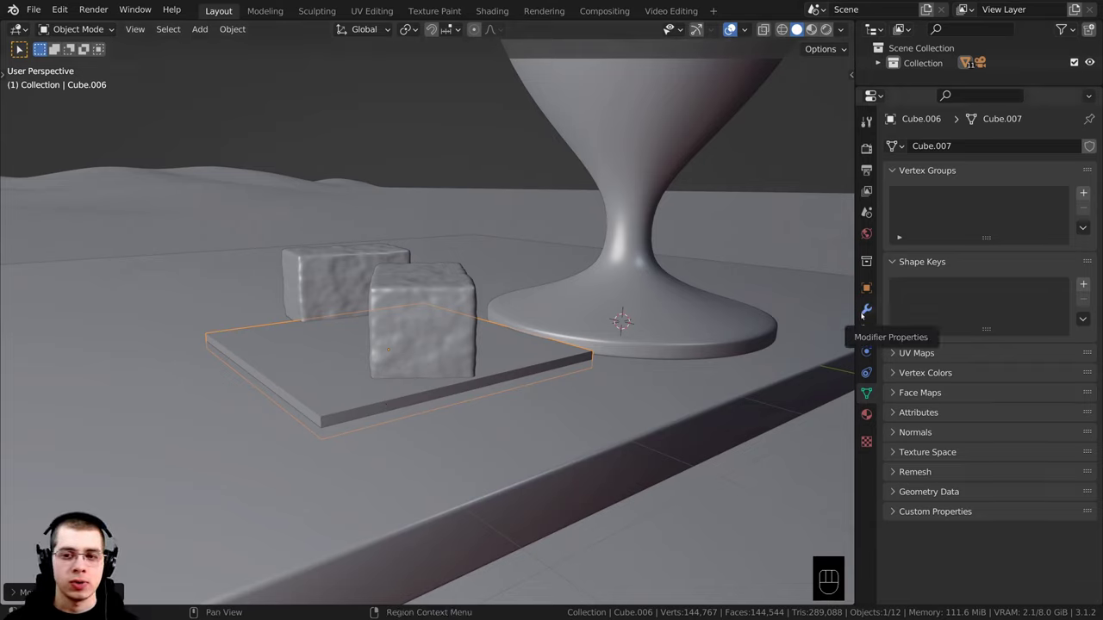
# - Add a Subdivision Surface modifier (Ctrl+2) to the slab
pyautogui.click(866, 314)
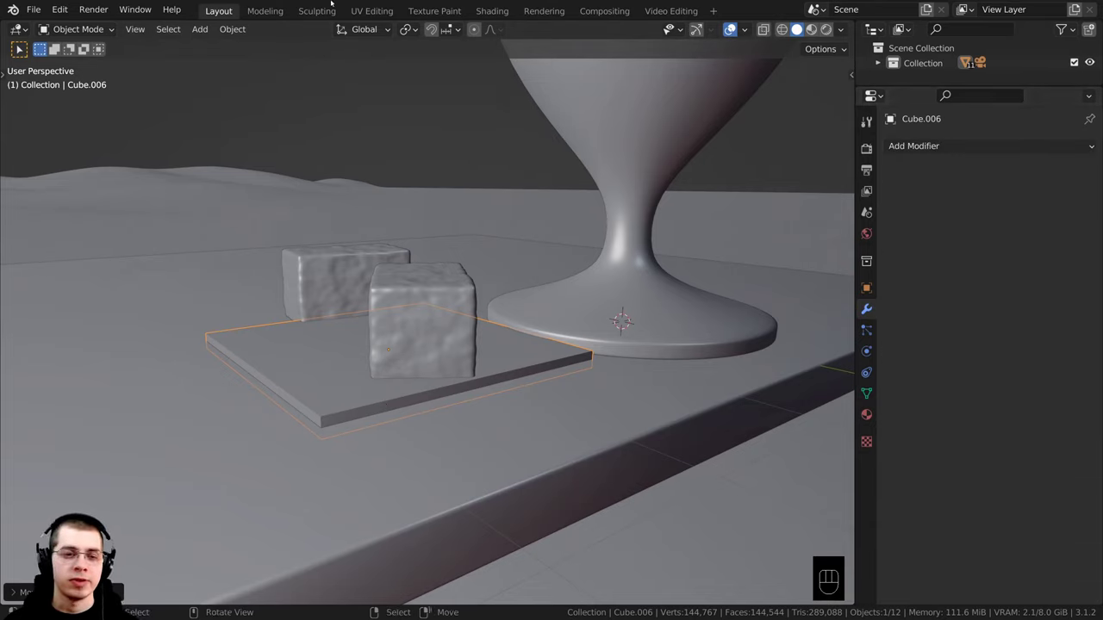
pyautogui.click(336, 1)
pyautogui.click(360, 162)
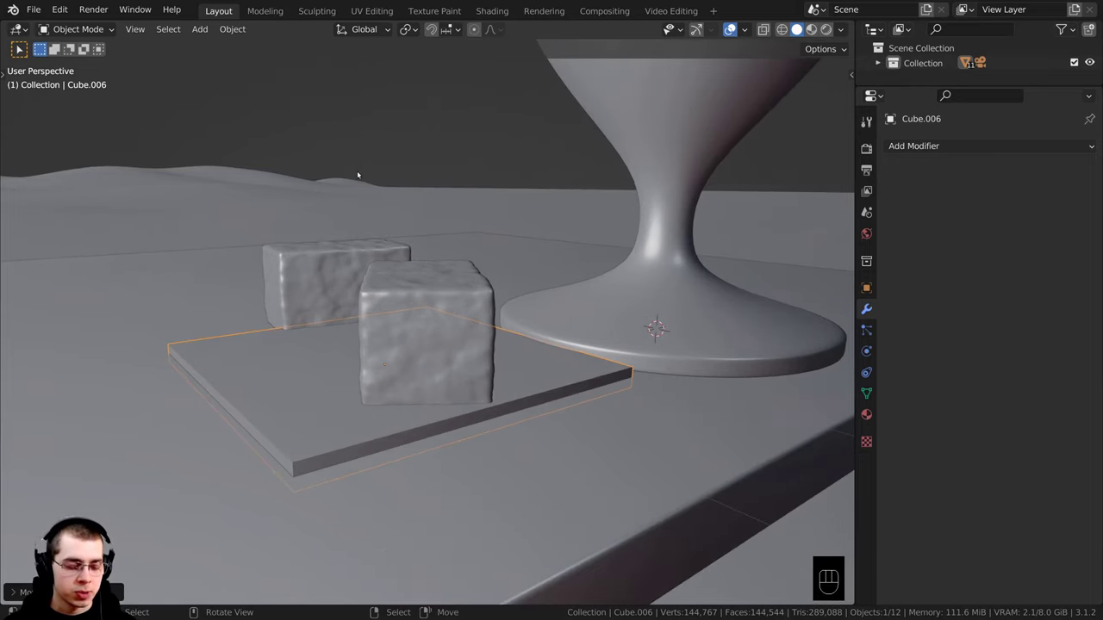
pyautogui.press('ctrl+2')
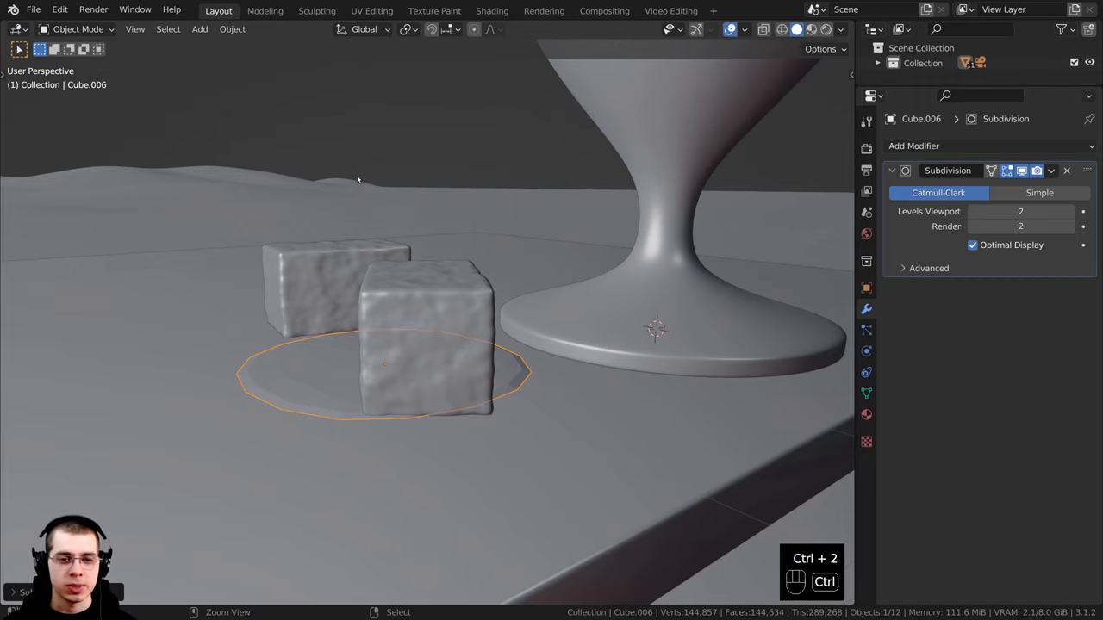
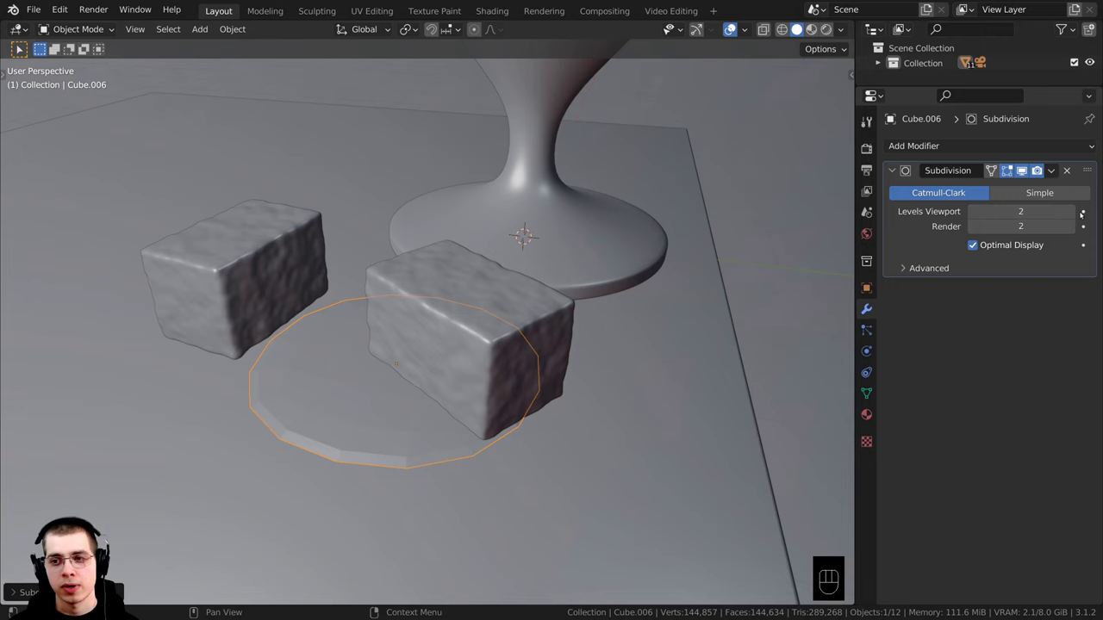
# - Raise the subdivision level to 3 with smooth shading and enter Edit Mode
pyautogui.moveTo(366, 358); pyautogui.dragTo(387, 330)
pyautogui.press('w')
pyautogui.moveTo(391, 376); pyautogui.dragTo(349, 368)
pyautogui.press('Tab')
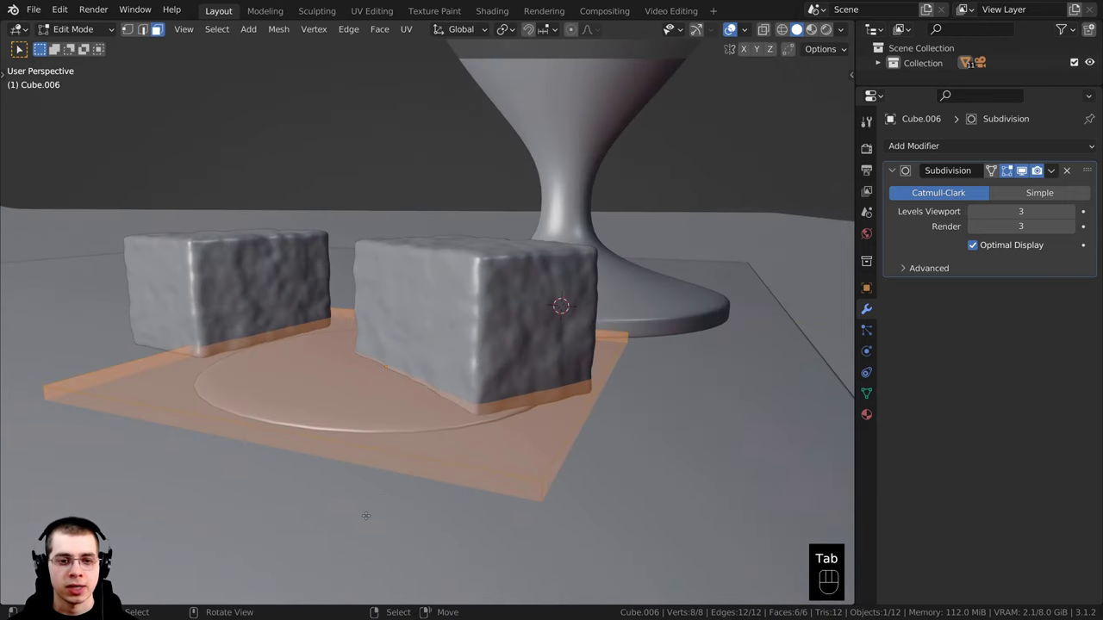
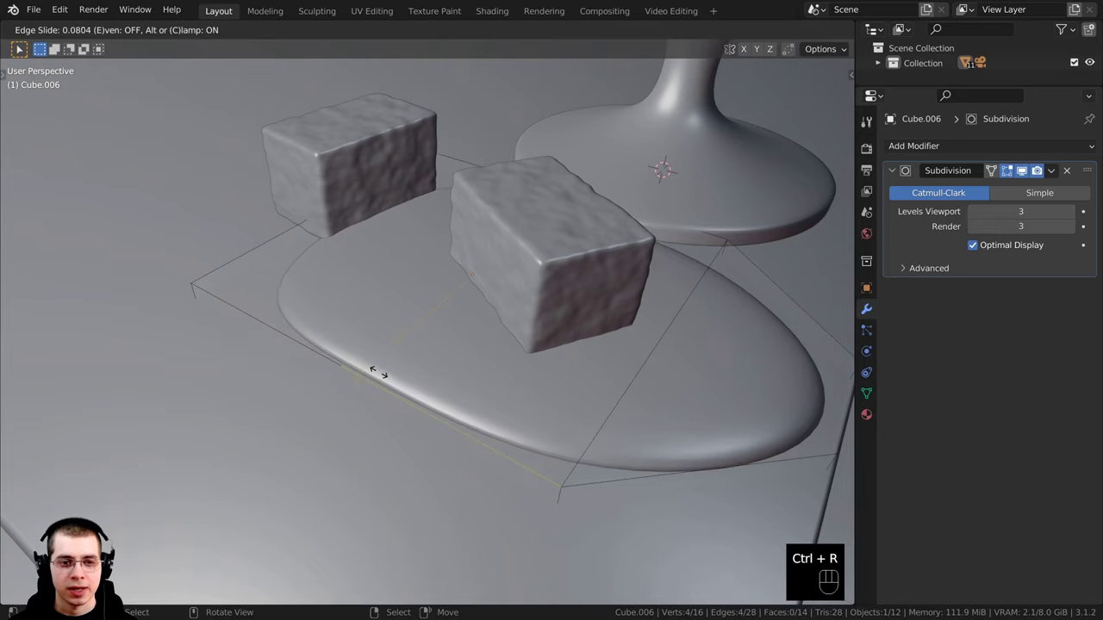
# - Confirm the slid edge loop and select an outer edge of the puddle
pyautogui.click(126, 25)
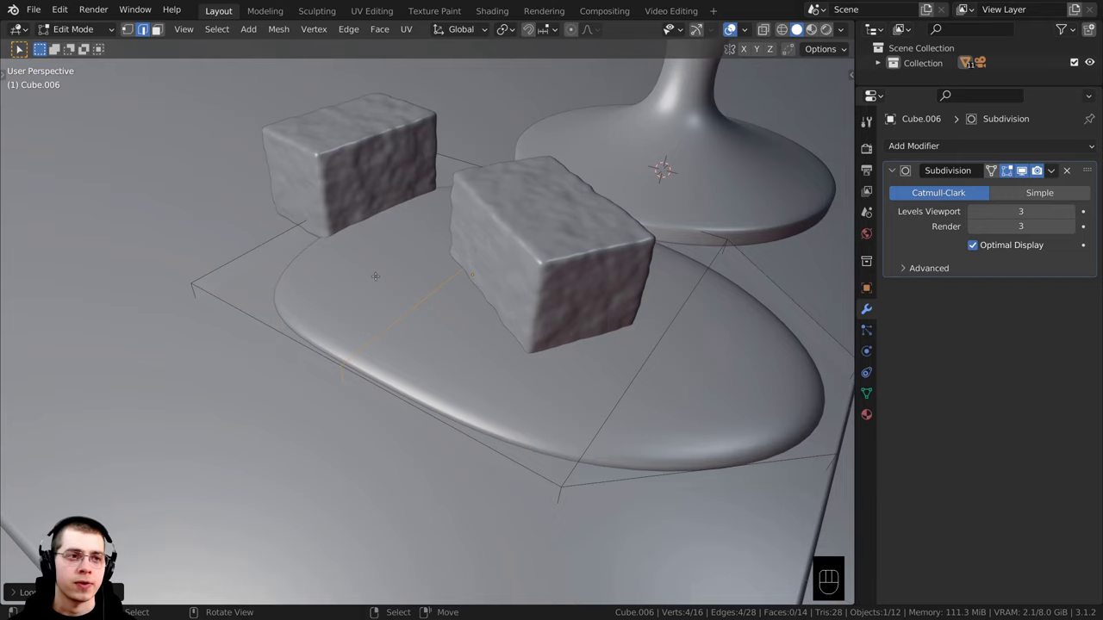
pyautogui.click(126, 25)
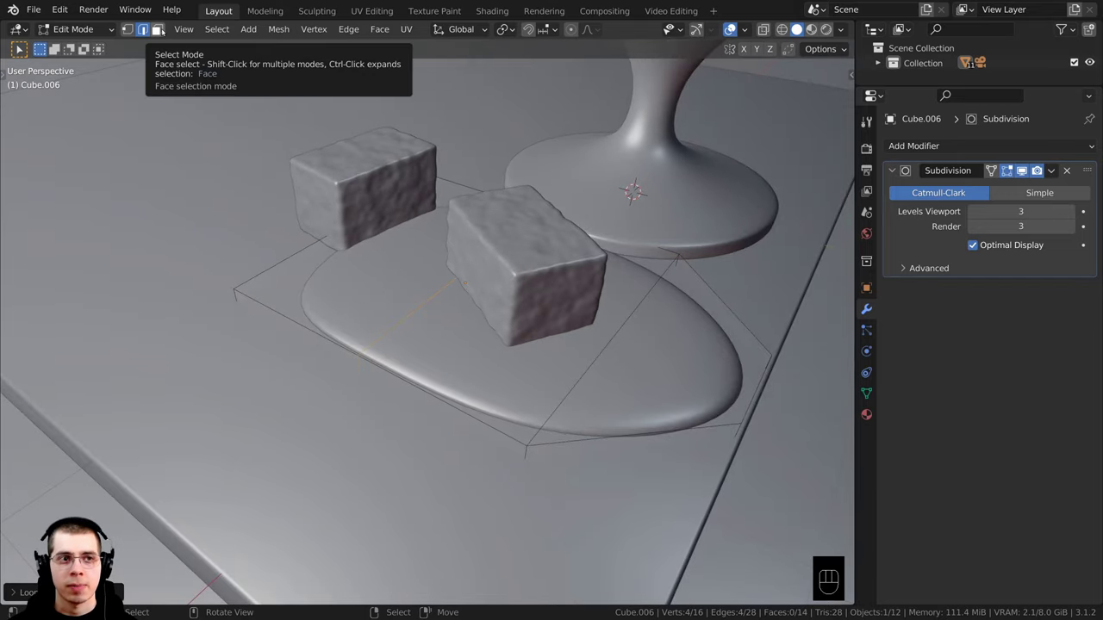
pyautogui.moveTo(168, 30); pyautogui.dragTo(148, 30)
pyautogui.click(148, 31)
pyautogui.middleClick(147, 30)
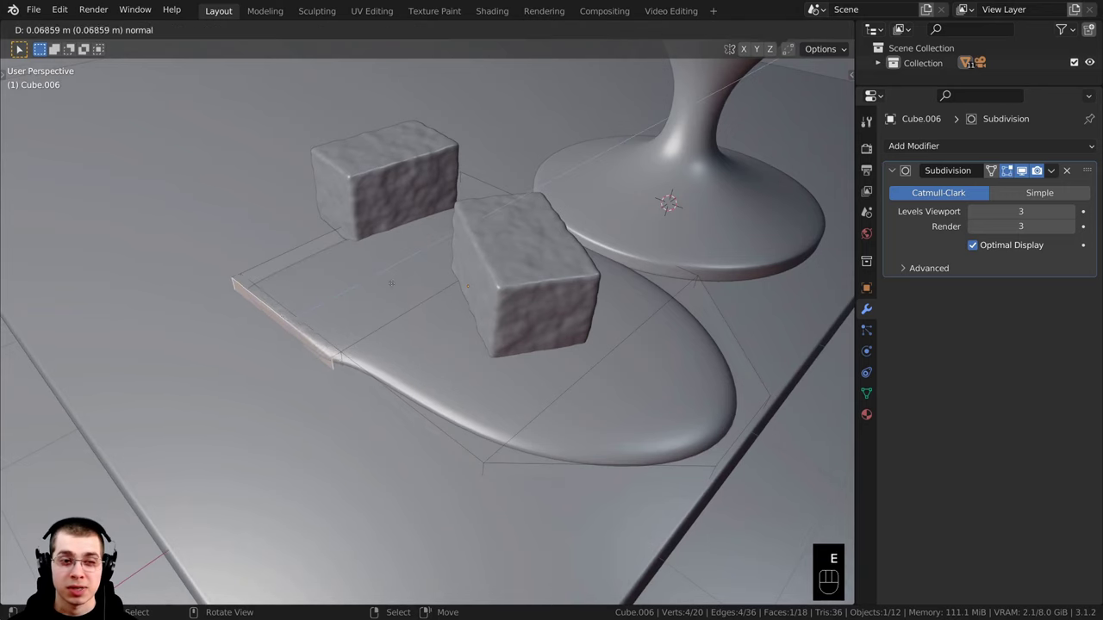
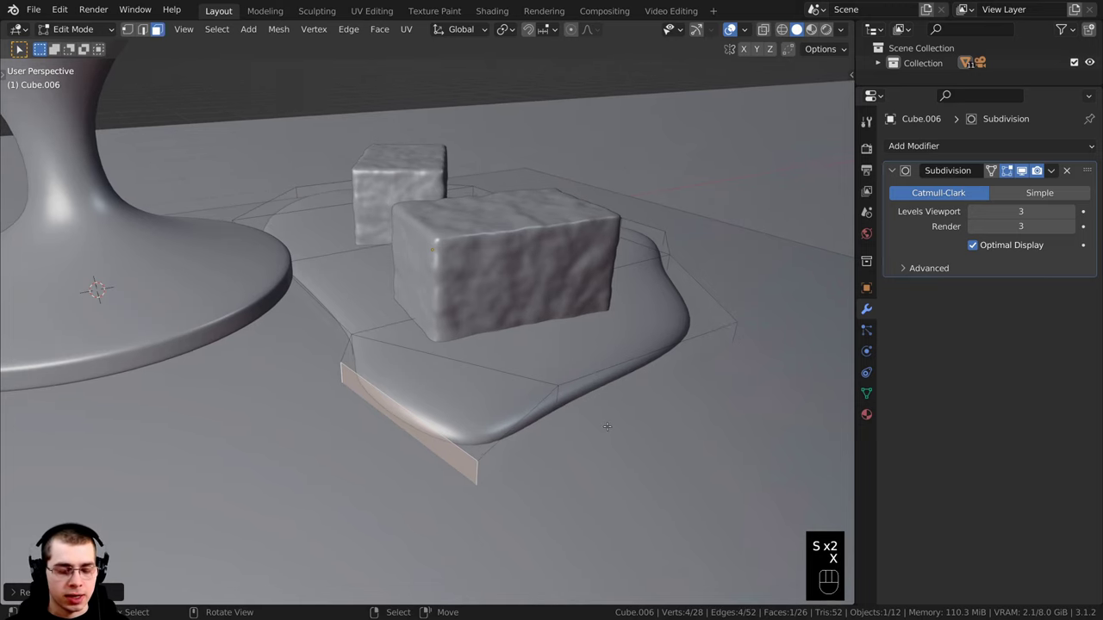
# - Scale the extruded puddle edge along the Y axis to spread the spill
pyautogui.press('s')
pyautogui.press('y')
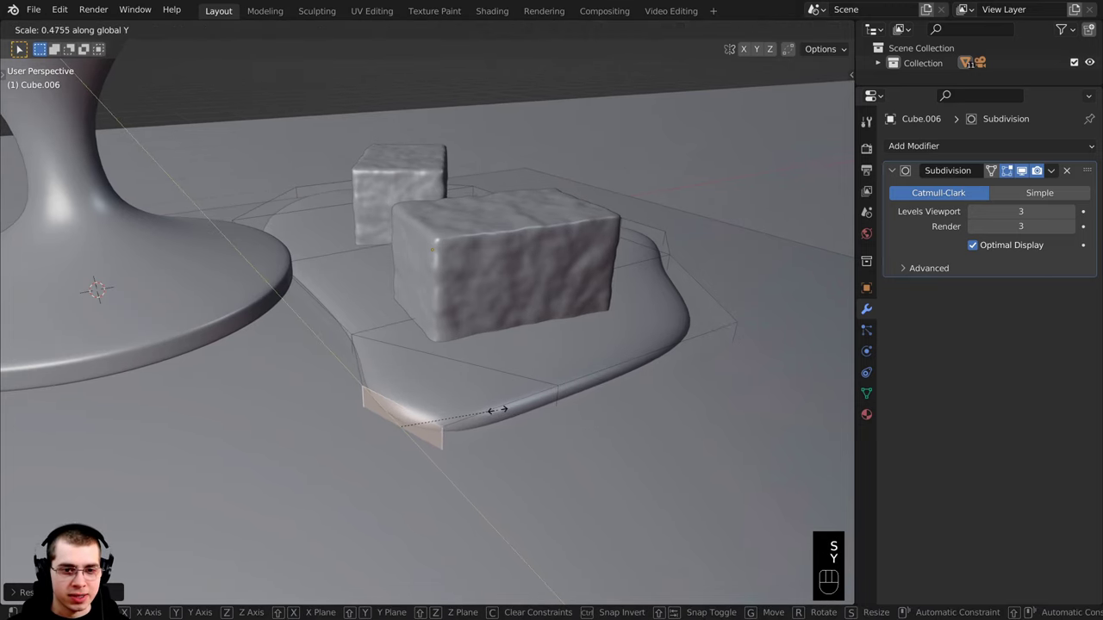
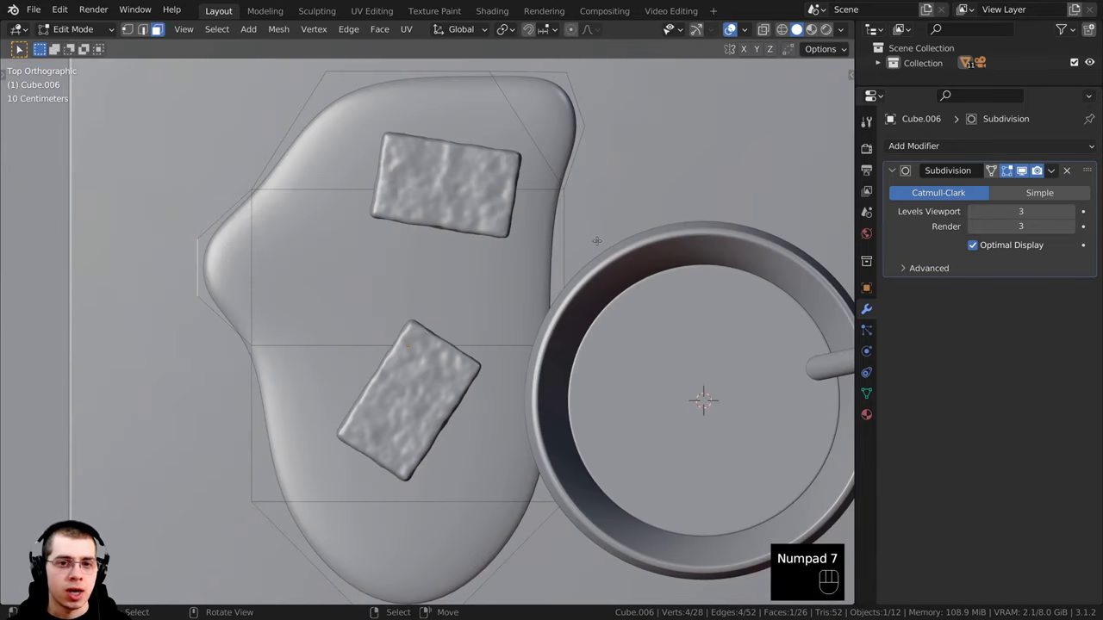
# - From top view in see-through wireframe, drag the puddle's left-edge vertices outward to widen it
pyautogui.press('KP_7')
pyautogui.press('z')
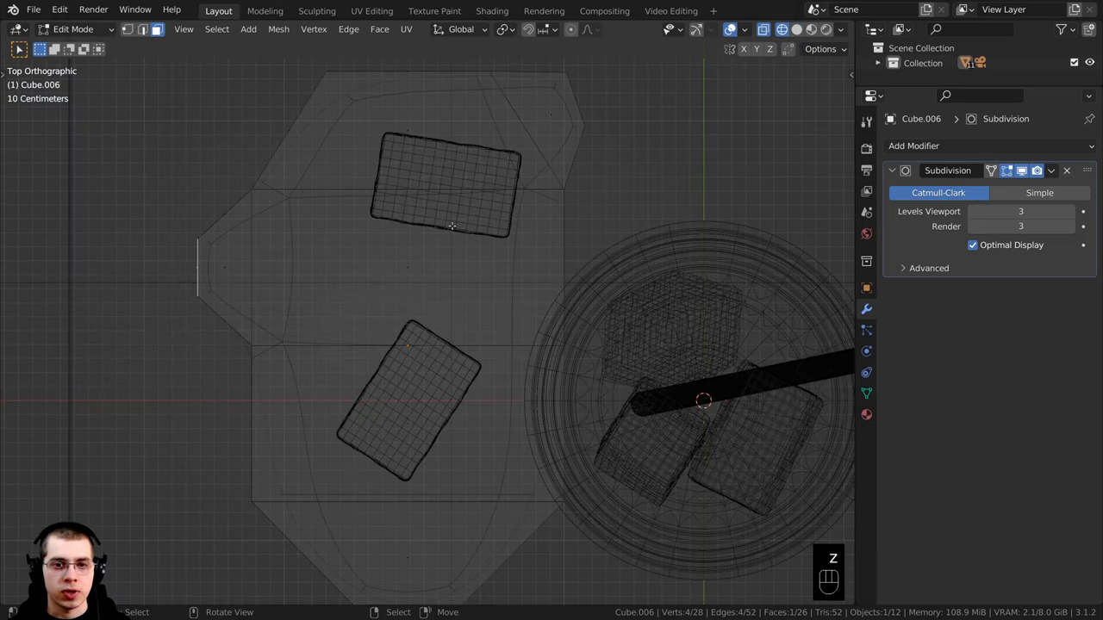
pyautogui.click(132, 31)
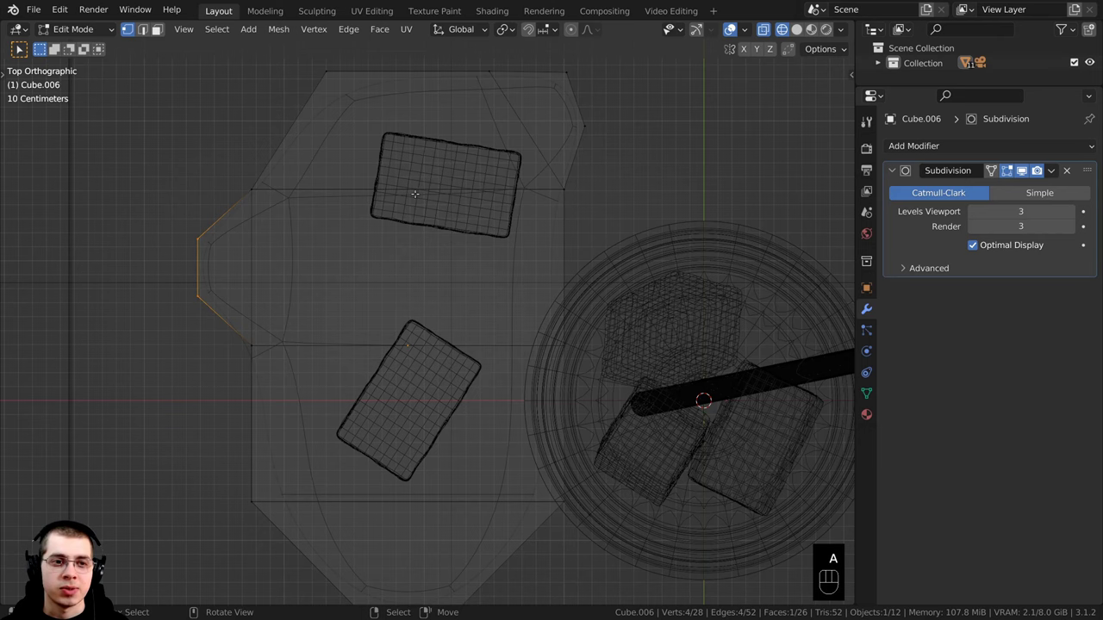
pyautogui.press('a')
pyautogui.press('a')
pyautogui.press('b')
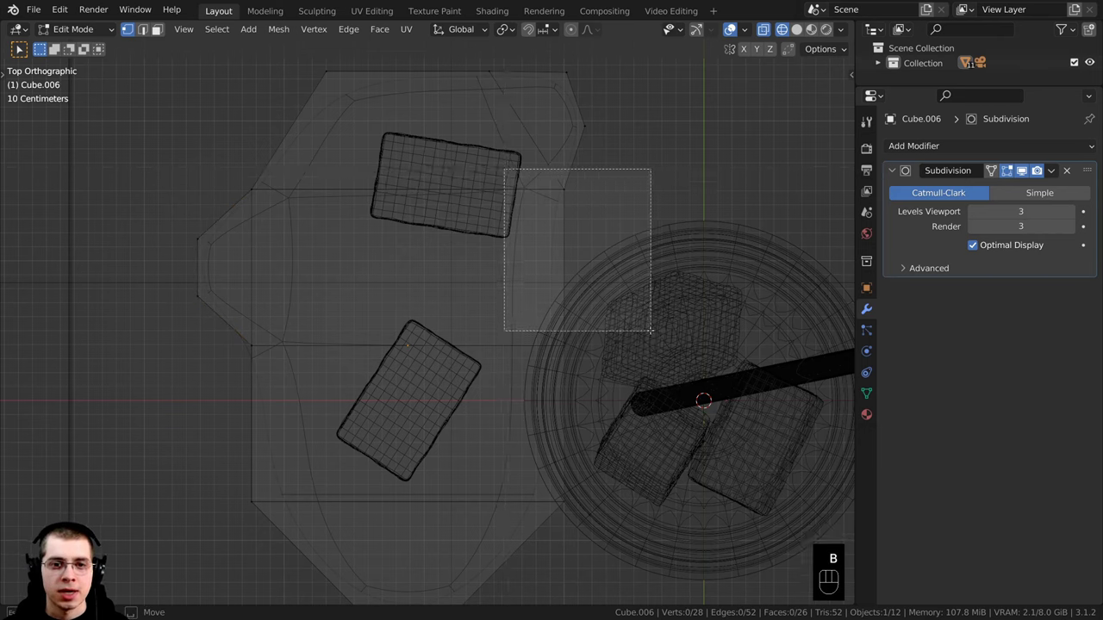
pyautogui.press('g')
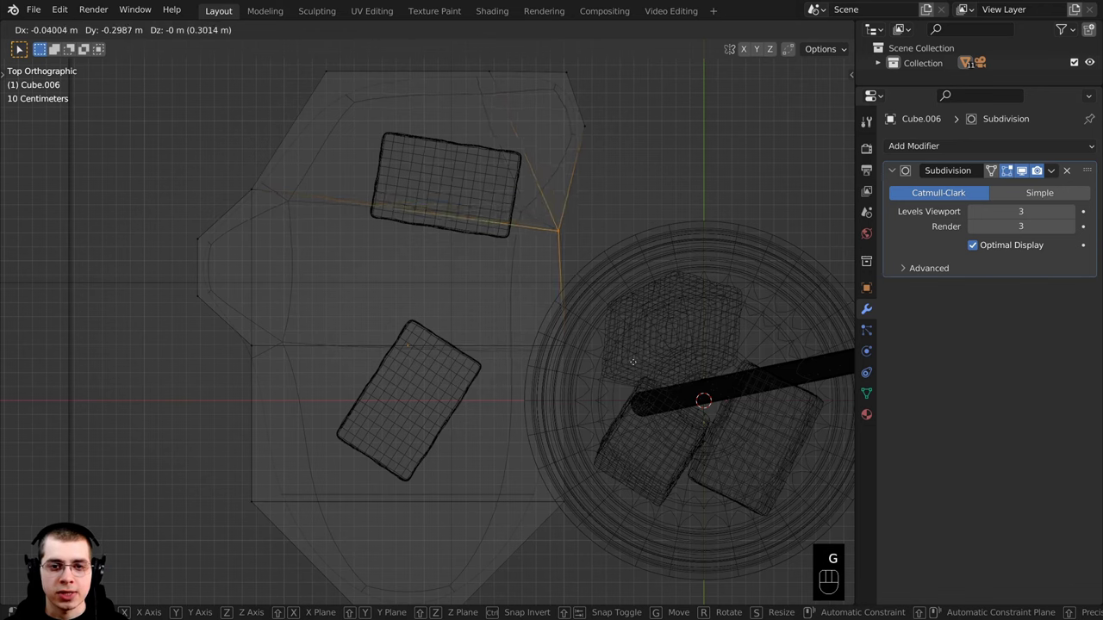
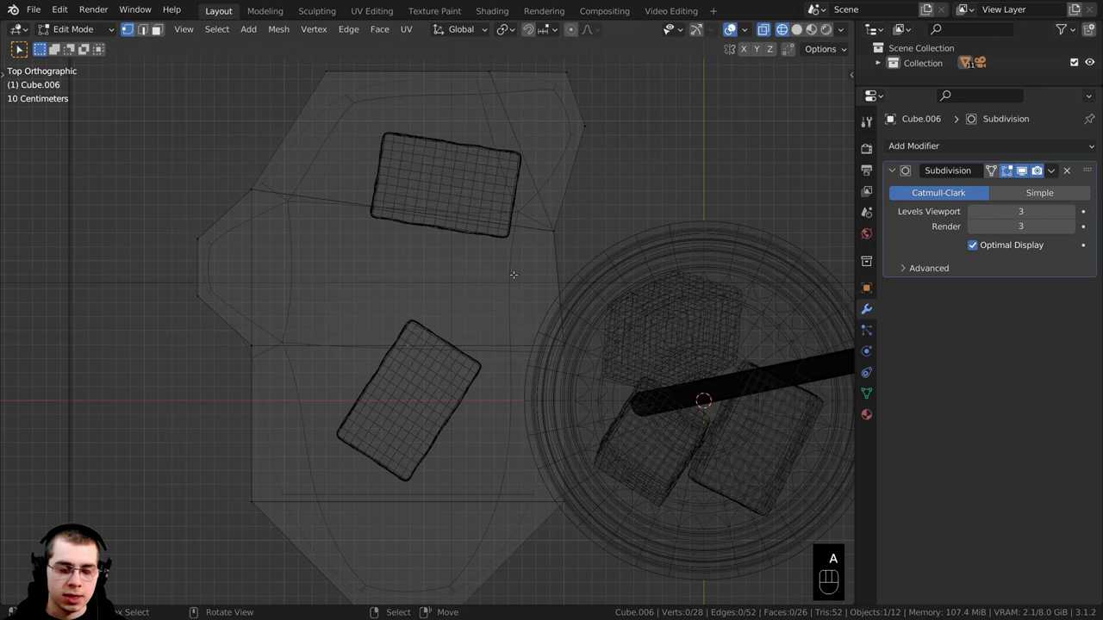
# - Box-select the lower corner vertices and move them outward to bend the outline
pyautogui.press('a')
pyautogui.press('b')
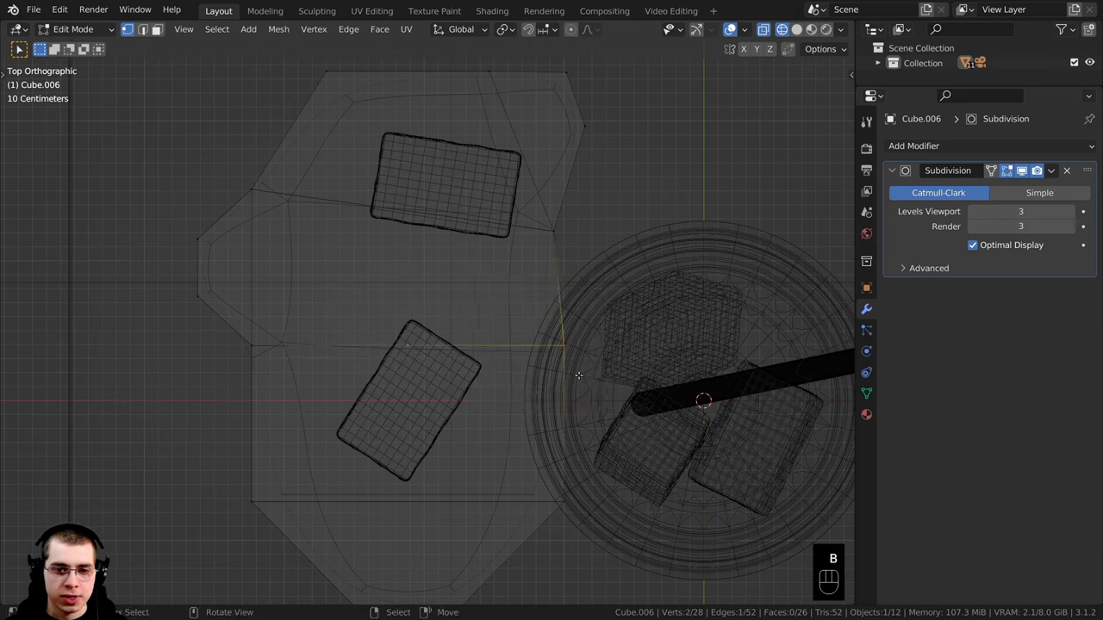
pyautogui.press('g')
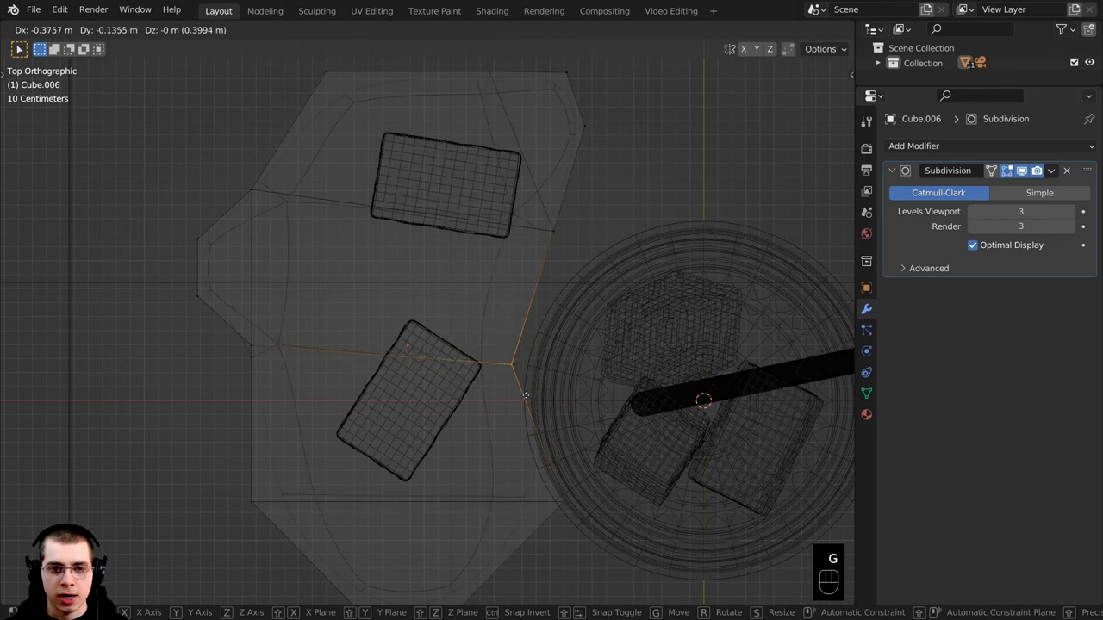
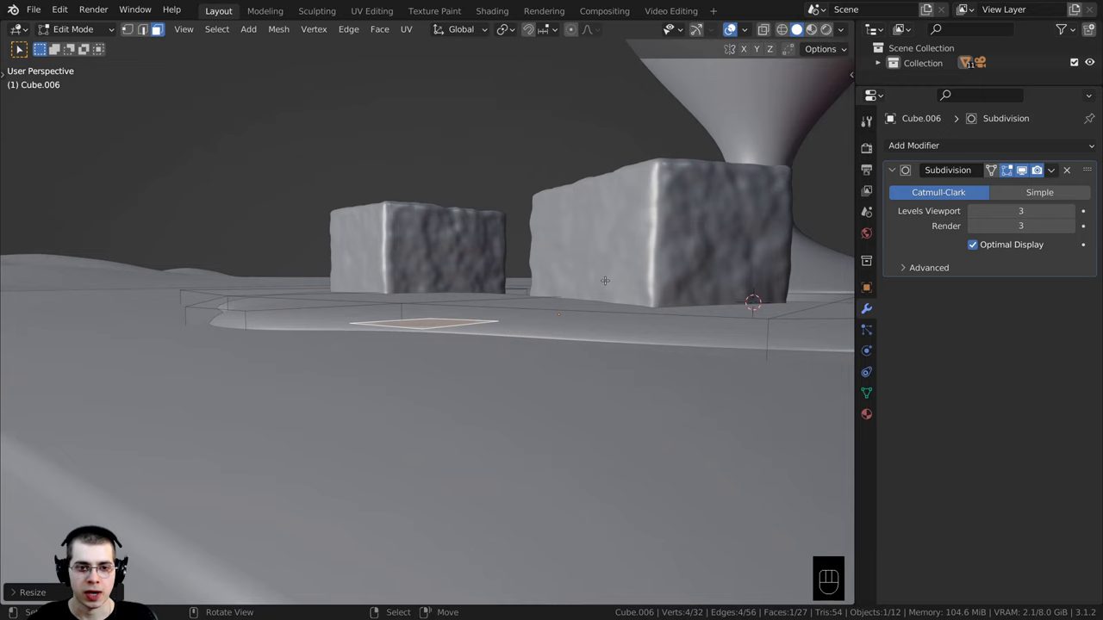
# - Extrude the small patch upward so it rounds into a droplet
pyautogui.press('e')
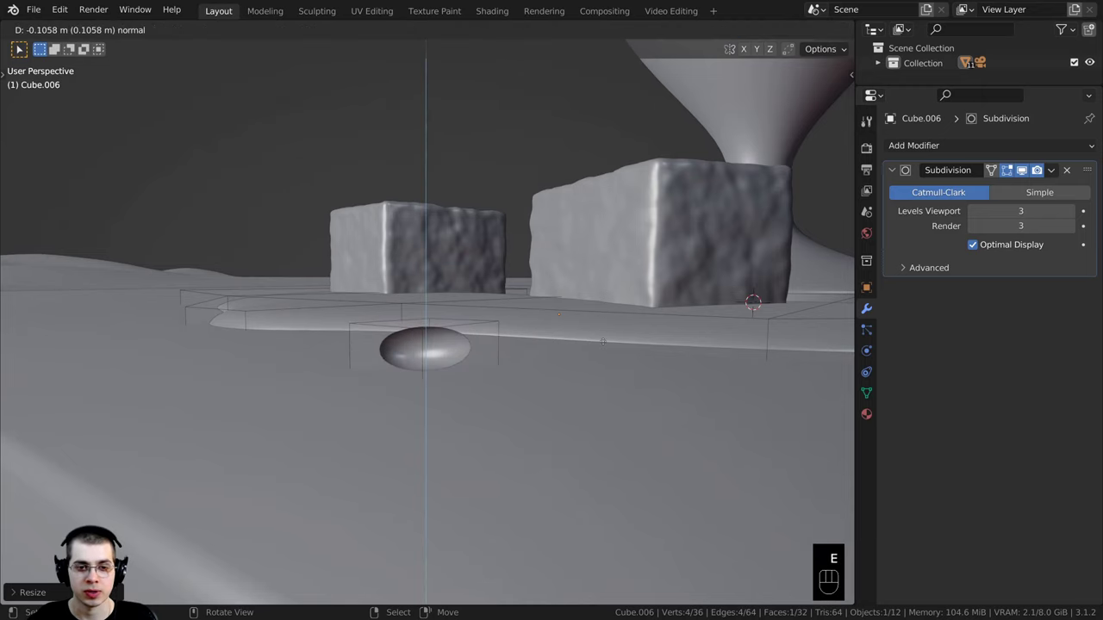
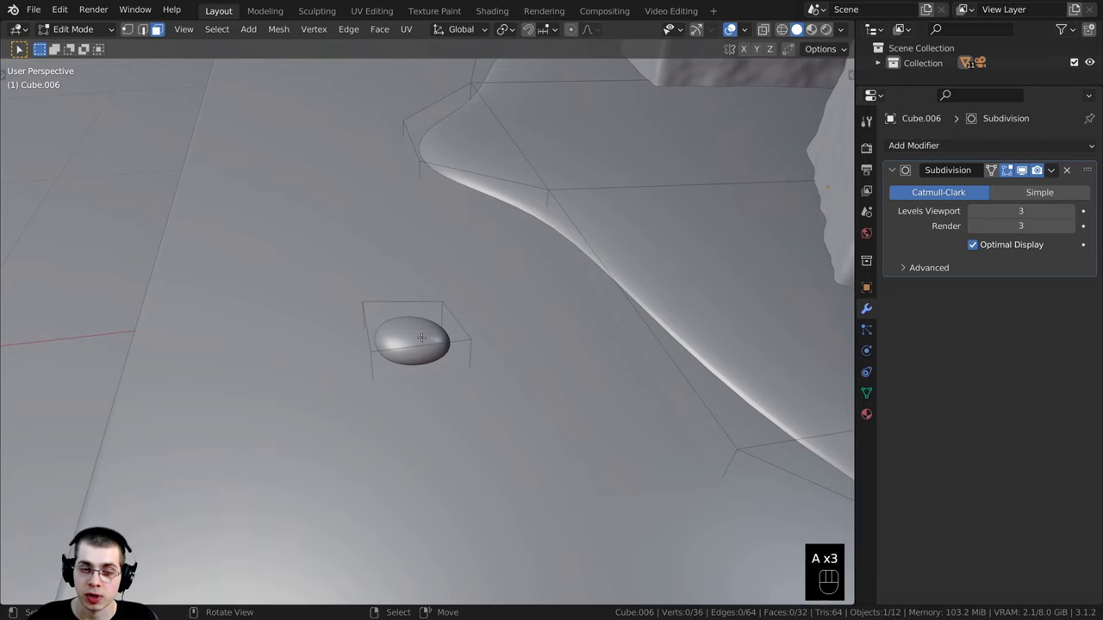
# - Select the whole droplet, enlarge it and lower it along Z into the table surface
pyautogui.press('a')
pyautogui.press('l')
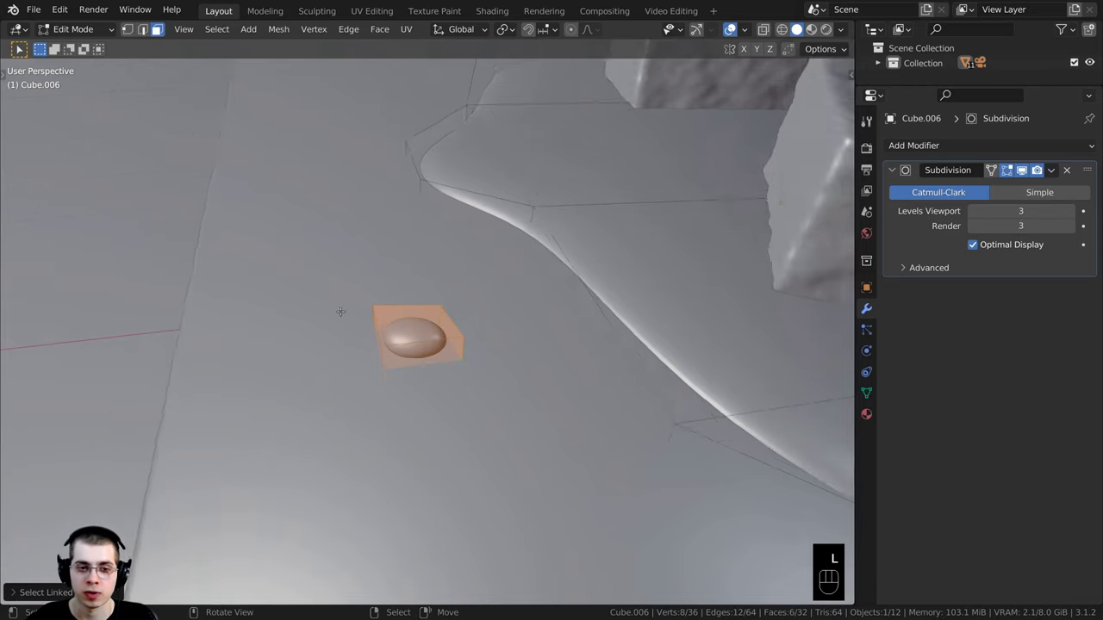
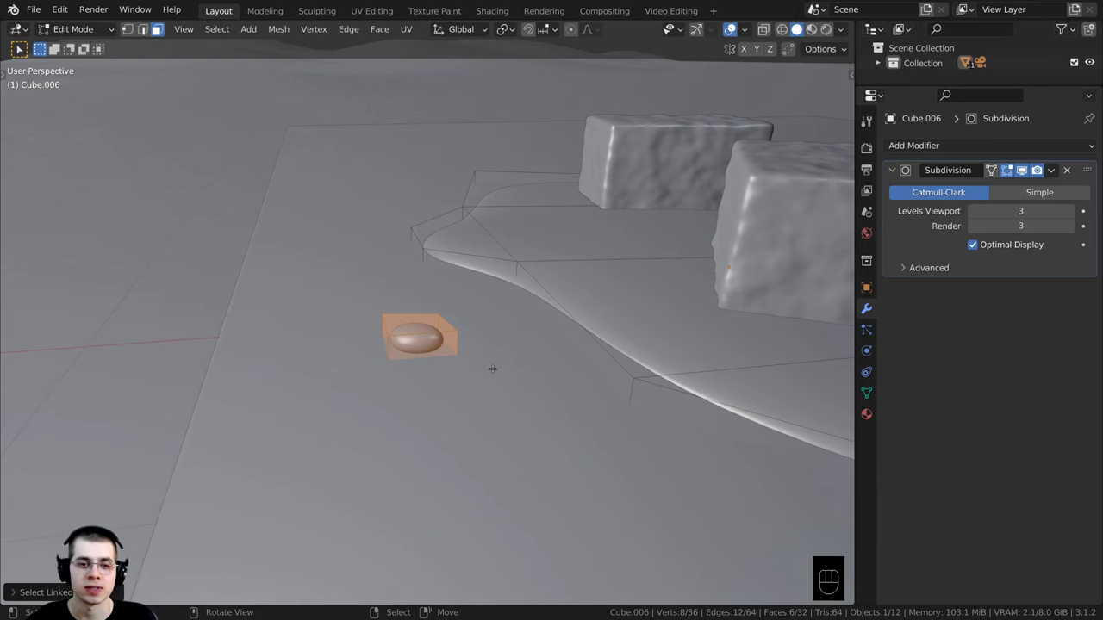
pyautogui.press('s')
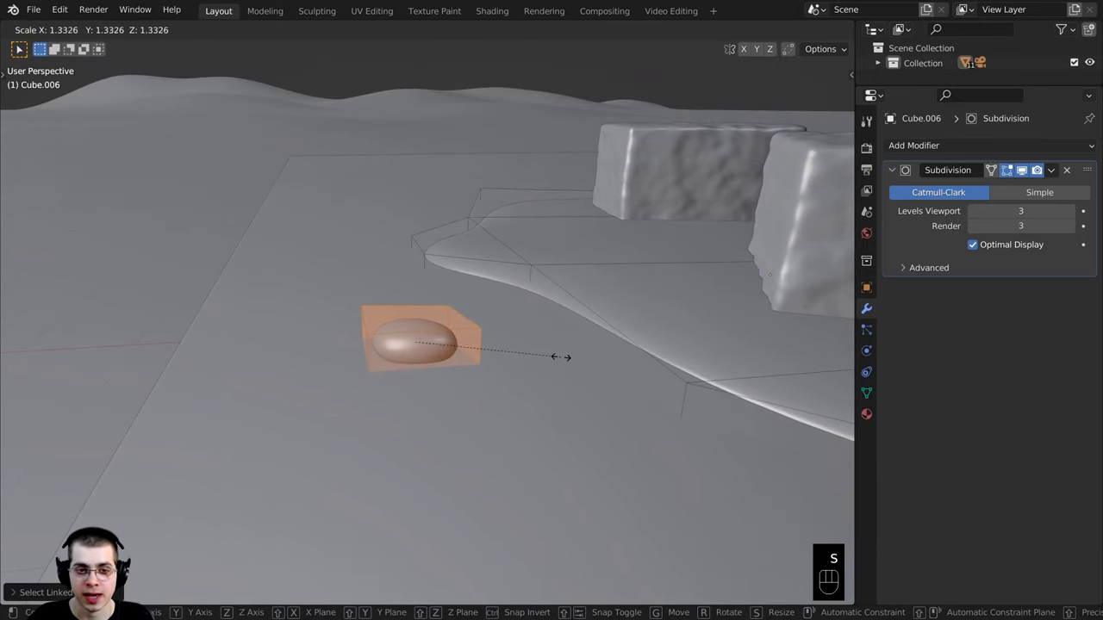
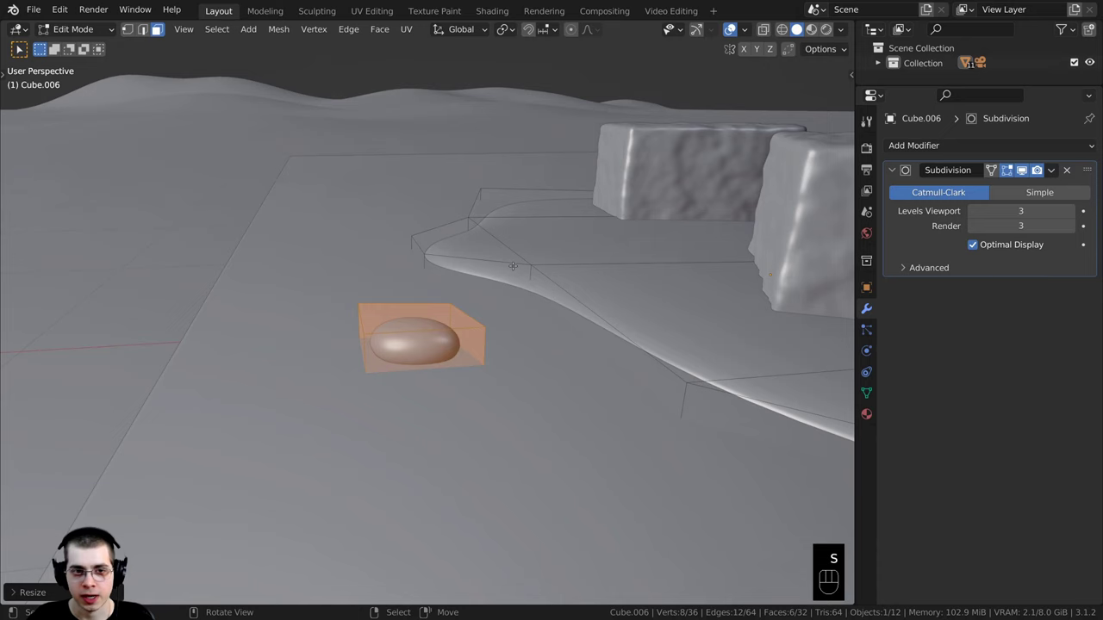
pyautogui.press('g')
pyautogui.press('z')
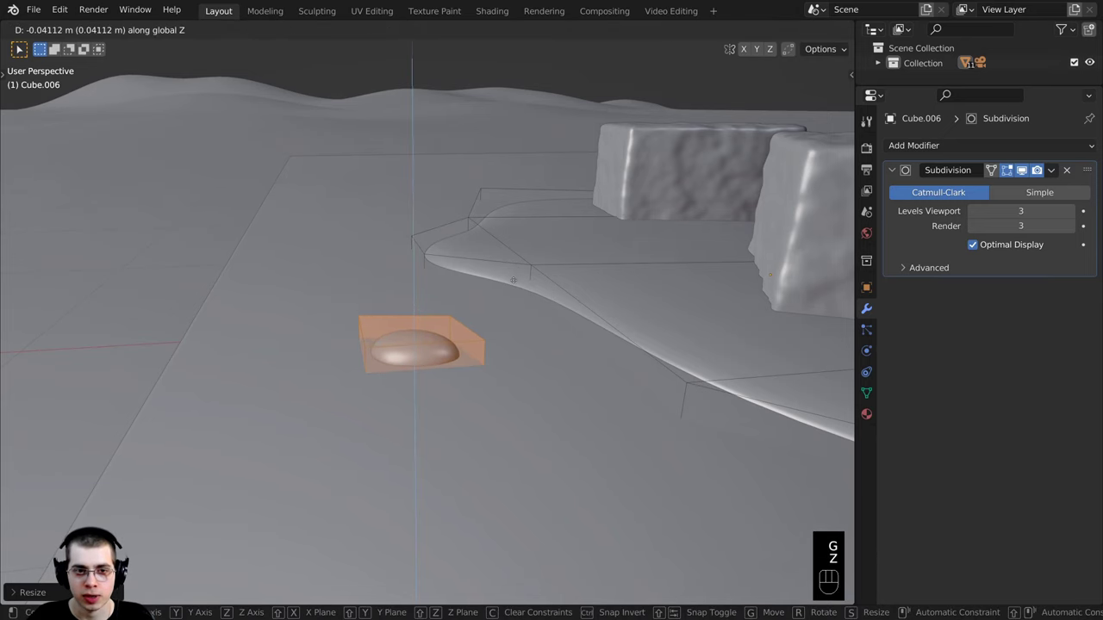
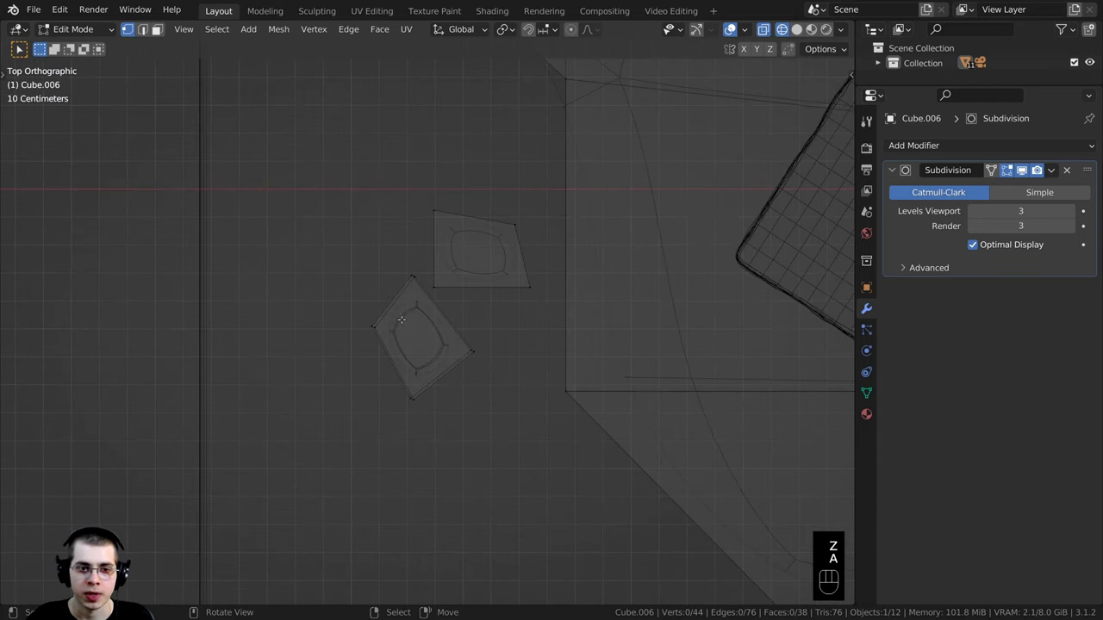
# - In wireframe, select the entire lower droplet ready for duplicating around the puddle
pyautogui.press('a')
pyautogui.press('b')
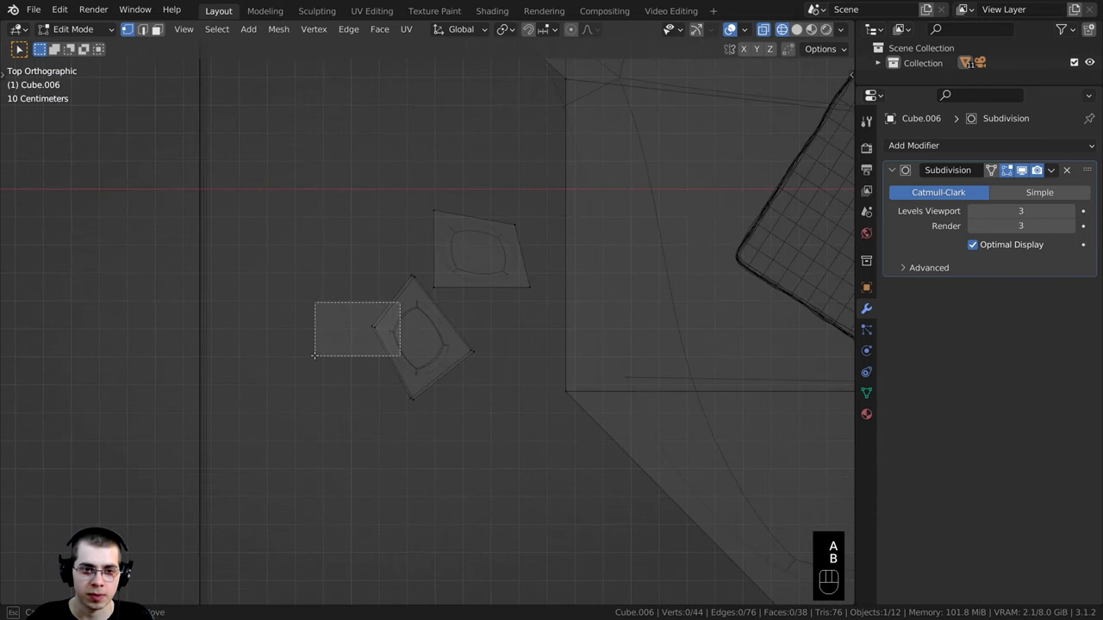
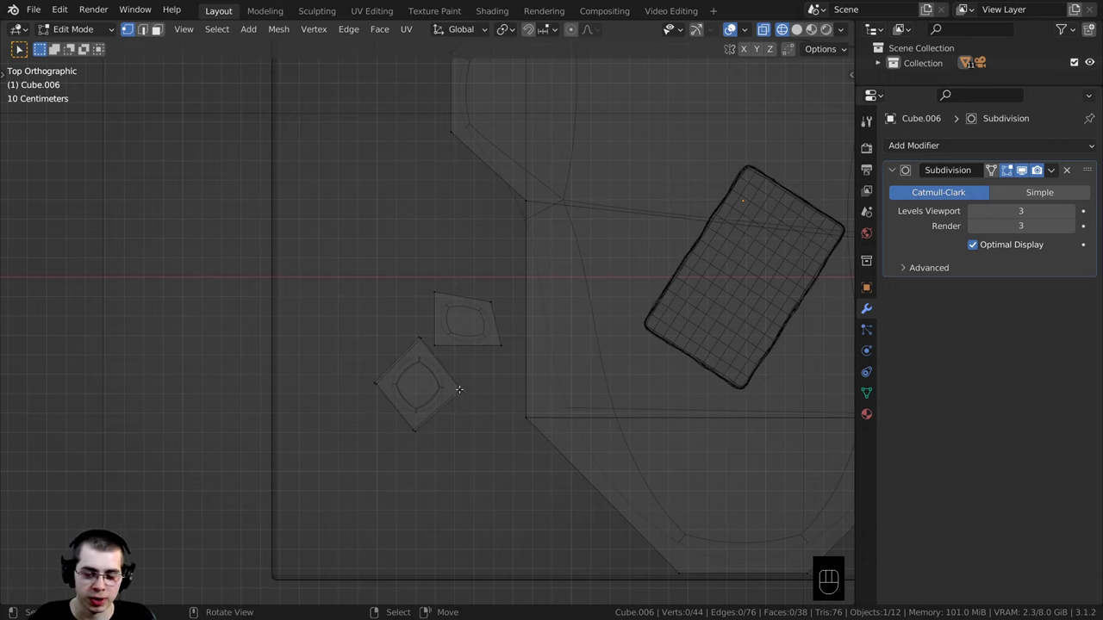
pyautogui.press('l')
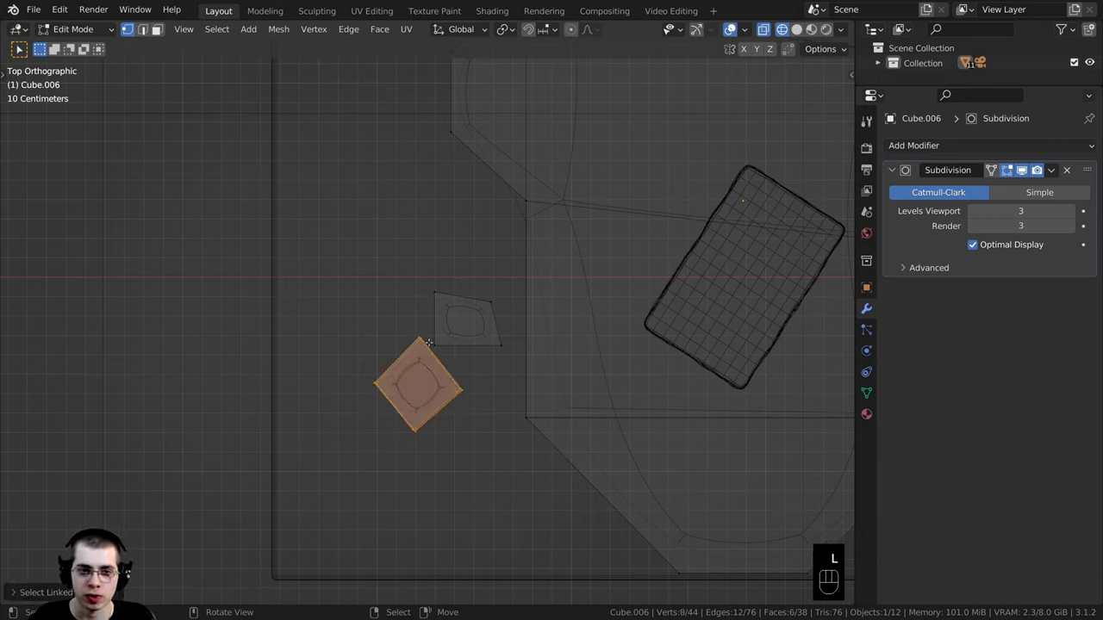
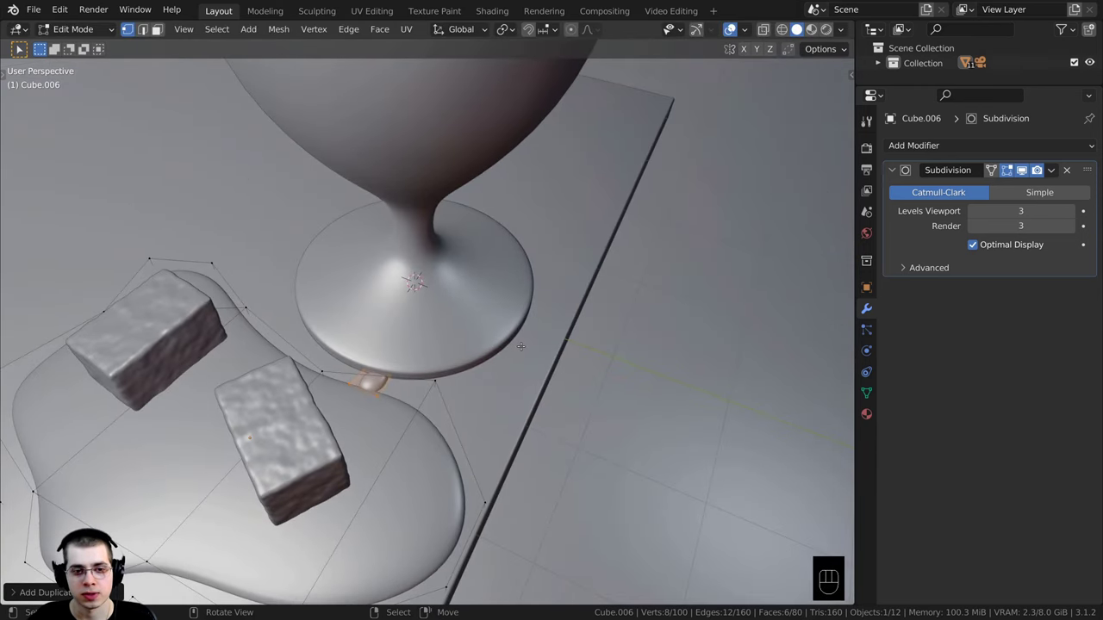
# - Slide the selected droplet along Y into the gap toward the glass base
pyautogui.press('g')
pyautogui.press('y')
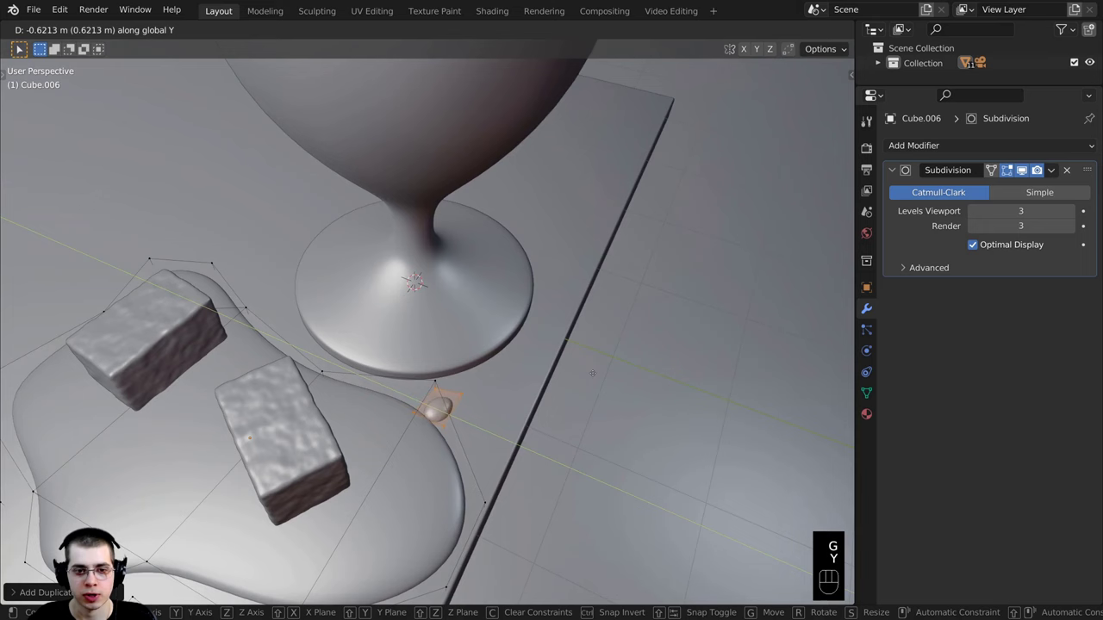
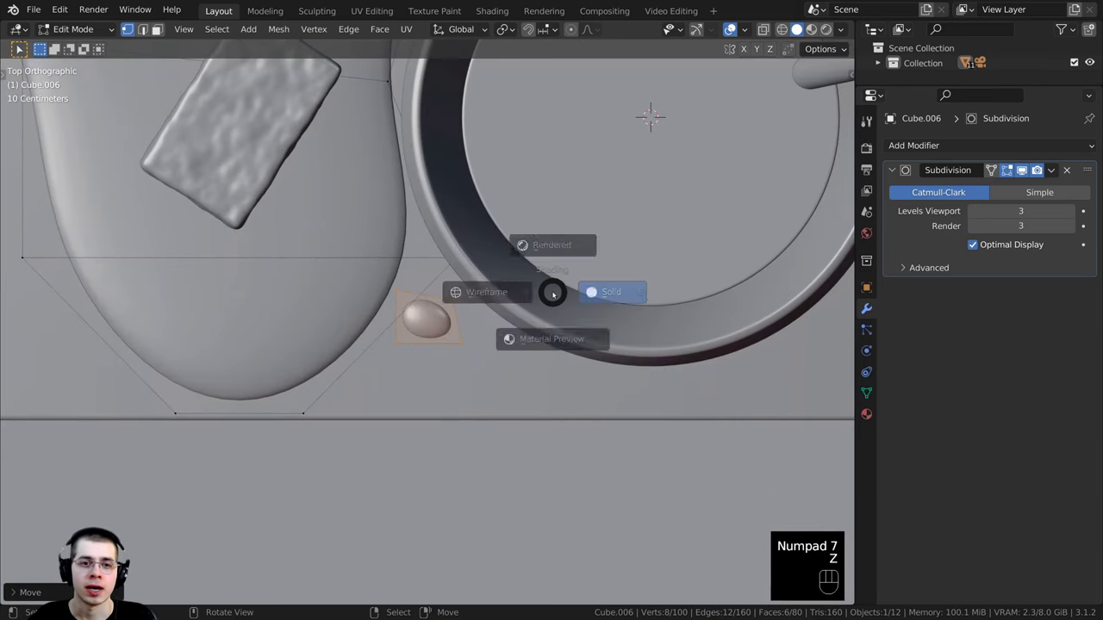
# - Pull a corner vertex of the droplet outward into a stretched shape, then select the whole droplet
pyautogui.press('z')
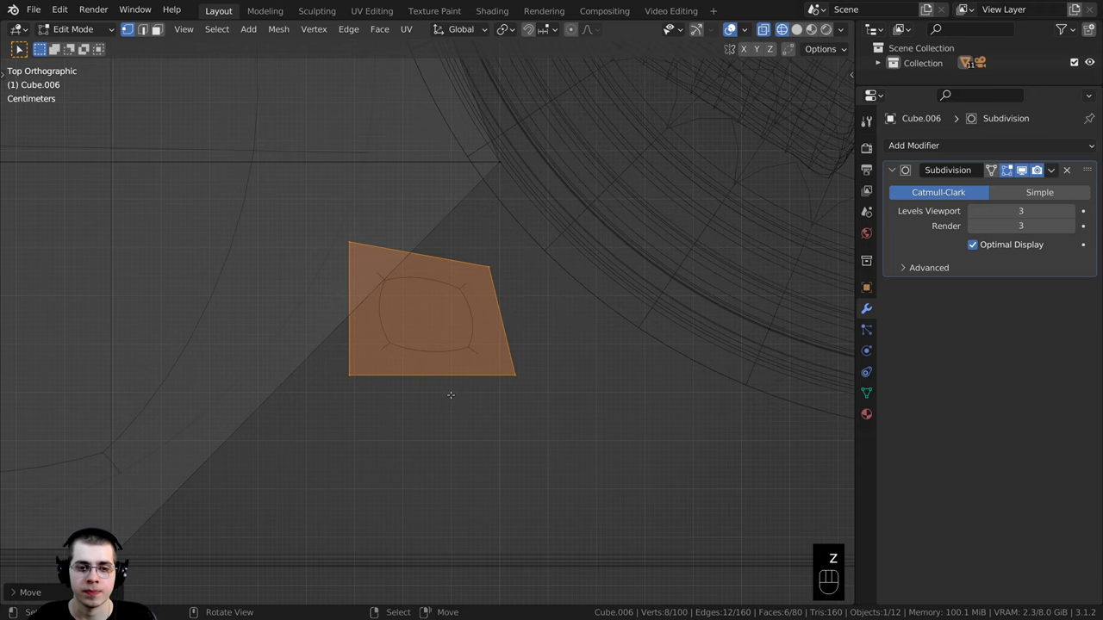
pyautogui.press('a')
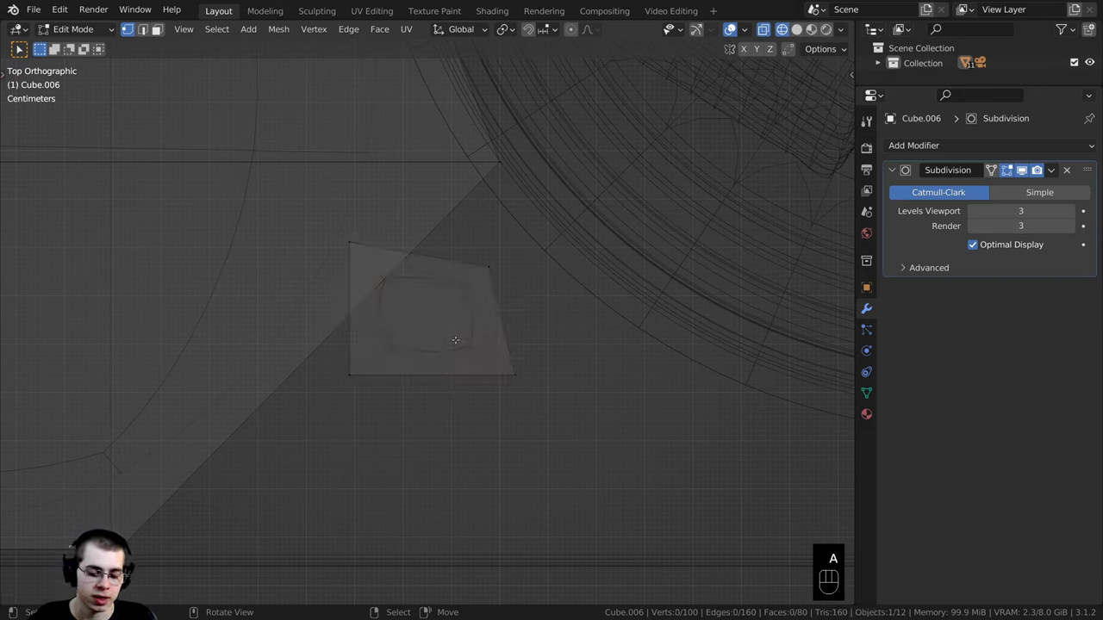
pyautogui.press('b')
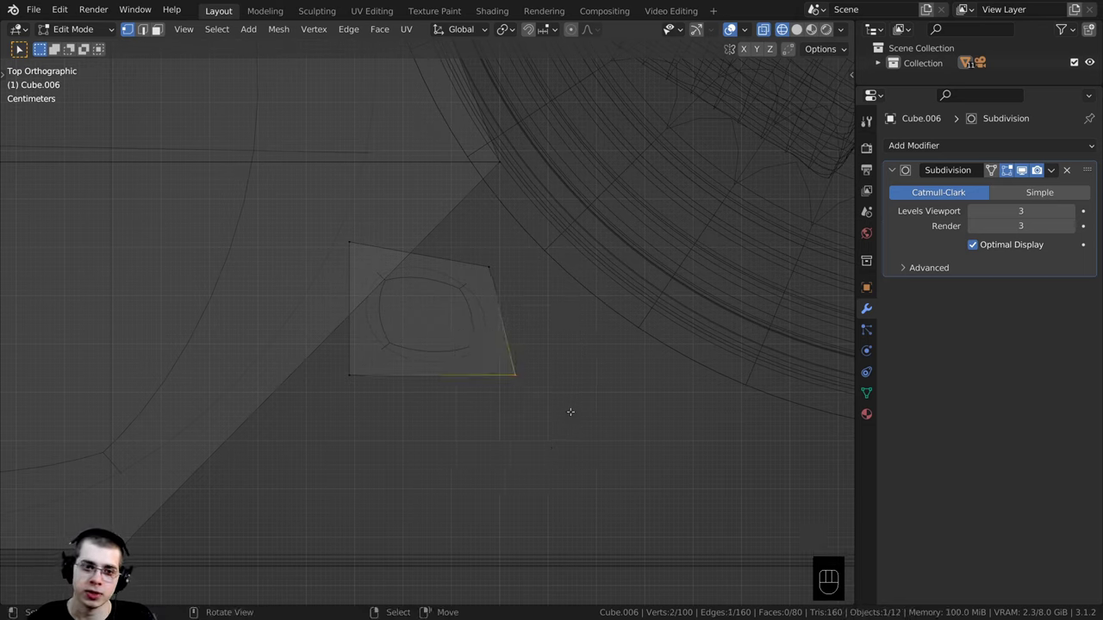
pyautogui.press('g')
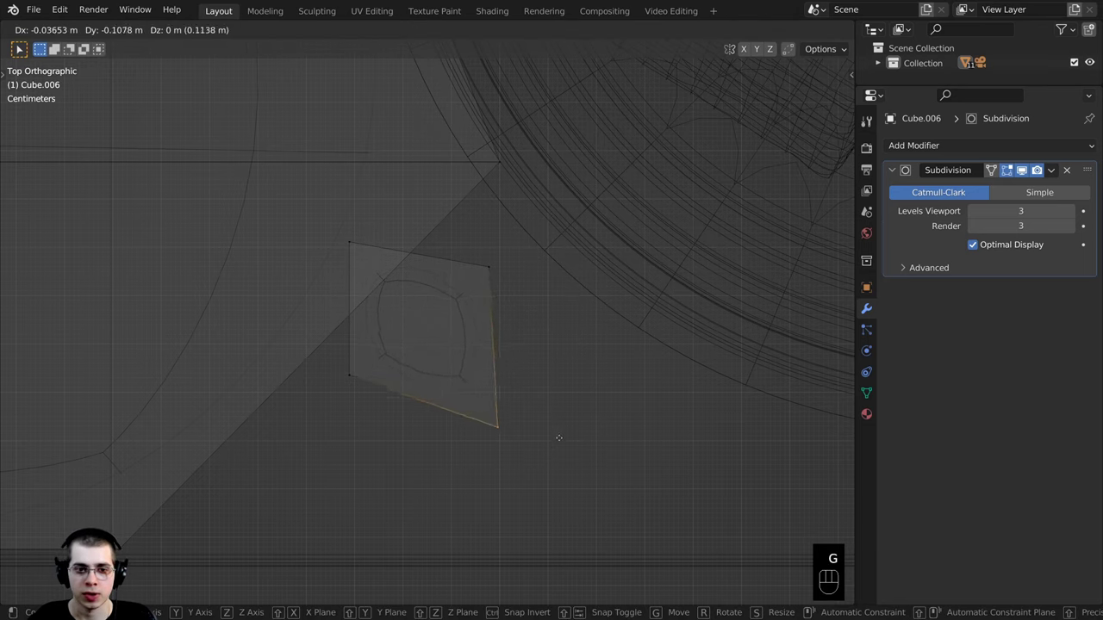
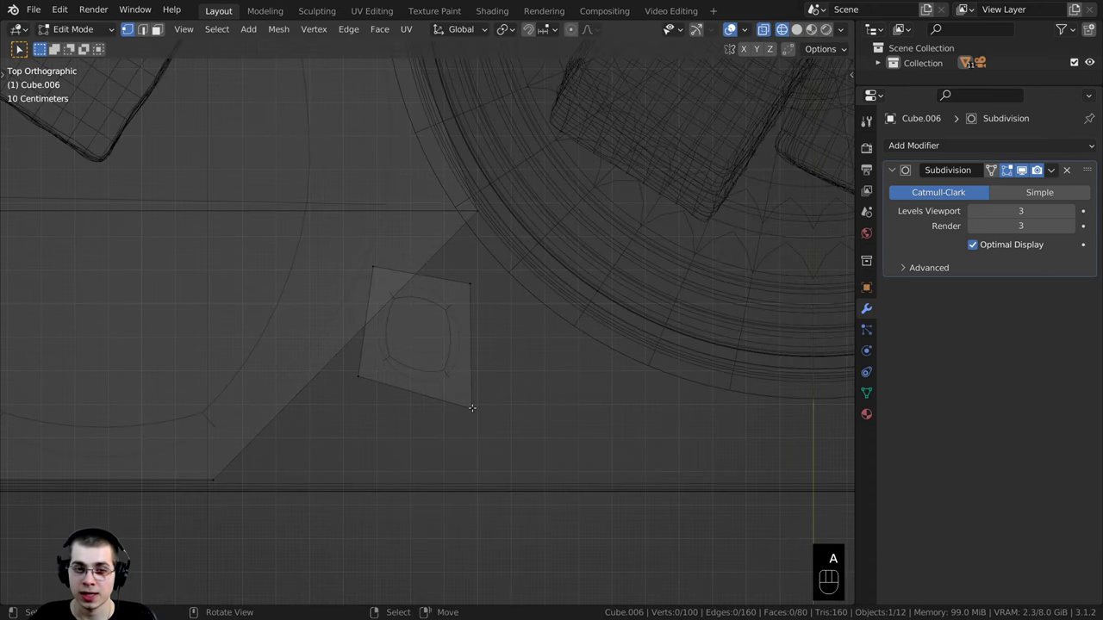
pyautogui.press('l')
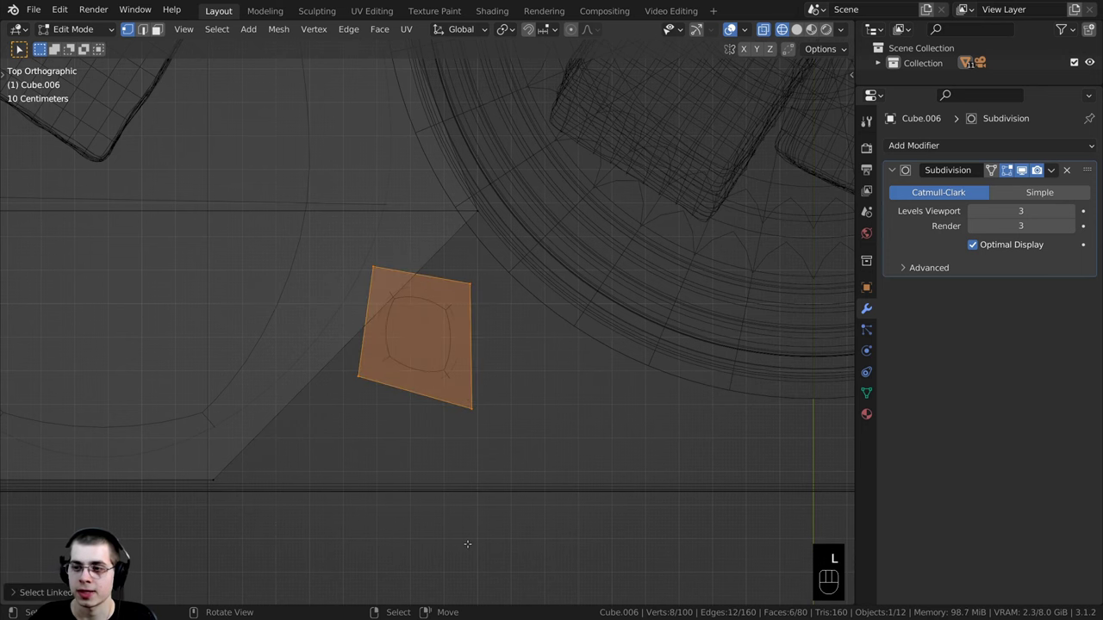
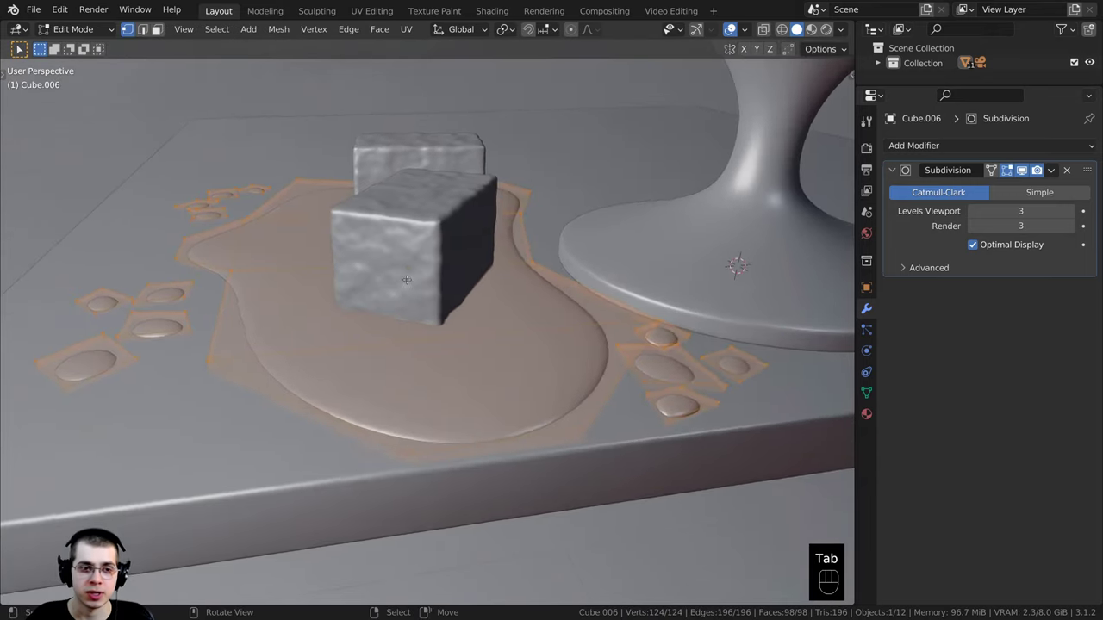
# - Switch to the Shading workspace to preview the spill and droplets through the camera
pyautogui.click(303, 311)
pyautogui.click(320, 218)
pyautogui.click(392, 230)
pyautogui.click(385, 201)
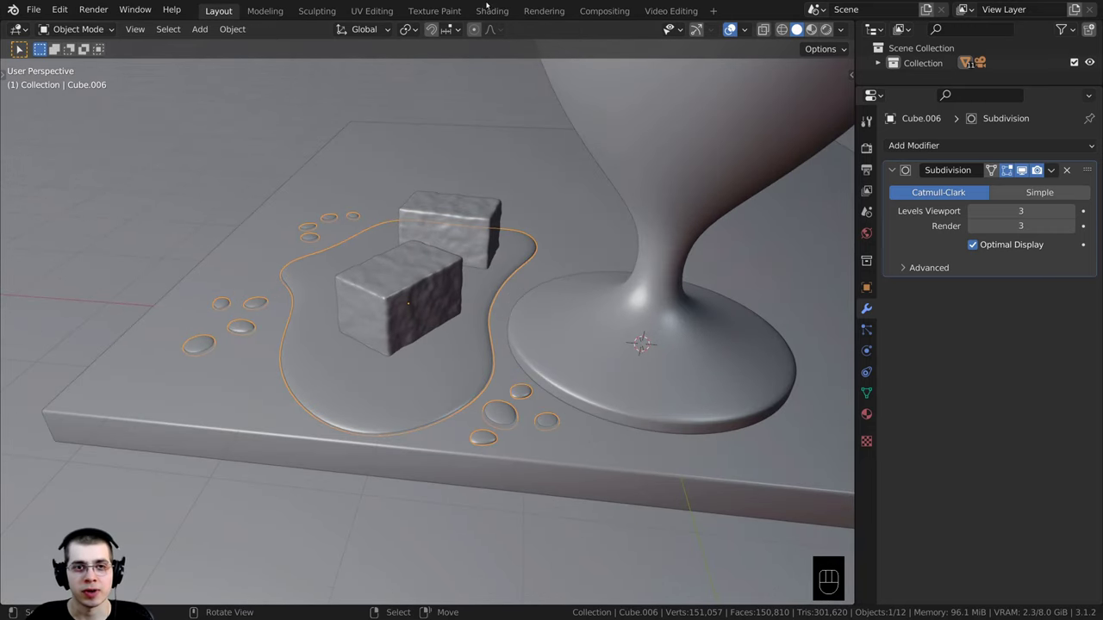